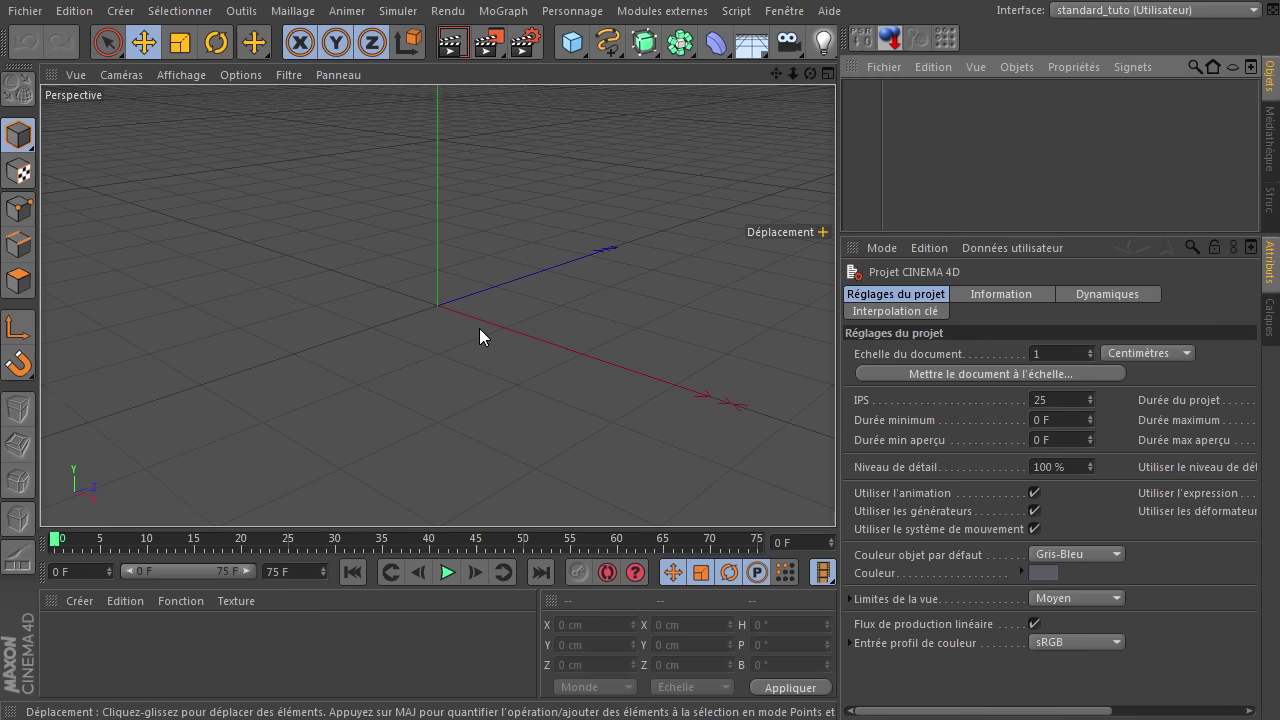
# Add a Cube and size it 20 cm wide, 200 cm tall and 10 cm deep
pyautogui.click(578, 49)
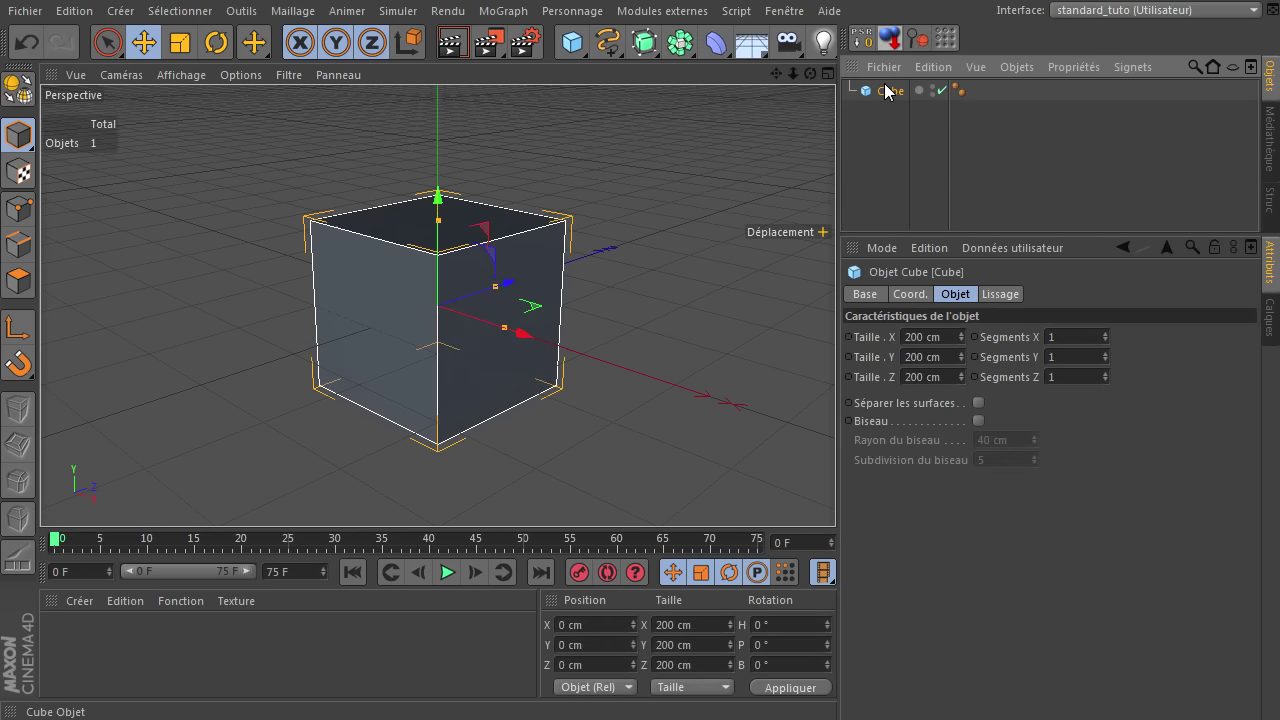
pyautogui.click(888, 101)
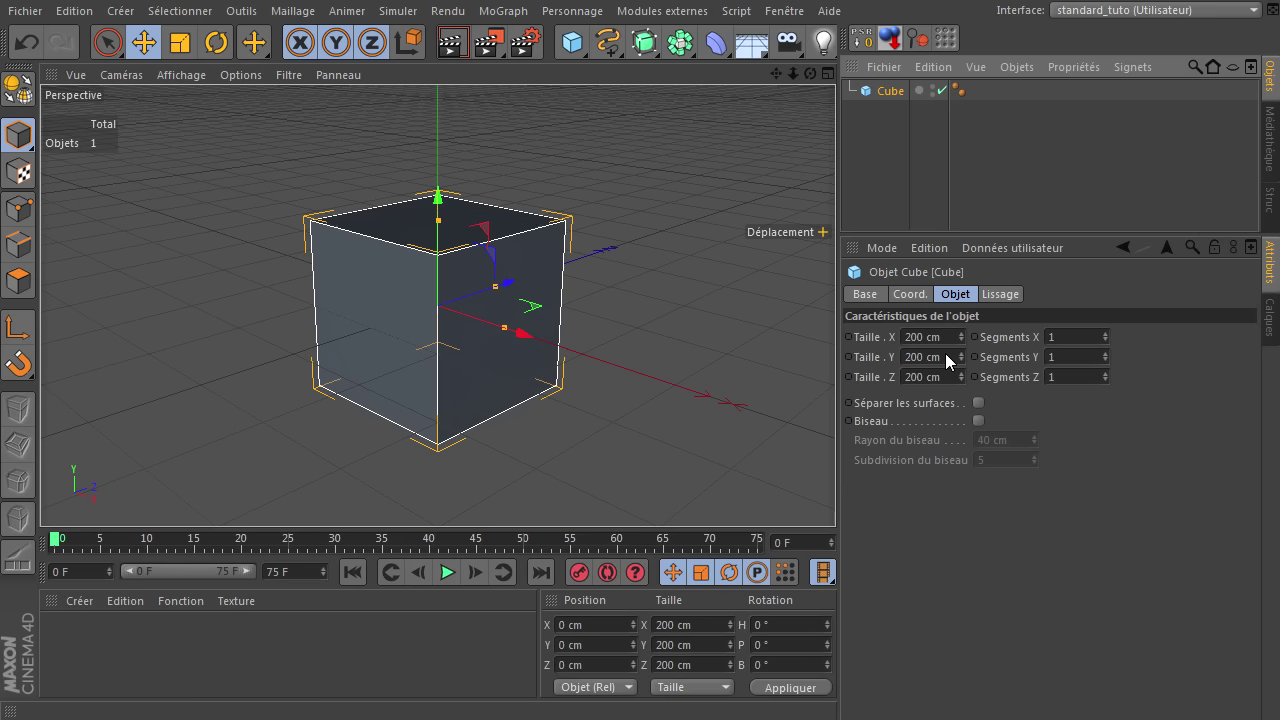
pyautogui.click(953, 338)
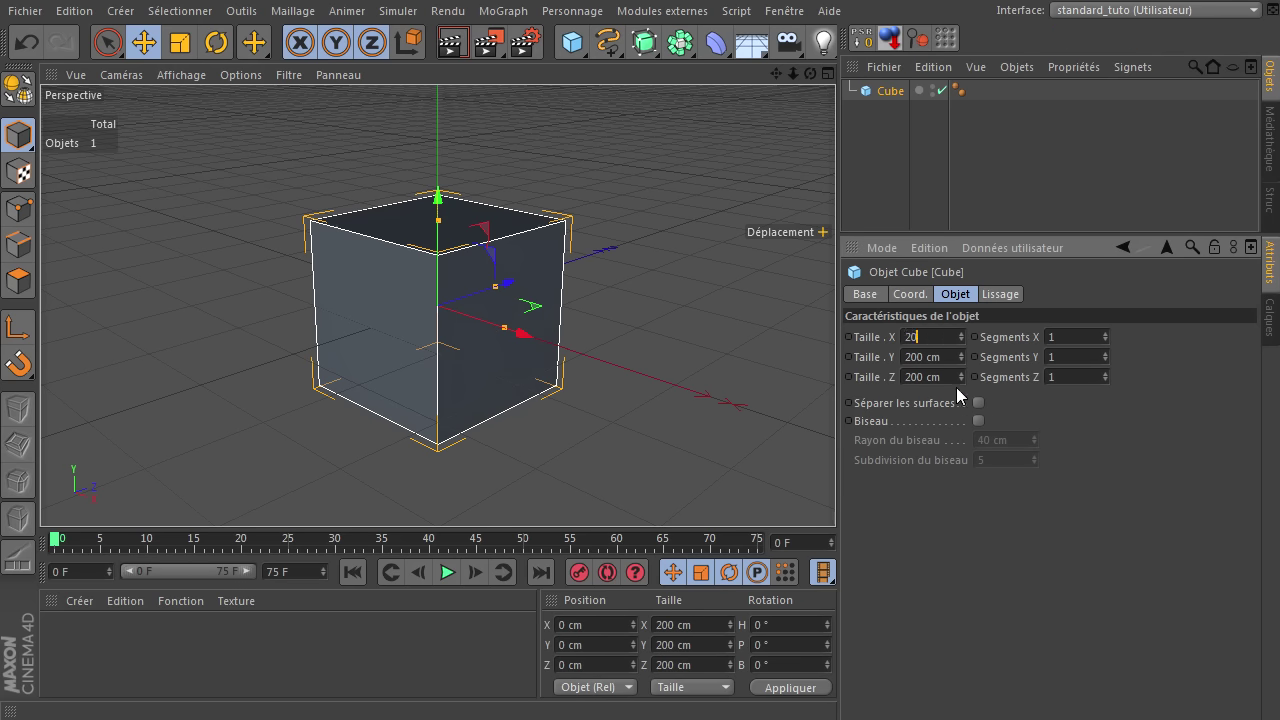
pyautogui.click(959, 390)
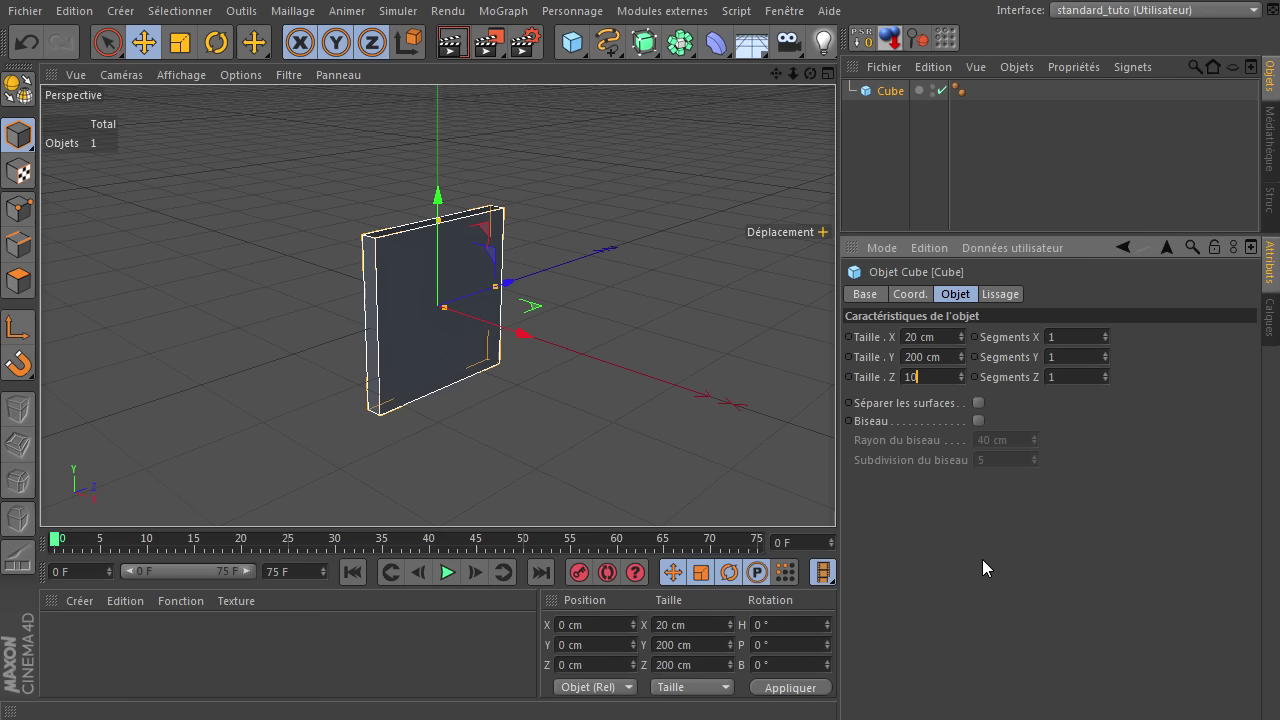
pyautogui.click(988, 567)
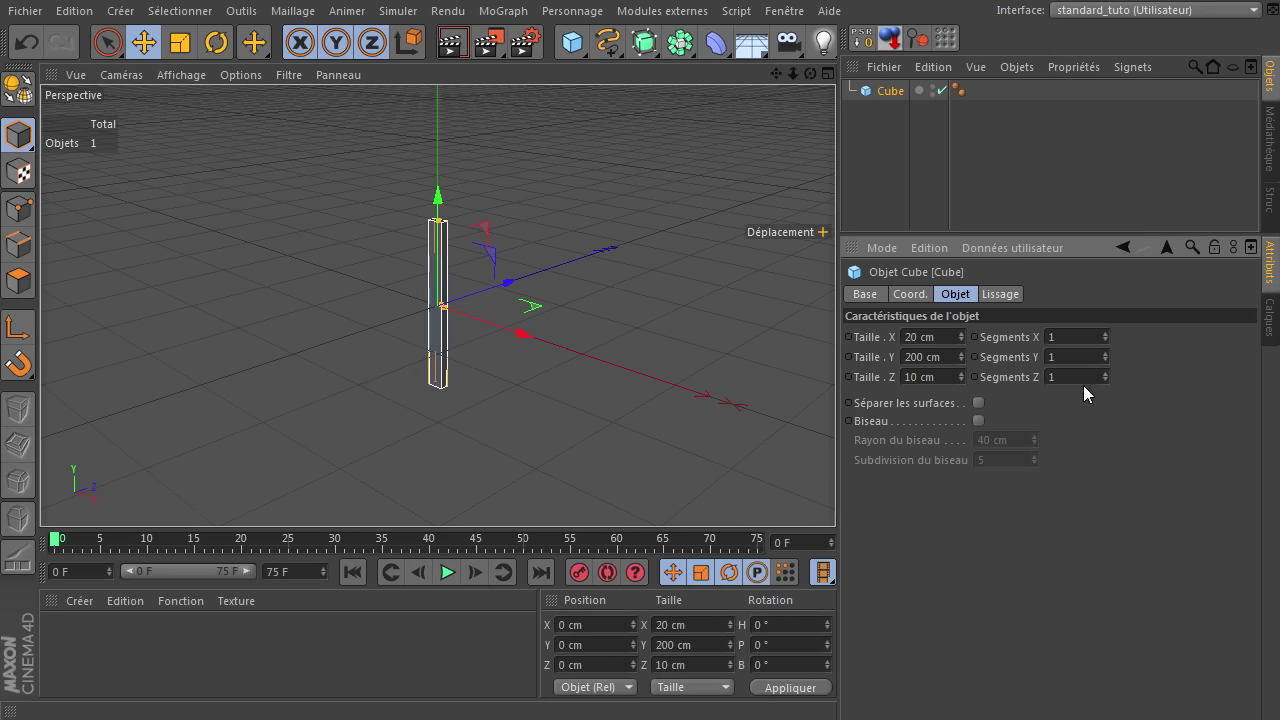
# Set the cube's X and Z segments to 2 each
pyautogui.click(1111, 340)
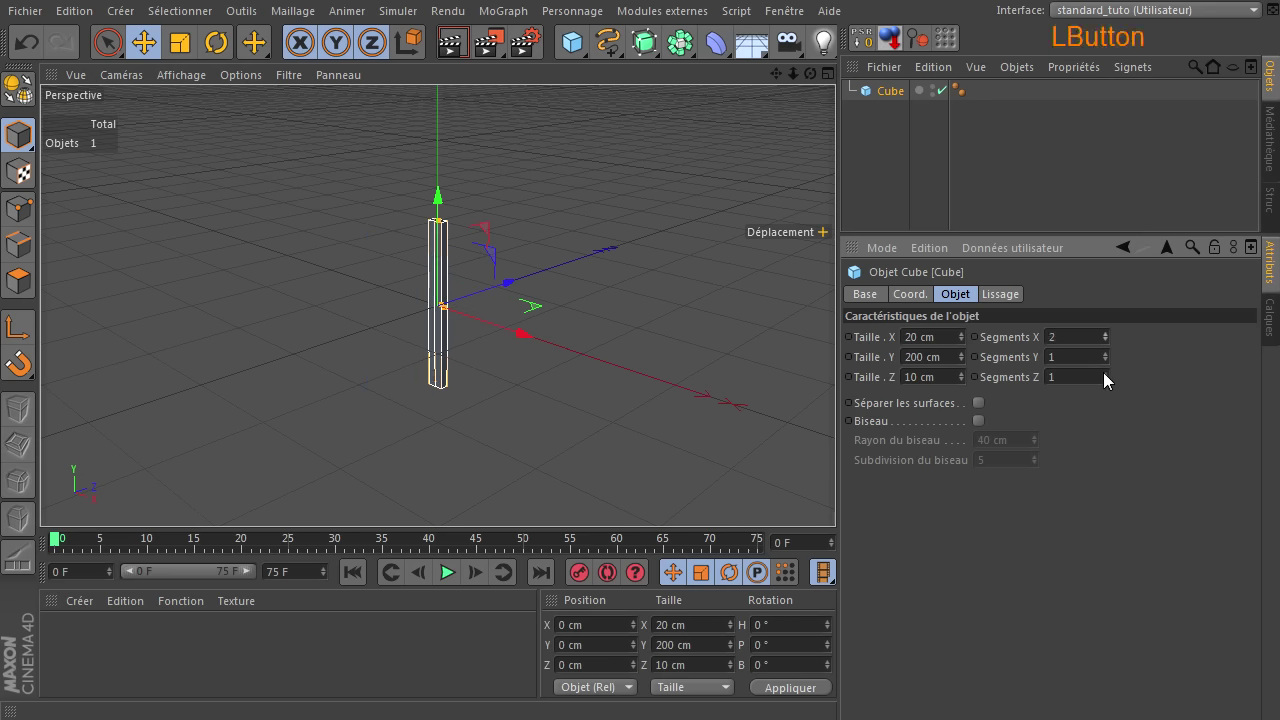
pyautogui.click(1106, 380)
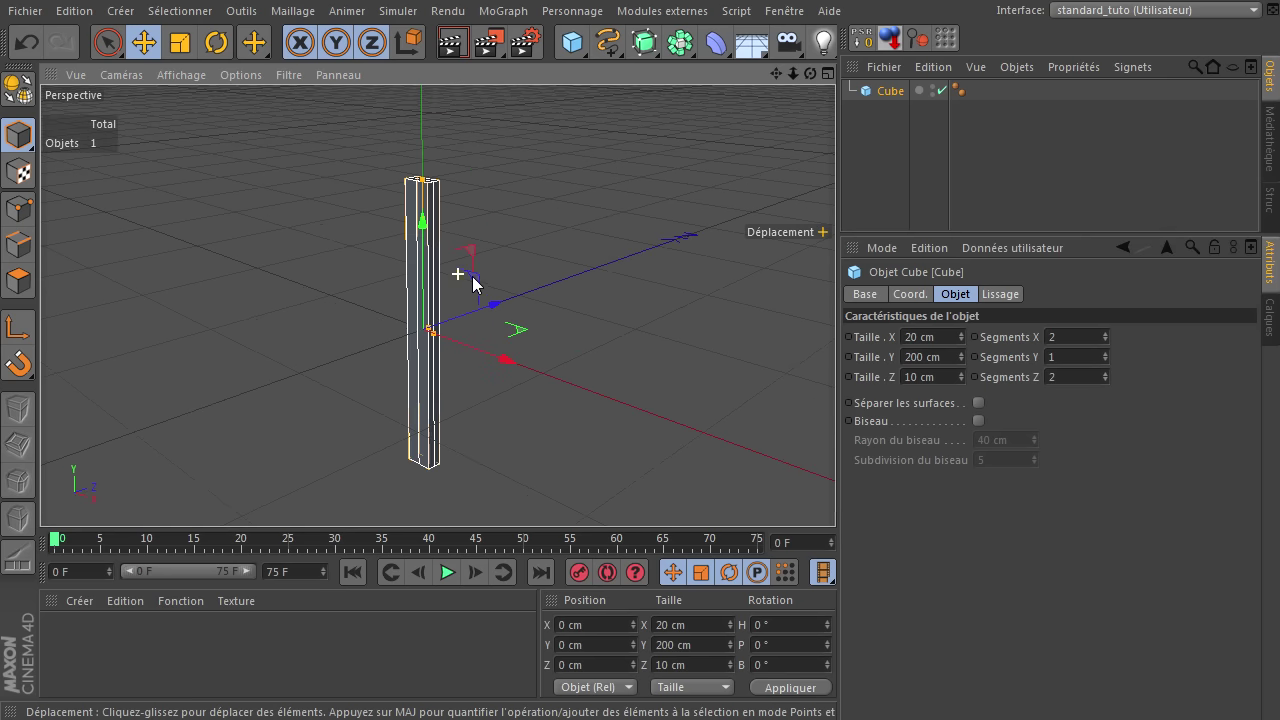
pyautogui.click(841, 498)
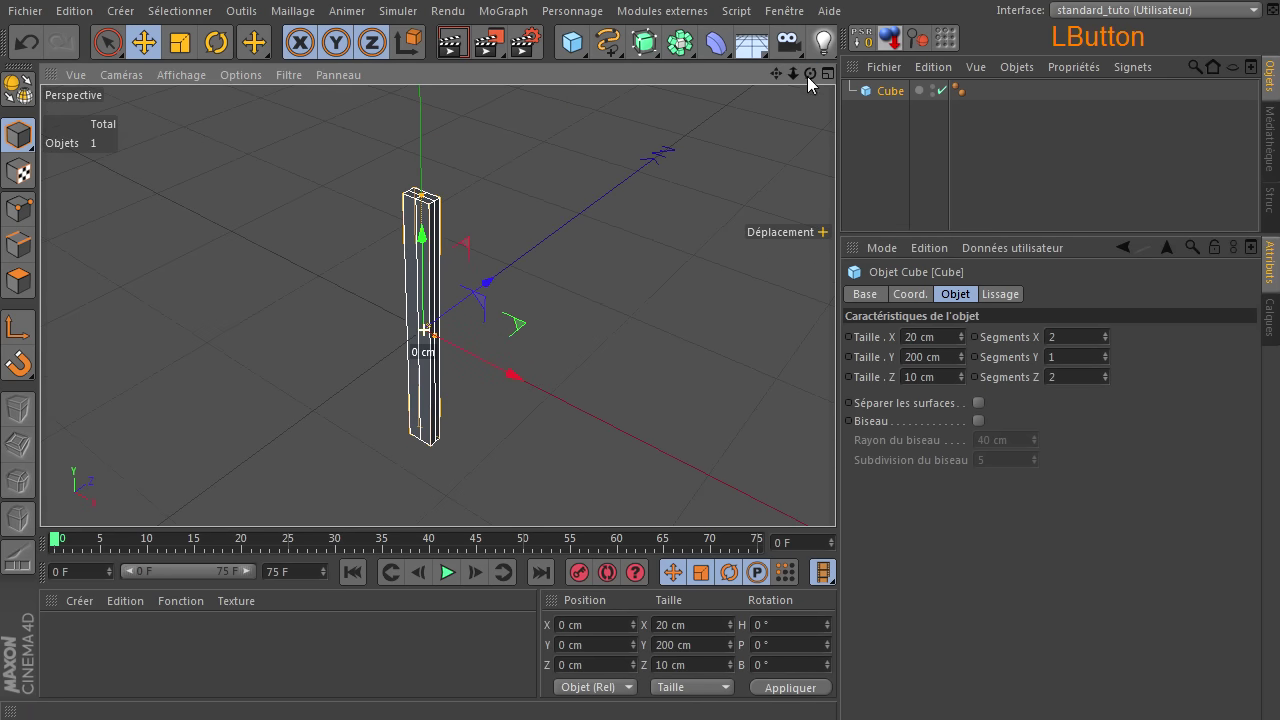
pyautogui.click(955, 102)
# Remove the smoothing tag and convert the box into an editable polygon mesh
pyautogui.press('Delete')
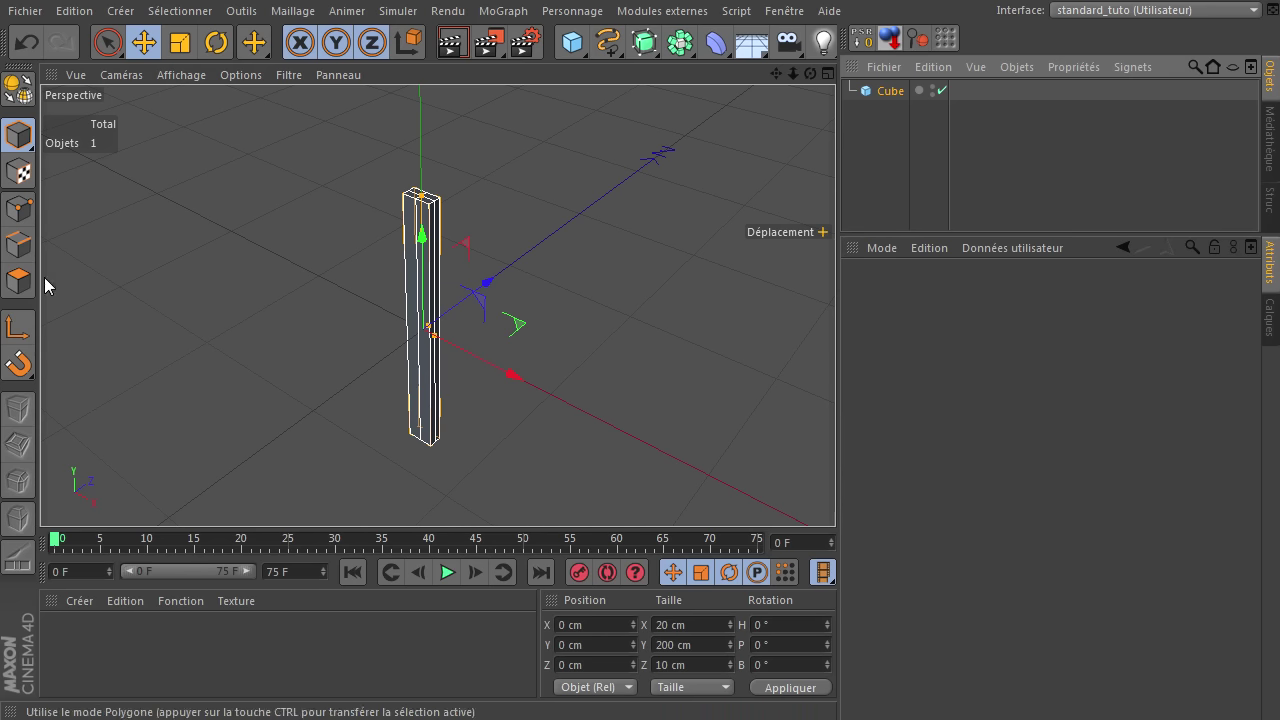
pyautogui.click(29, 217)
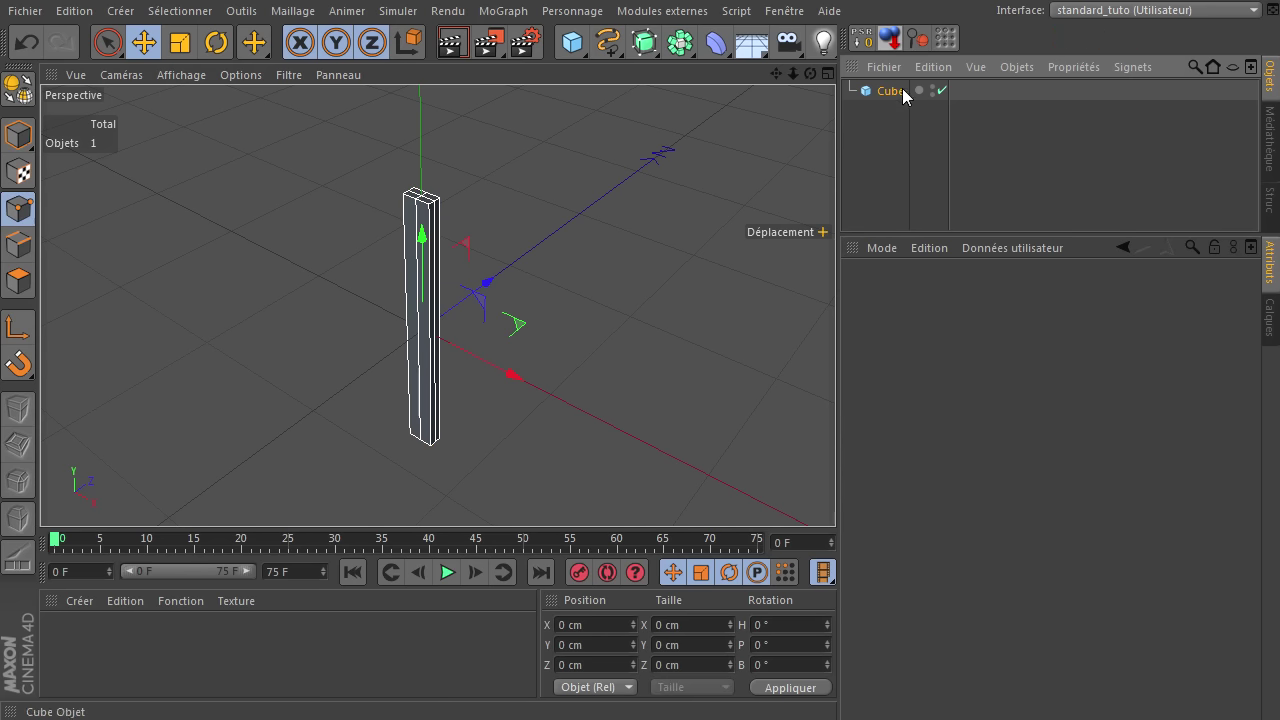
pyautogui.click(903, 100)
pyautogui.click(24, 99)
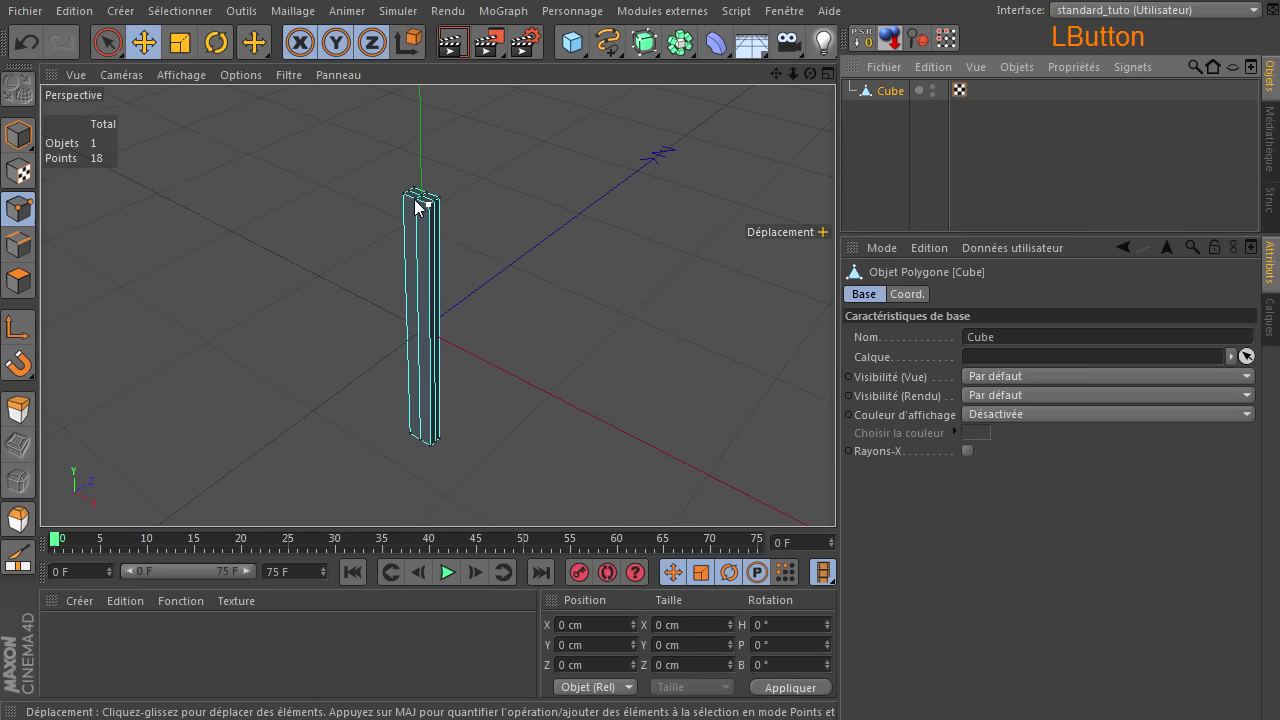
# Raise the top centre point on Y to form a pointed blade tip
pyautogui.click(454, 196)
pyautogui.click(488, 181)
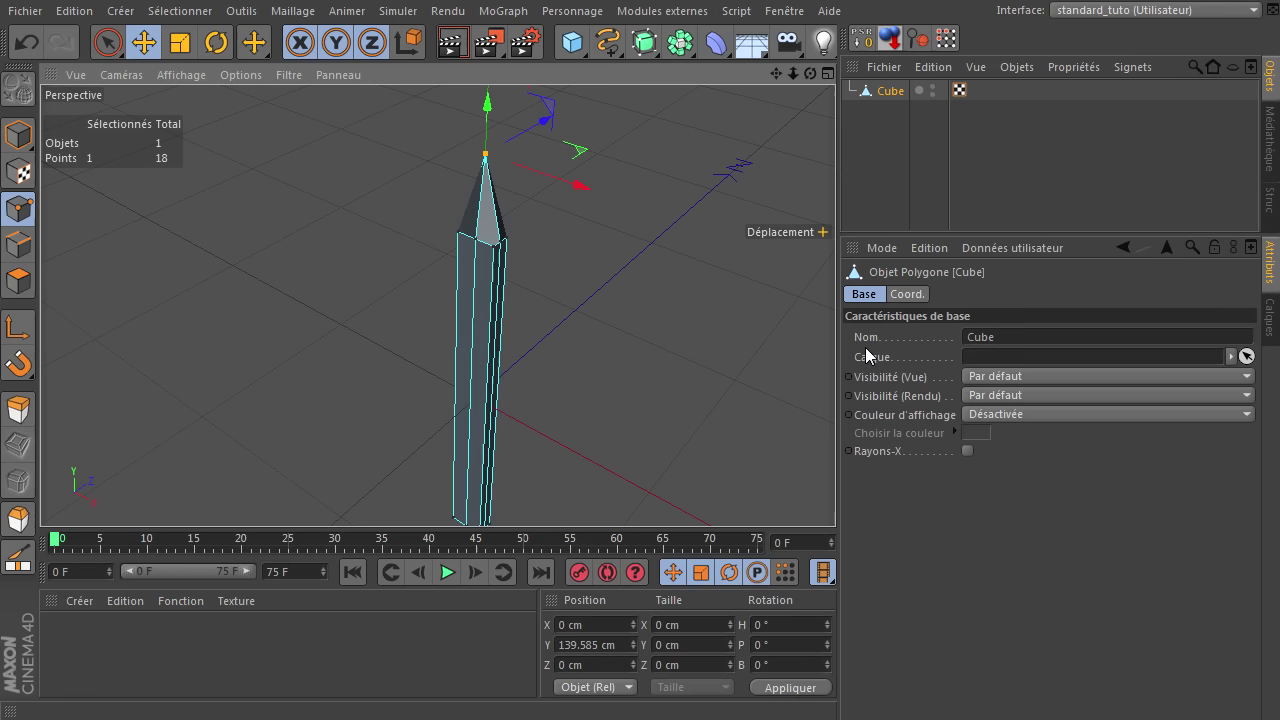
pyautogui.click(24, 255)
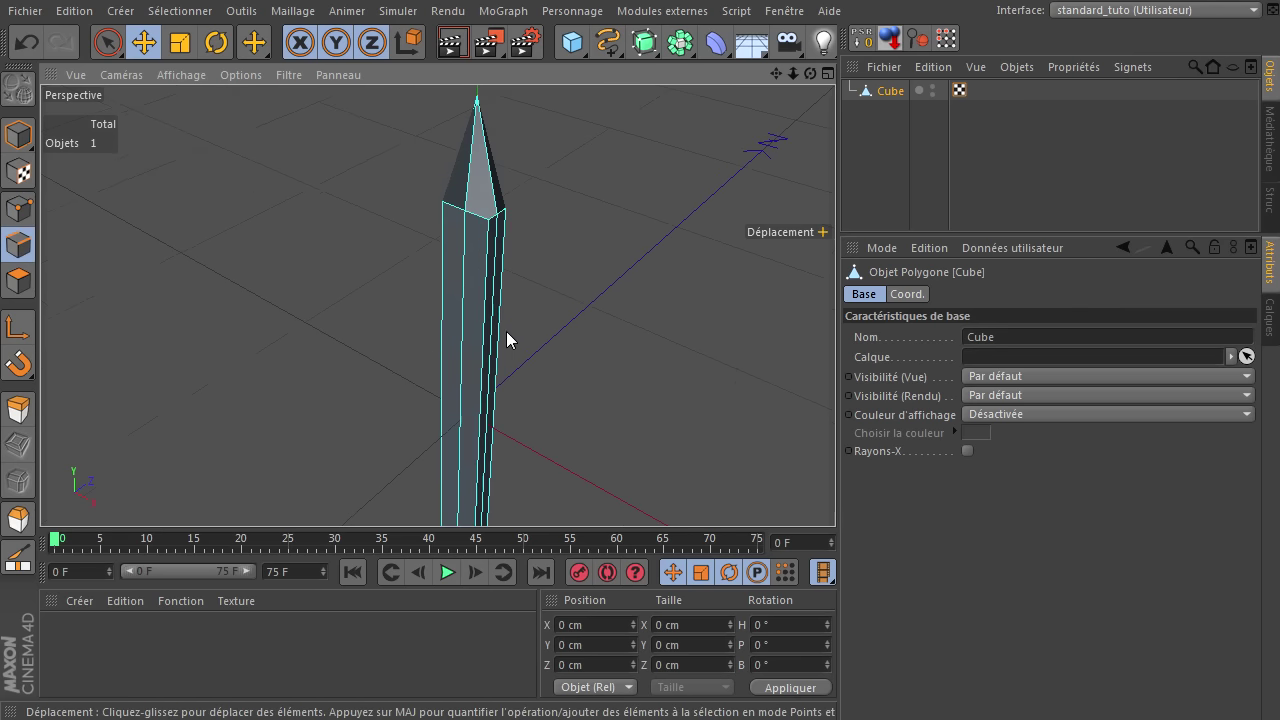
# Brush-select all the long vertical side edges of the blade
pyautogui.click(500, 332)
pyautogui.click(841, 498)
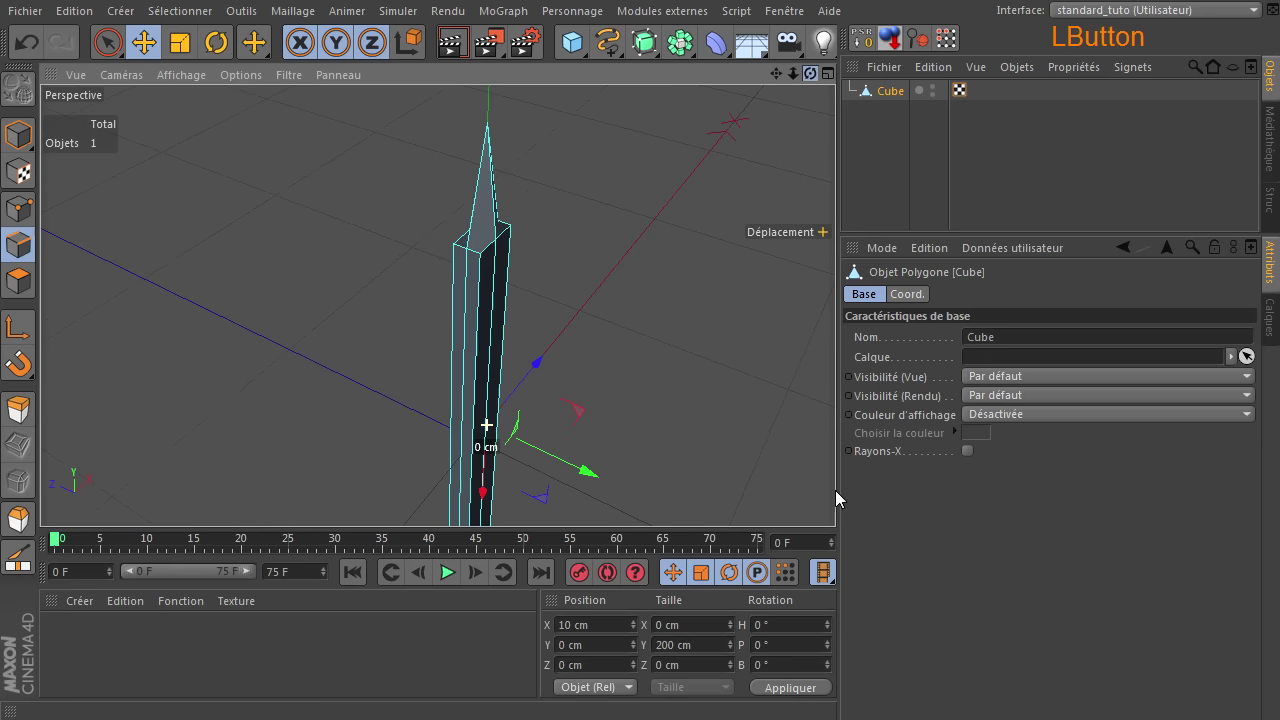
pyautogui.click(471, 334)
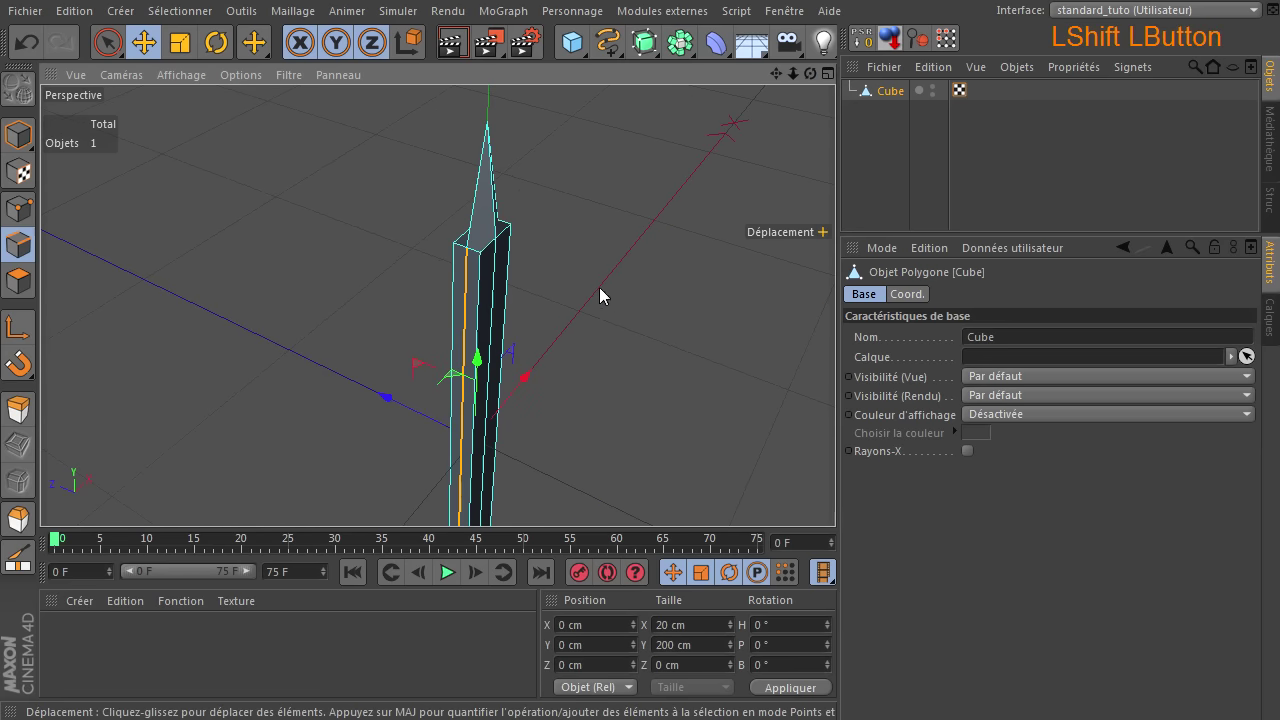
pyautogui.click(187, 46)
pyautogui.click(533, 383)
pyautogui.click(526, 387)
pyautogui.click(31, 261)
pyautogui.click(115, 53)
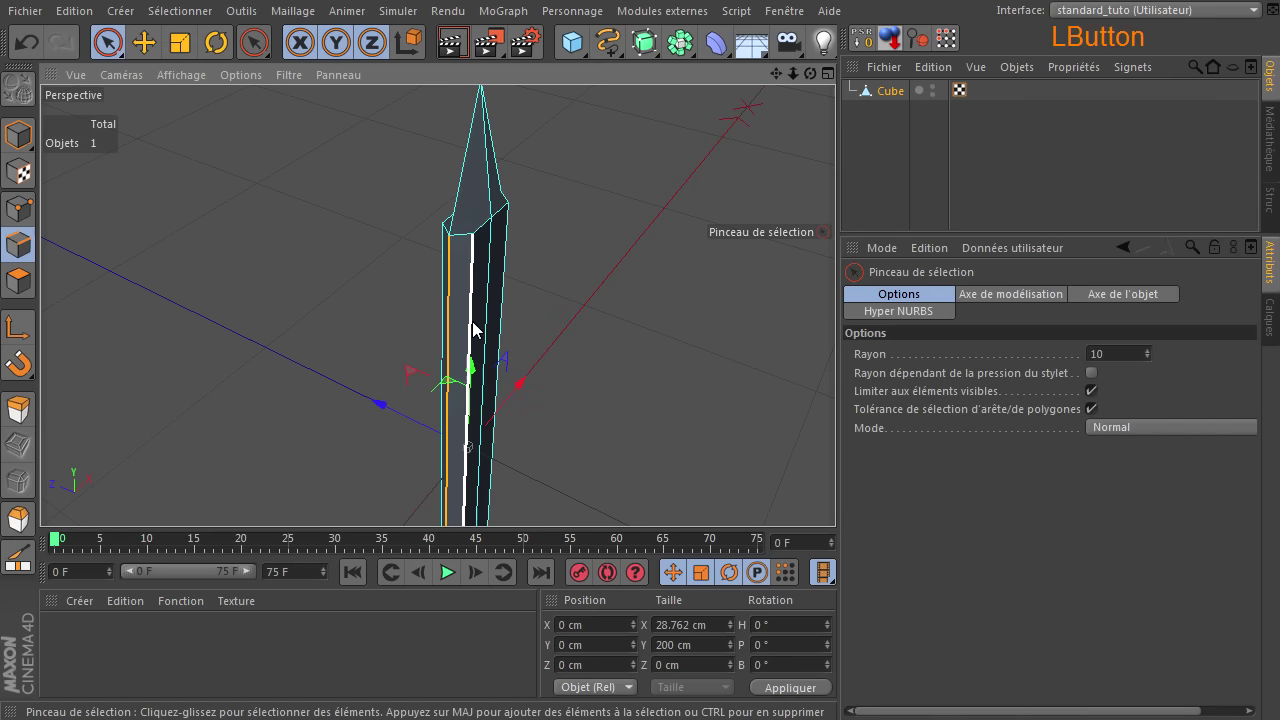
pyautogui.click(477, 329)
pyautogui.click(512, 315)
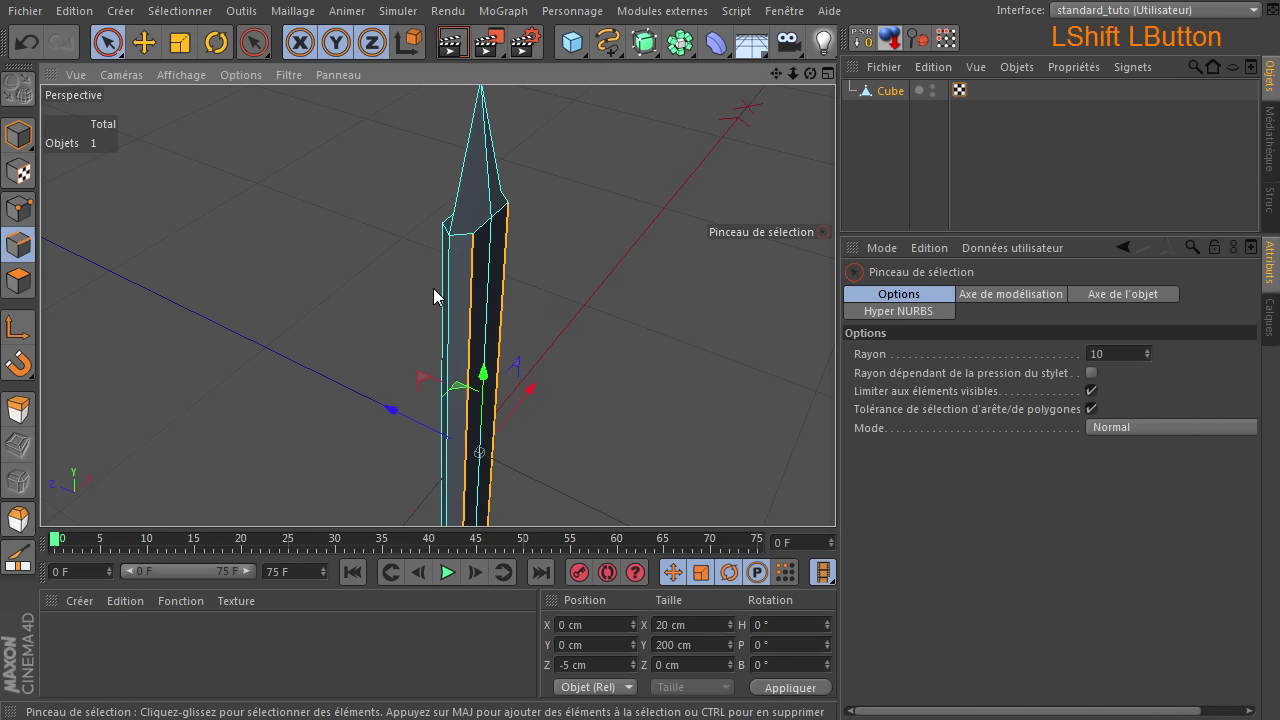
pyautogui.click(444, 299)
pyautogui.click(460, 308)
pyautogui.click(839, 500)
pyautogui.click(458, 310)
pyautogui.click(841, 498)
# Scale the selected edges on Z from 10 to about 5 cm to thin the blade's sides
pyautogui.click(183, 48)
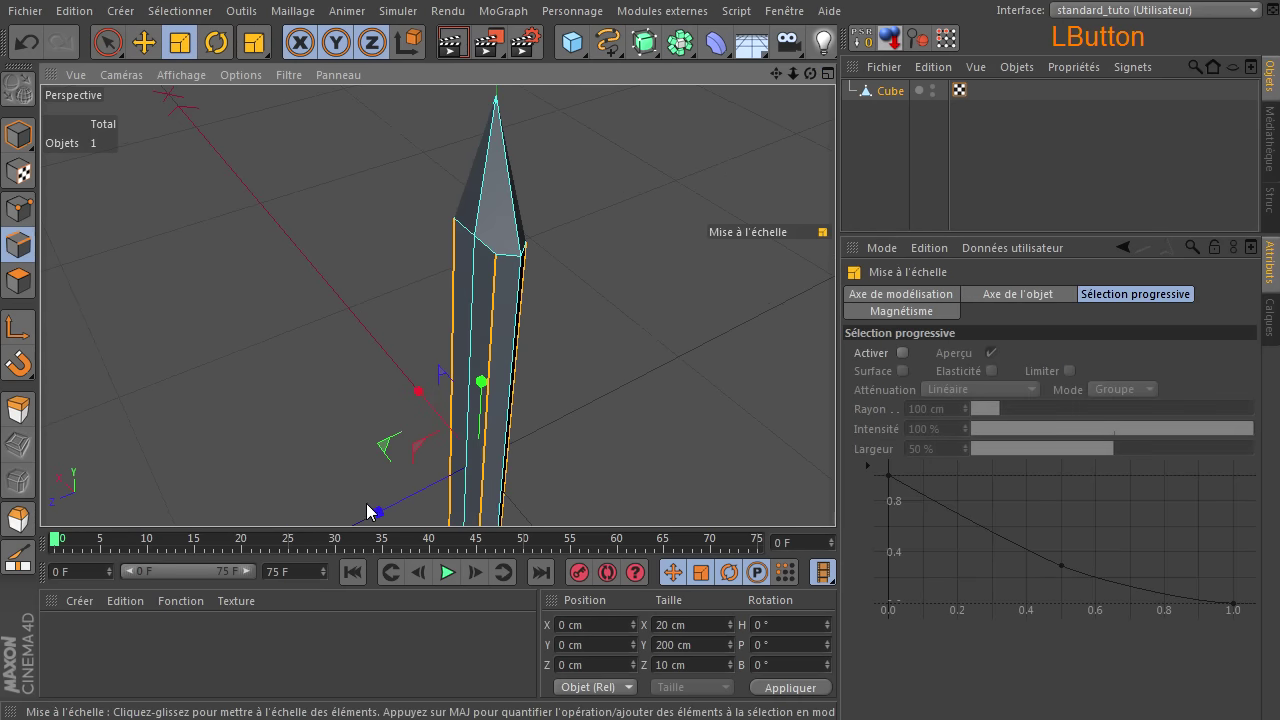
pyautogui.click(380, 516)
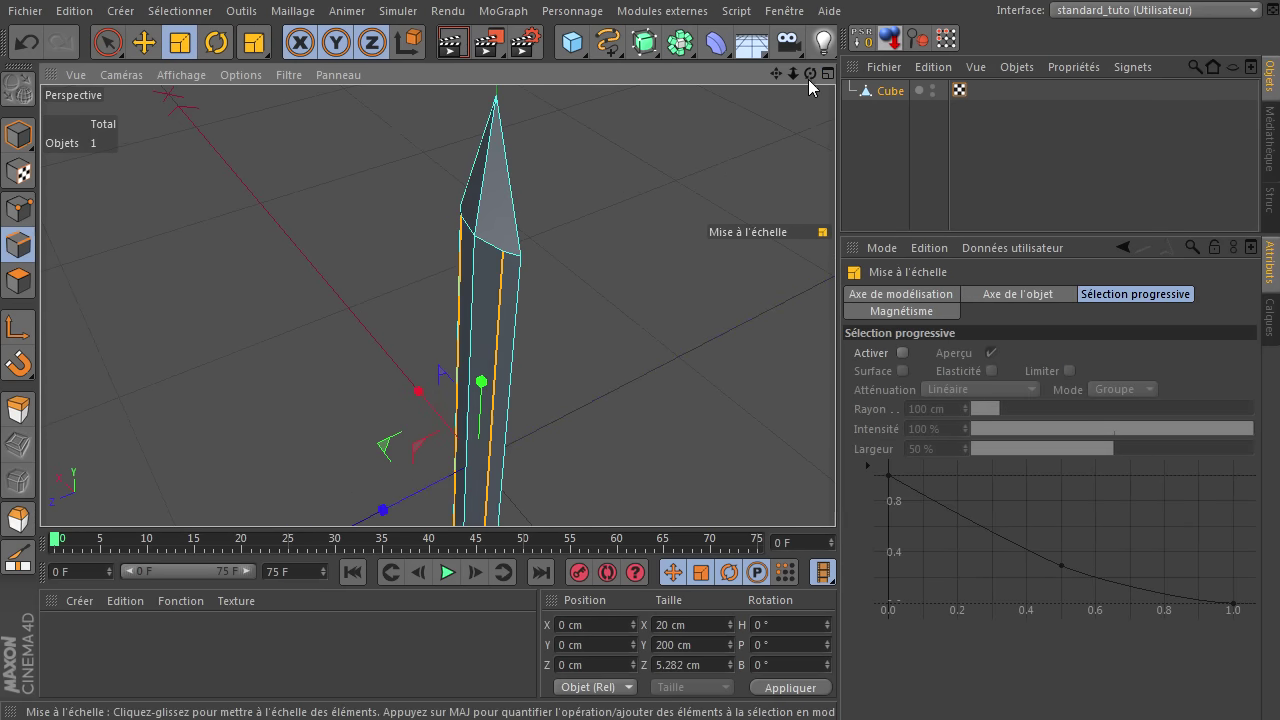
pyautogui.click(841, 498)
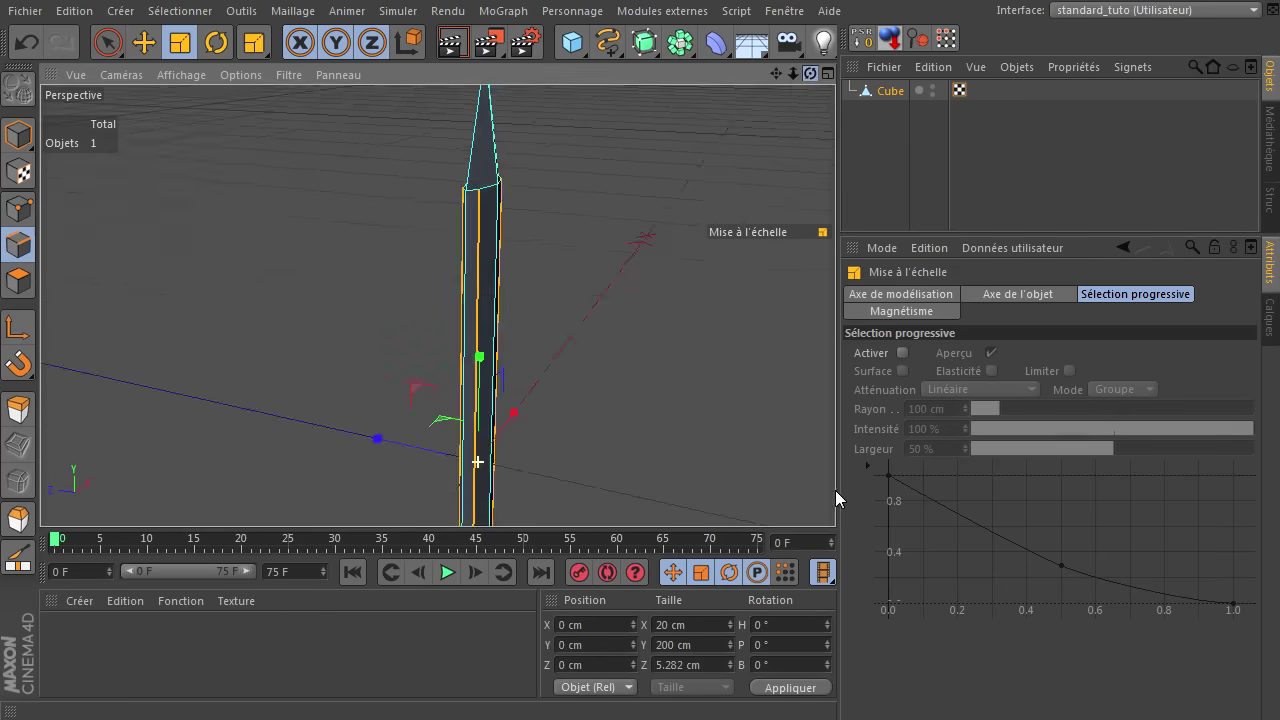
pyautogui.click(841, 498)
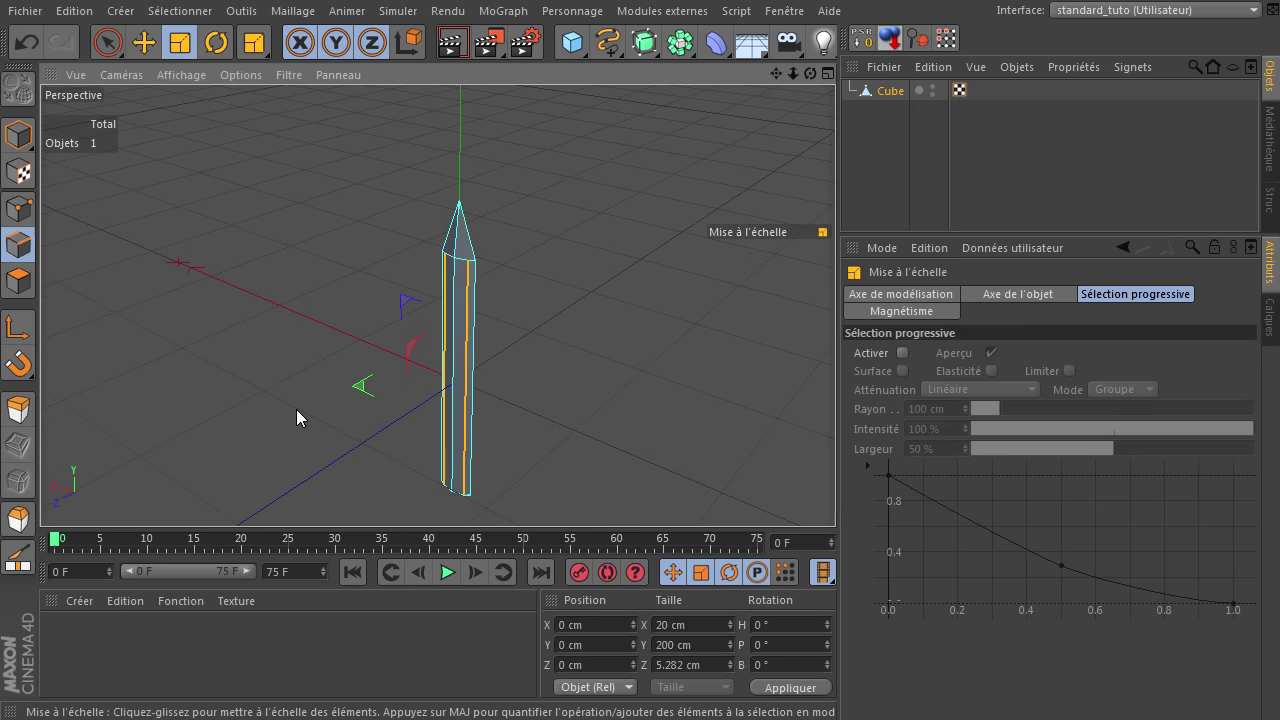
pyautogui.click(31, 216)
# Scale the ring of points below the tip to finish the pointed blade tip
pyautogui.click(349, 238)
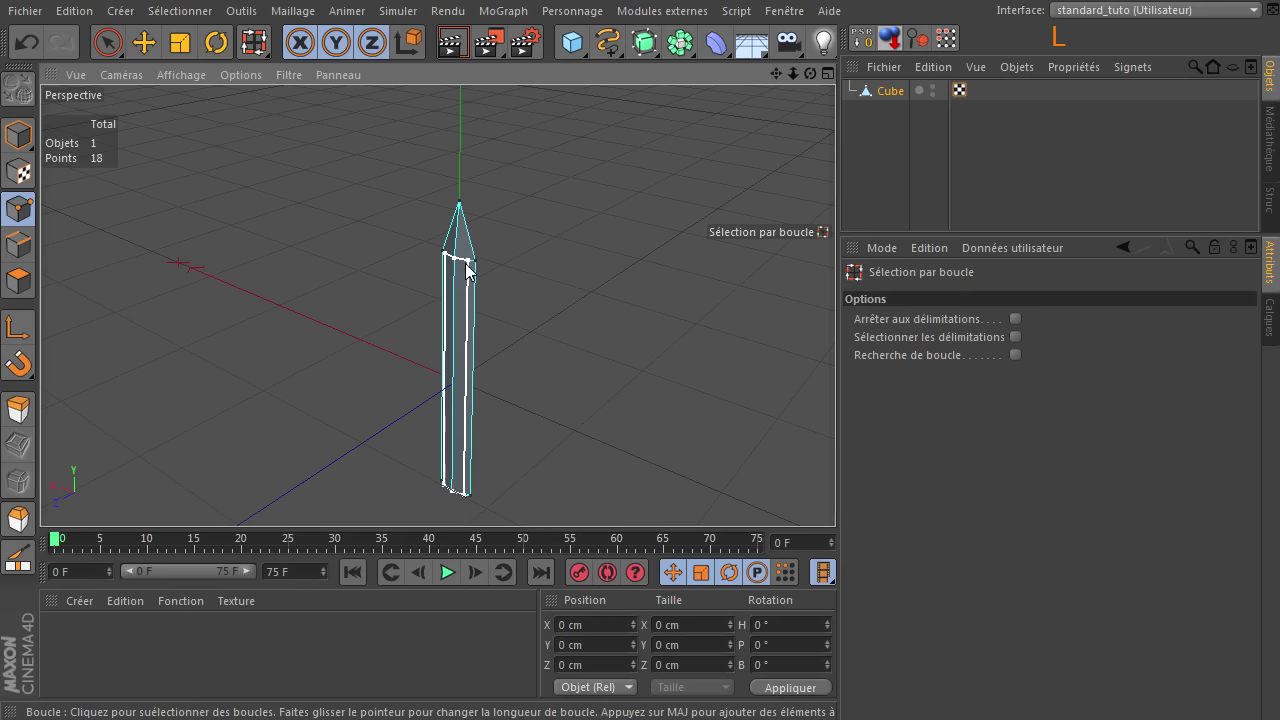
pyautogui.click(476, 267)
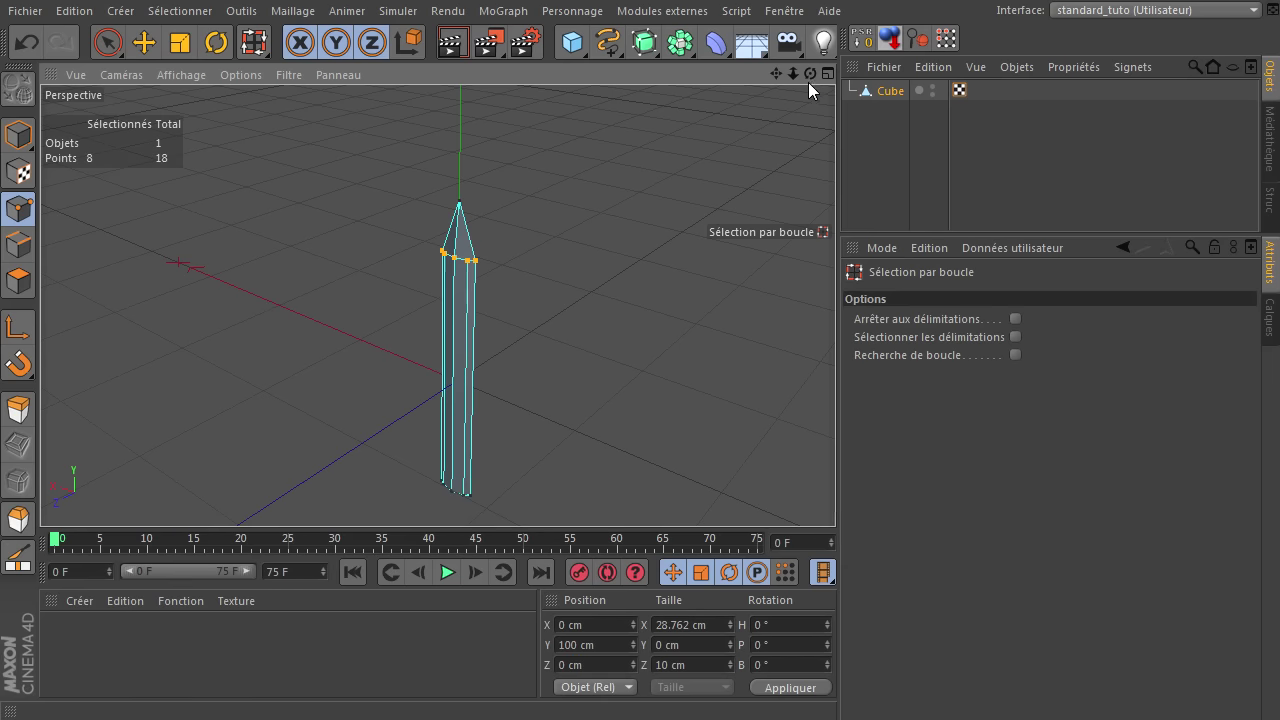
pyautogui.click(843, 499)
pyautogui.click(192, 51)
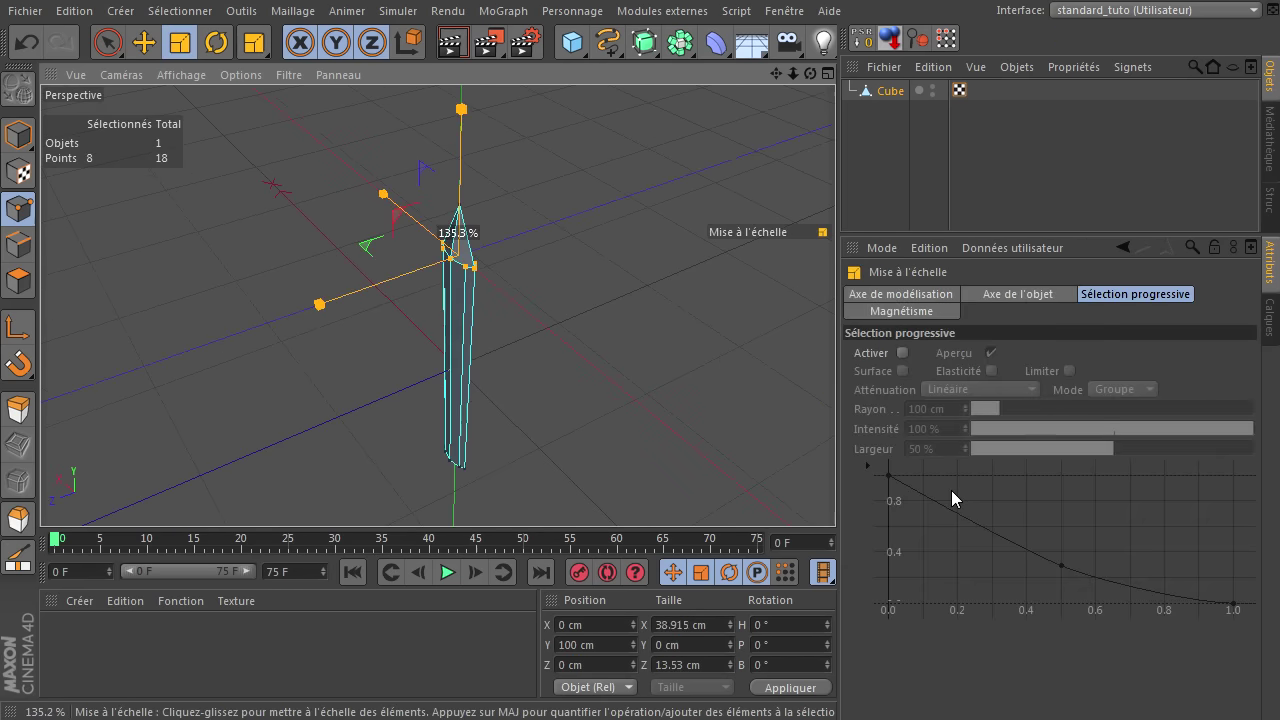
pyautogui.click(841, 498)
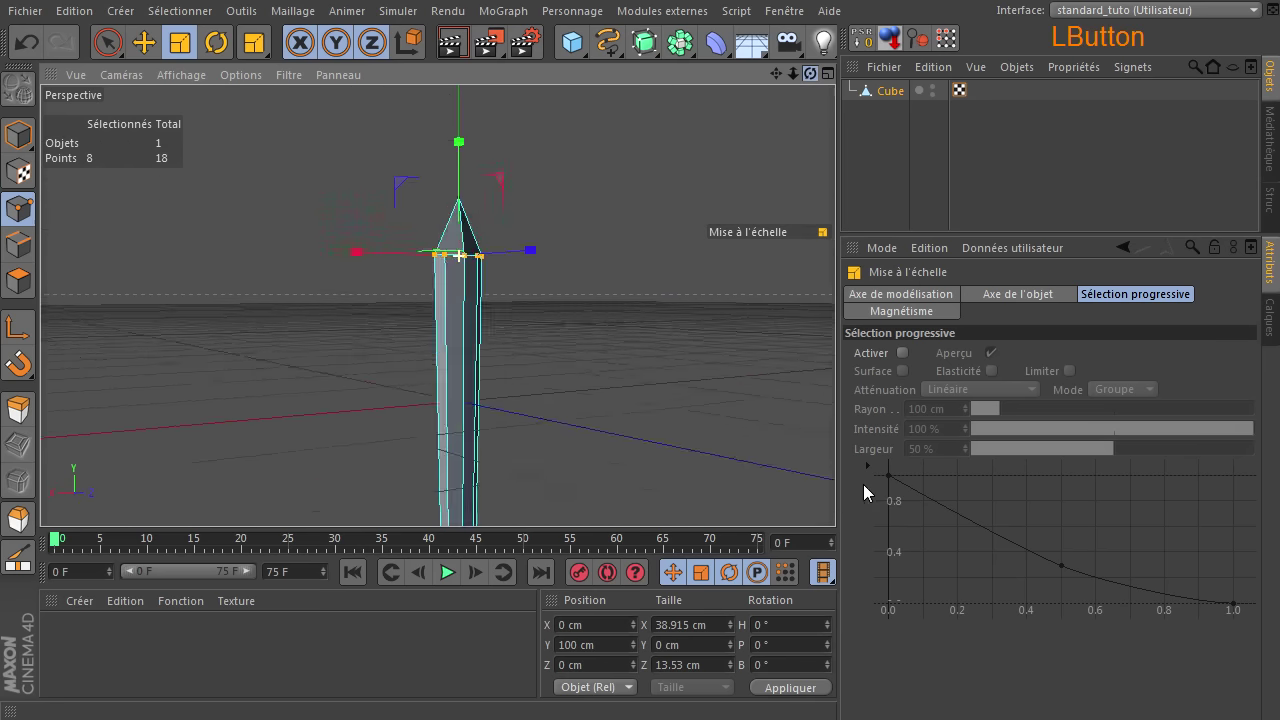
pyautogui.click(841, 498)
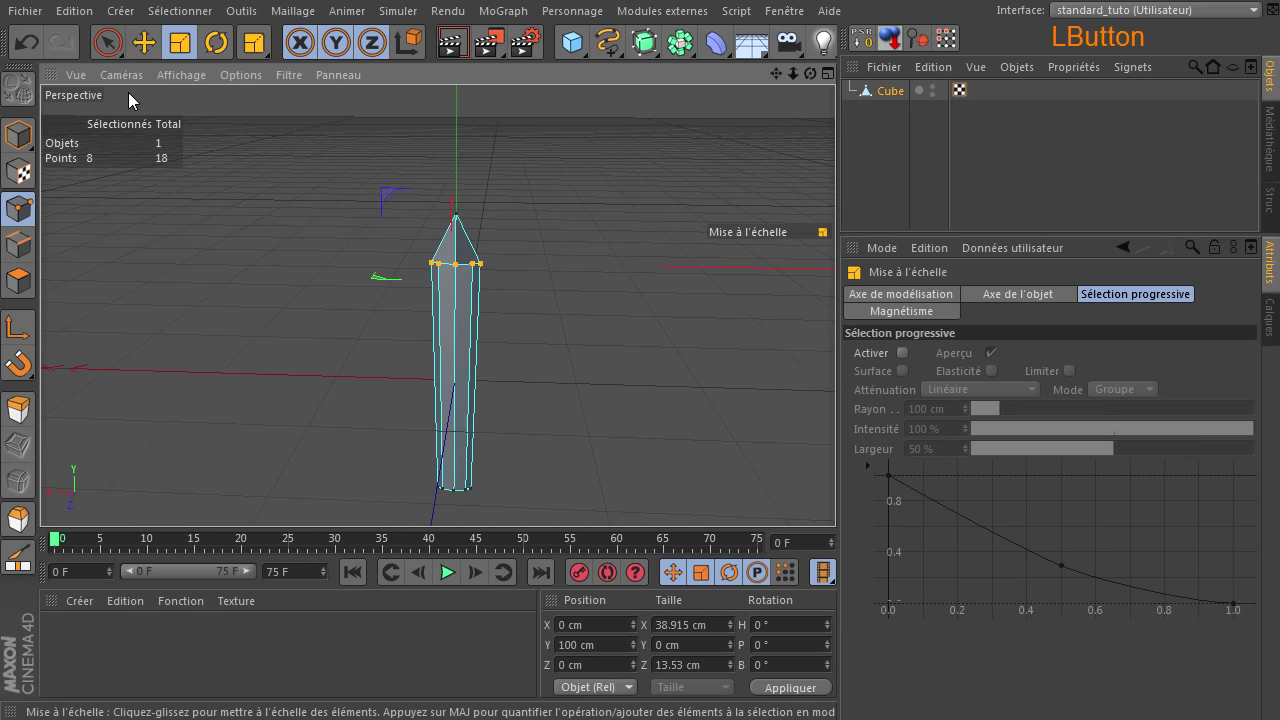
# Loop-select the blade's bottom points and scale them down to about 23 × 8 cm
pyautogui.click(154, 57)
pyautogui.click(462, 154)
pyautogui.click(560, 230)
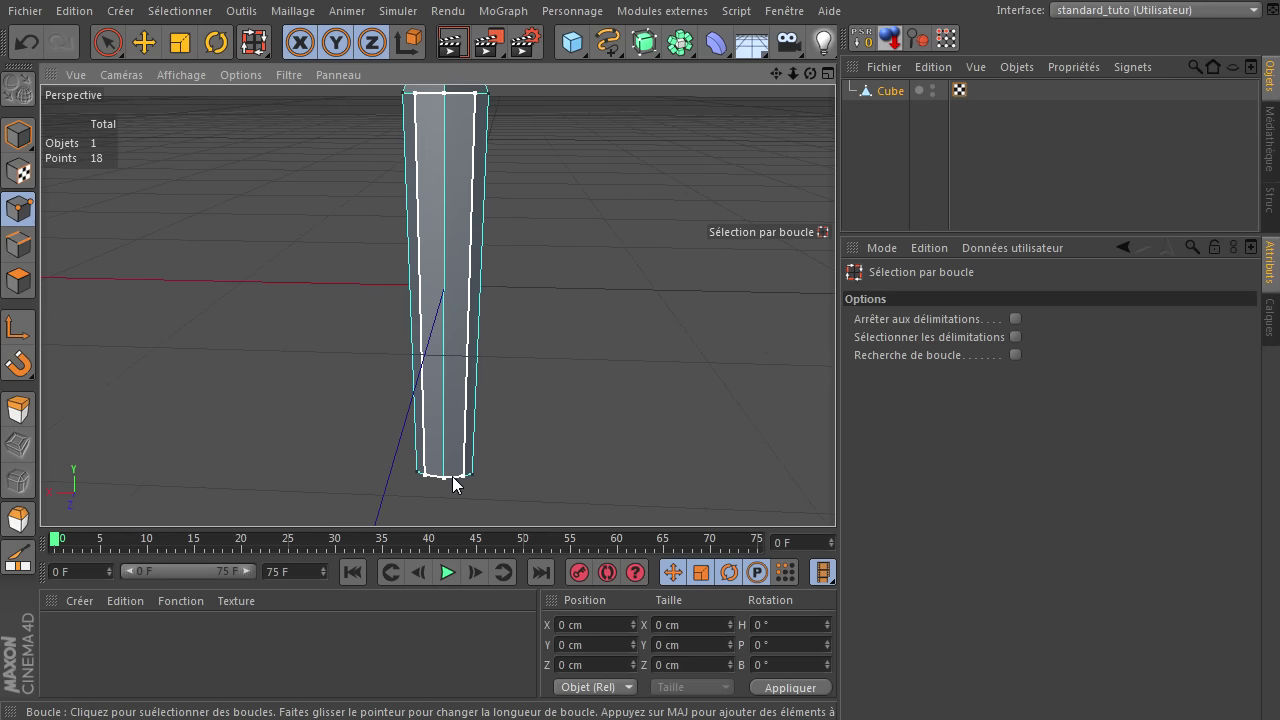
pyautogui.click(457, 487)
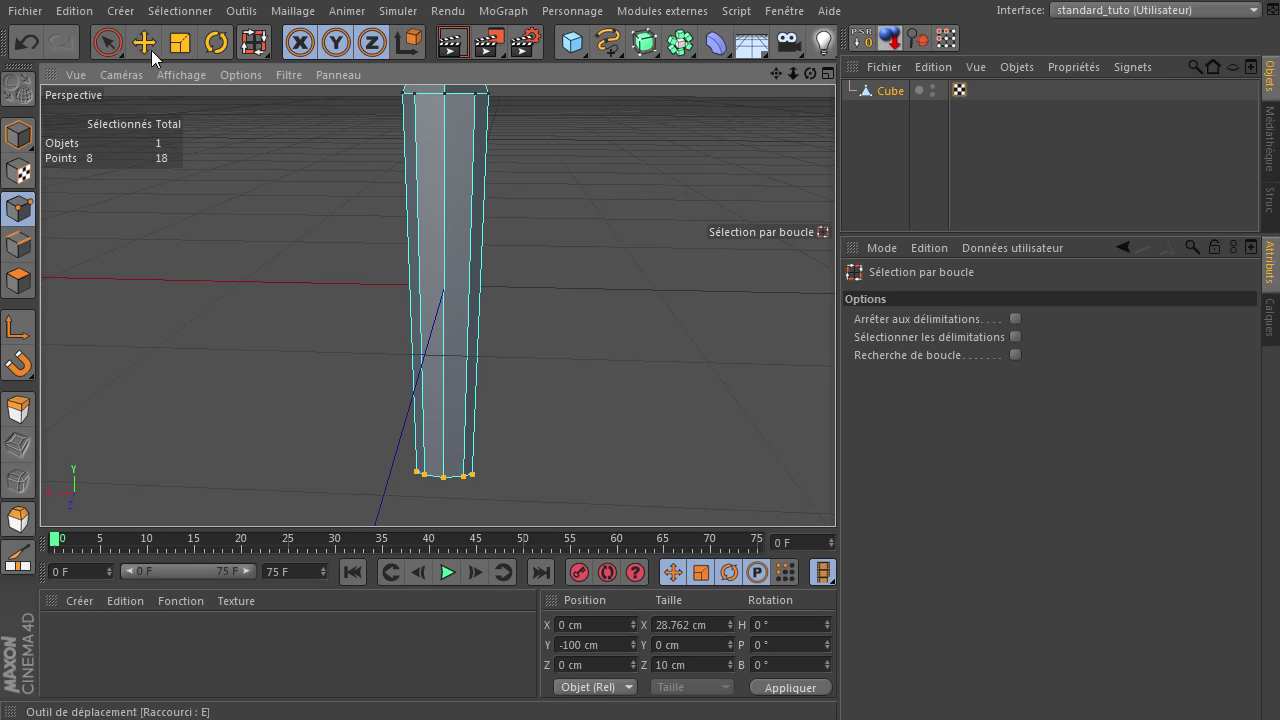
pyautogui.click(182, 55)
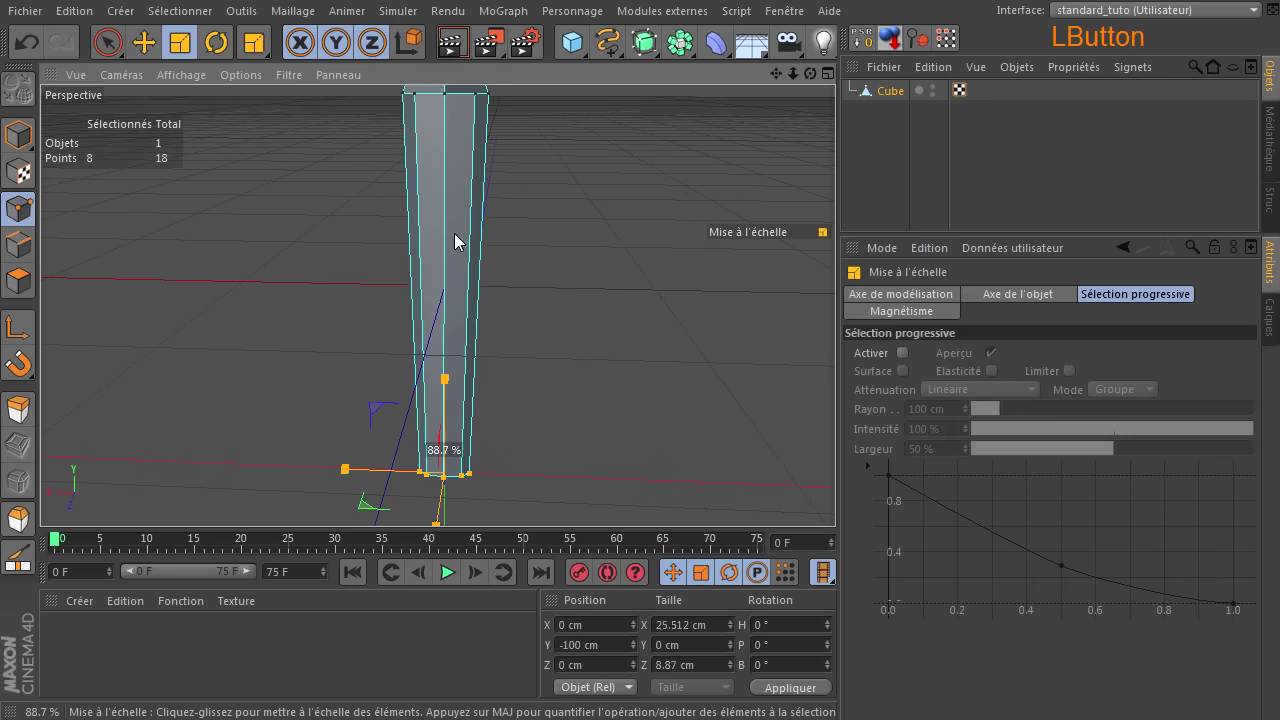
pyautogui.click(841, 498)
# Add a second Cube, flatten its height and move it to the blade's base
pyautogui.click(103, 53)
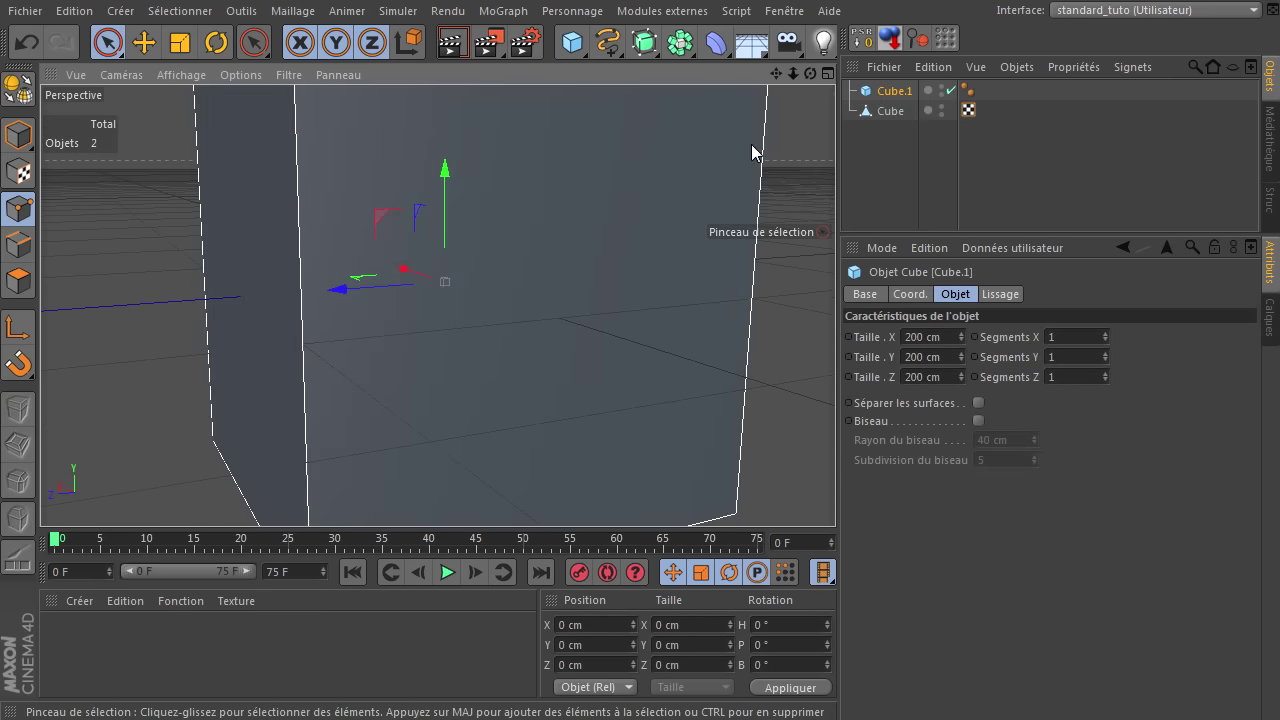
pyautogui.click(34, 139)
pyautogui.click(436, 224)
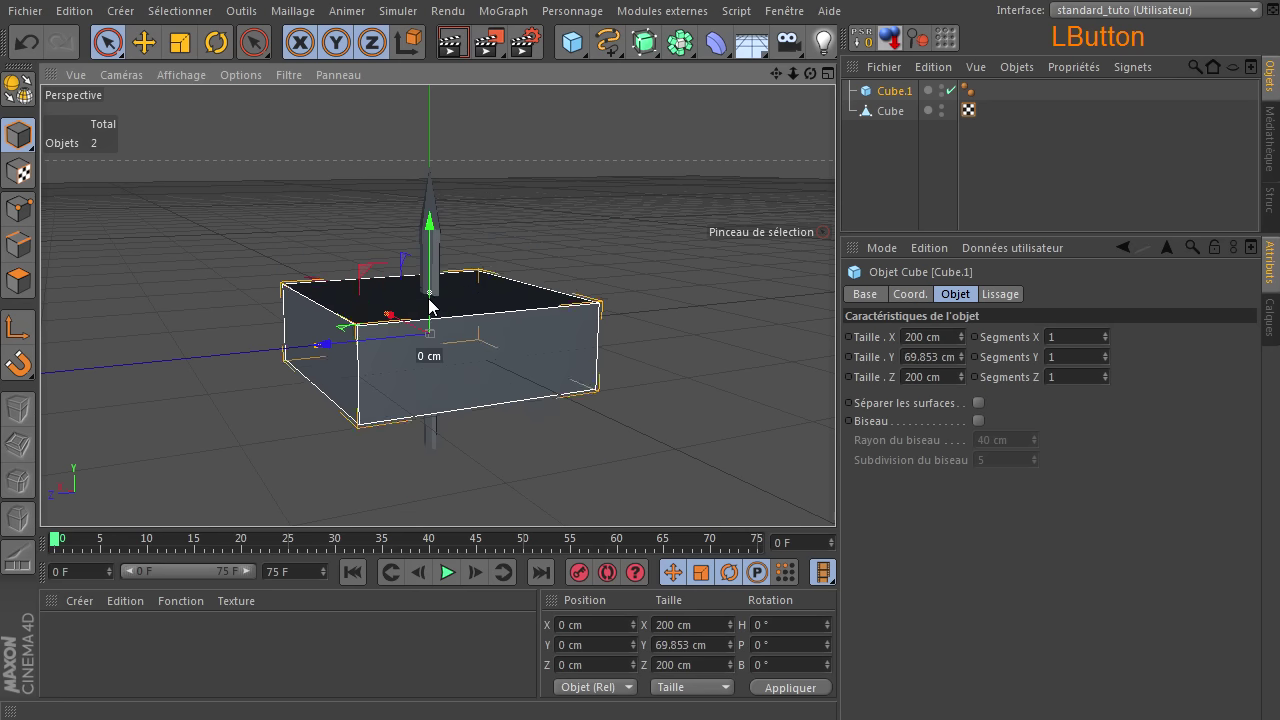
pyautogui.click(330, 355)
pyautogui.click(24, 52)
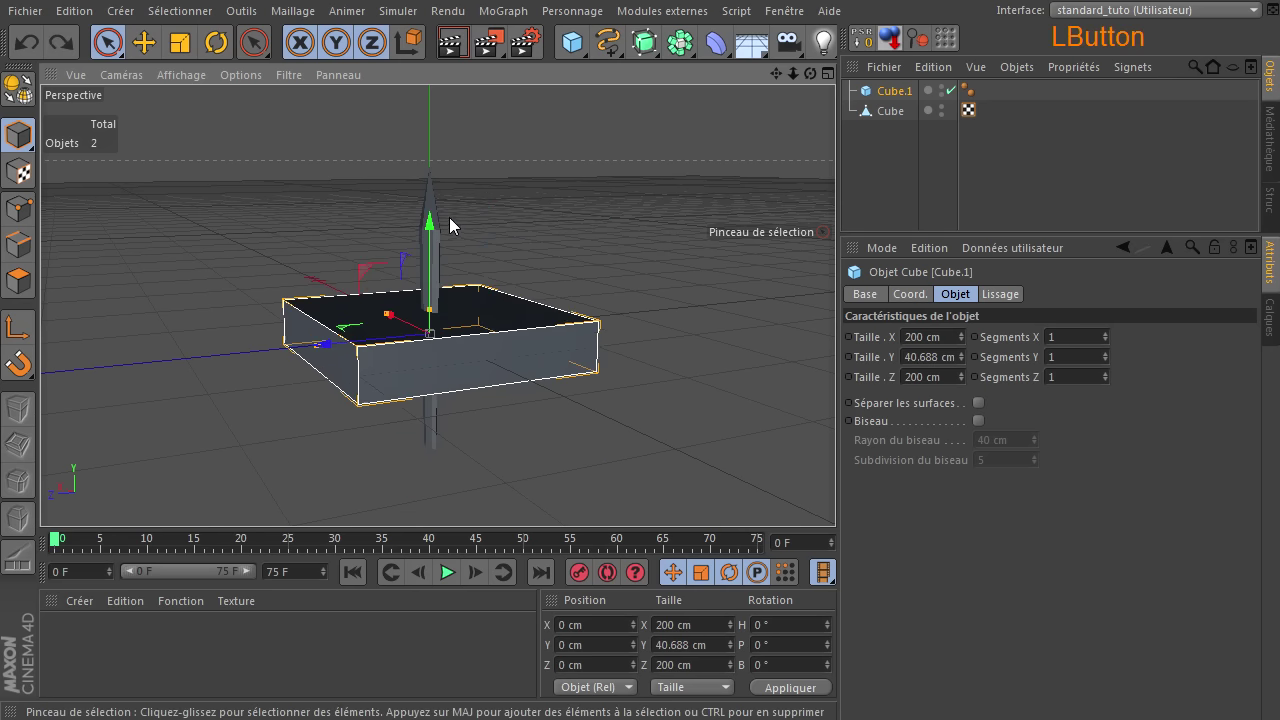
pyautogui.click(437, 227)
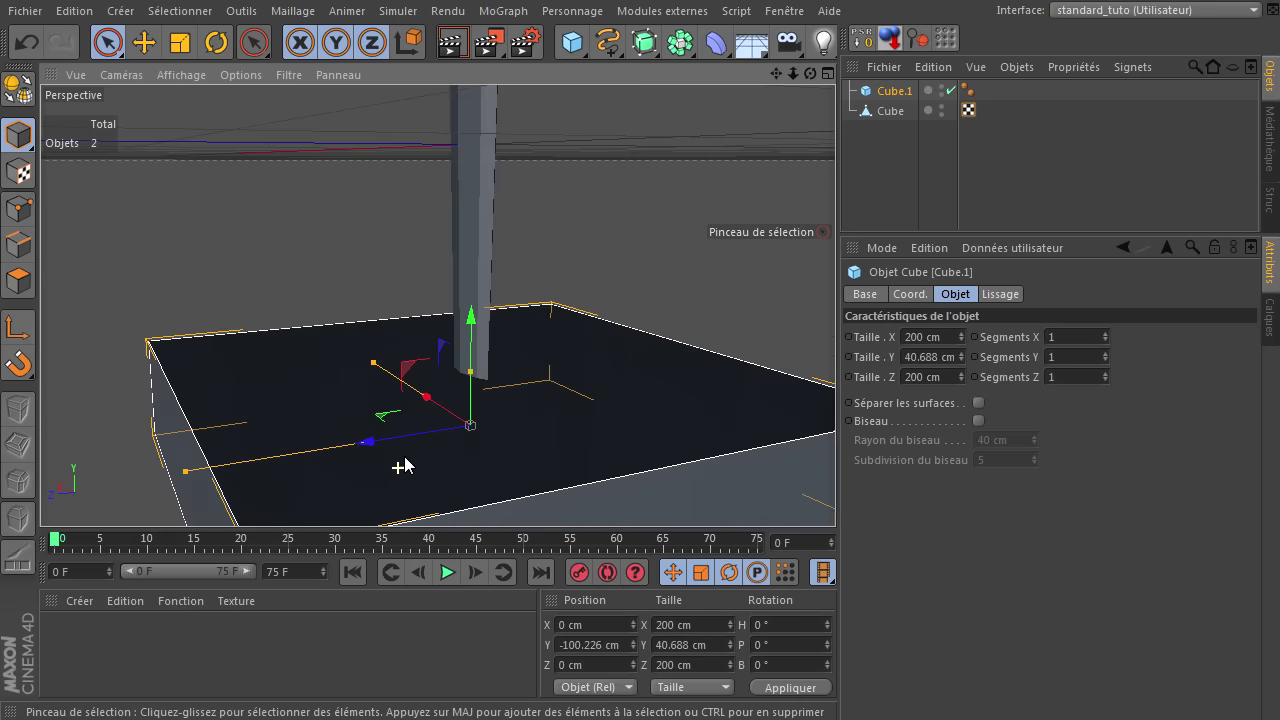
# Shrink the box to a crossguard about 62 × 9 × 12 cm
pyautogui.click(180, 85)
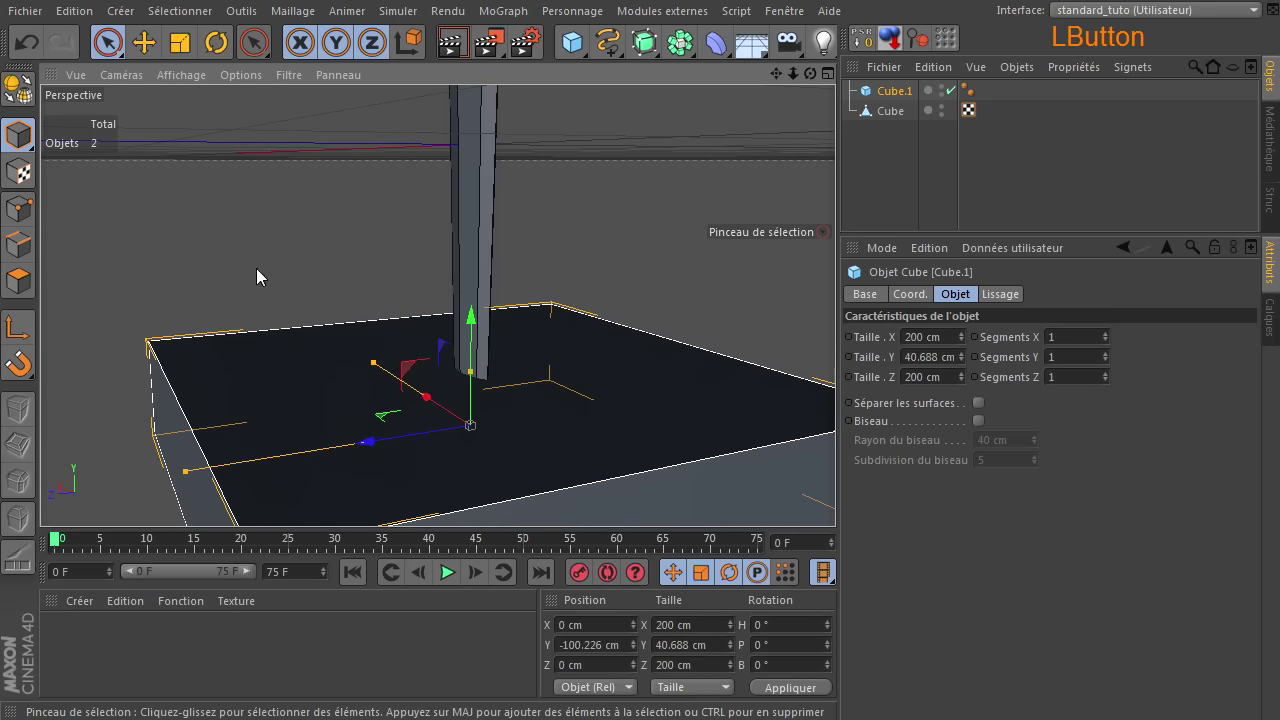
pyautogui.click(190, 477)
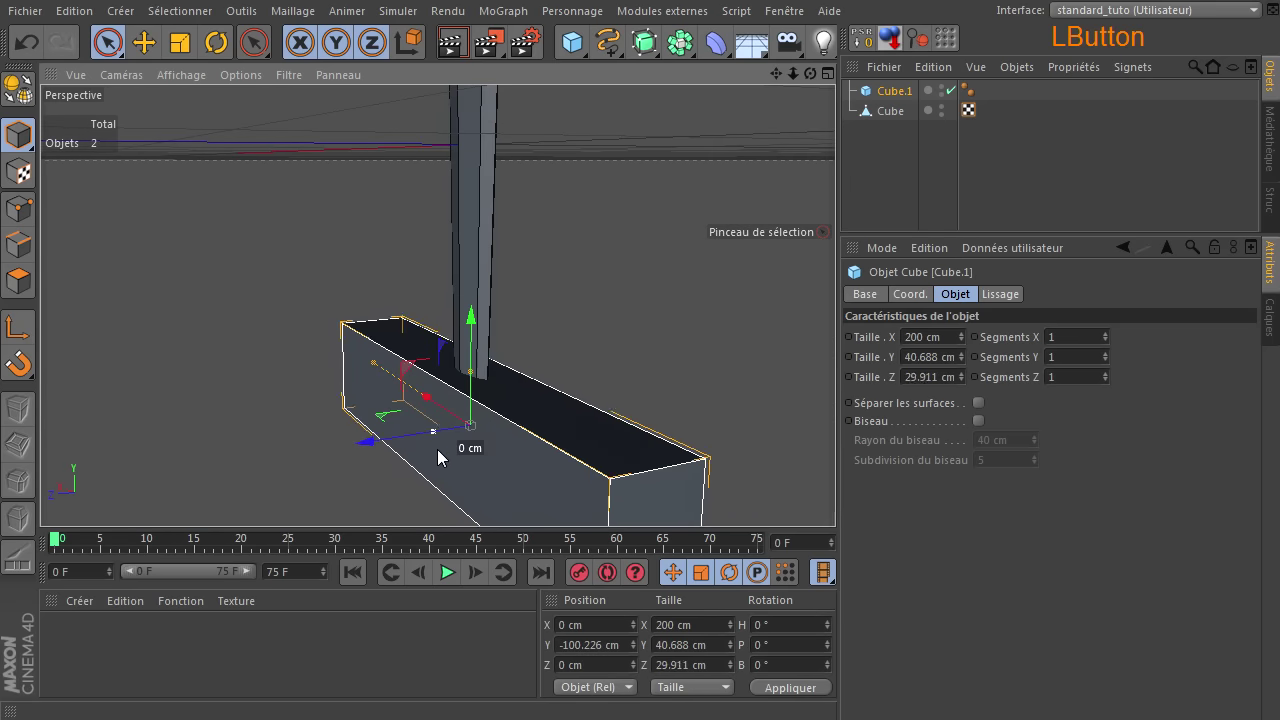
pyautogui.click(482, 380)
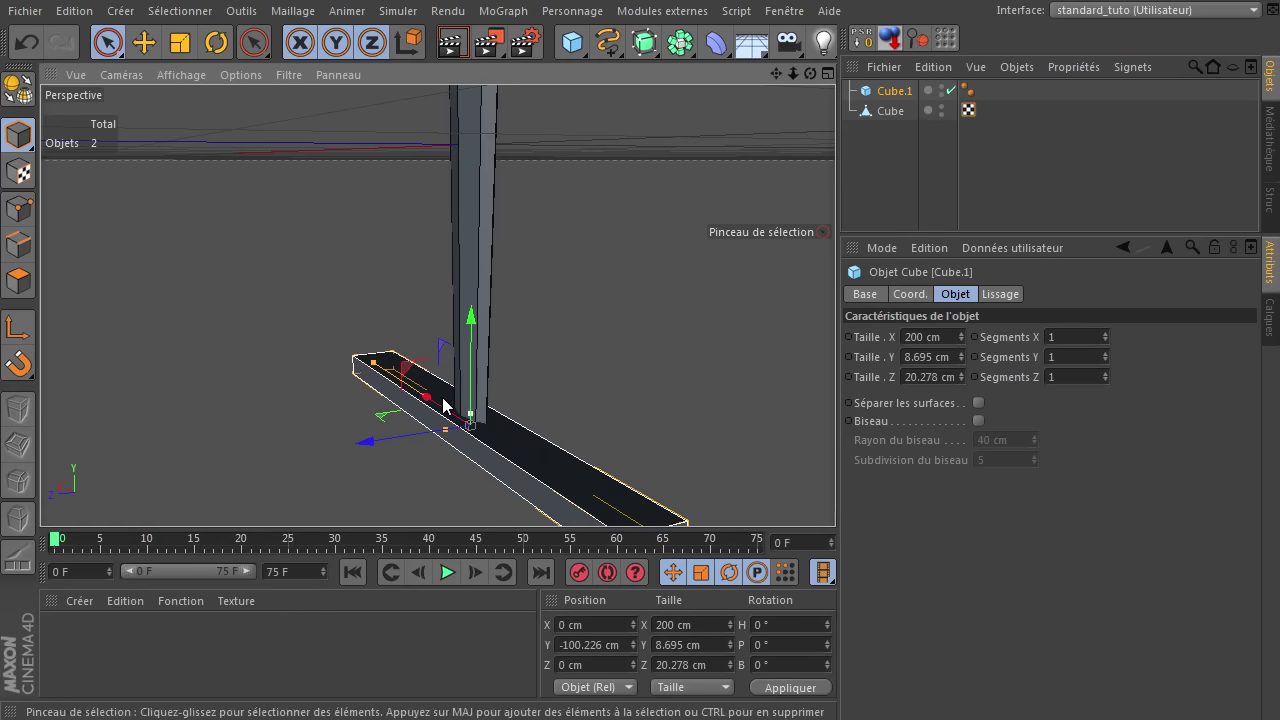
pyautogui.click(383, 374)
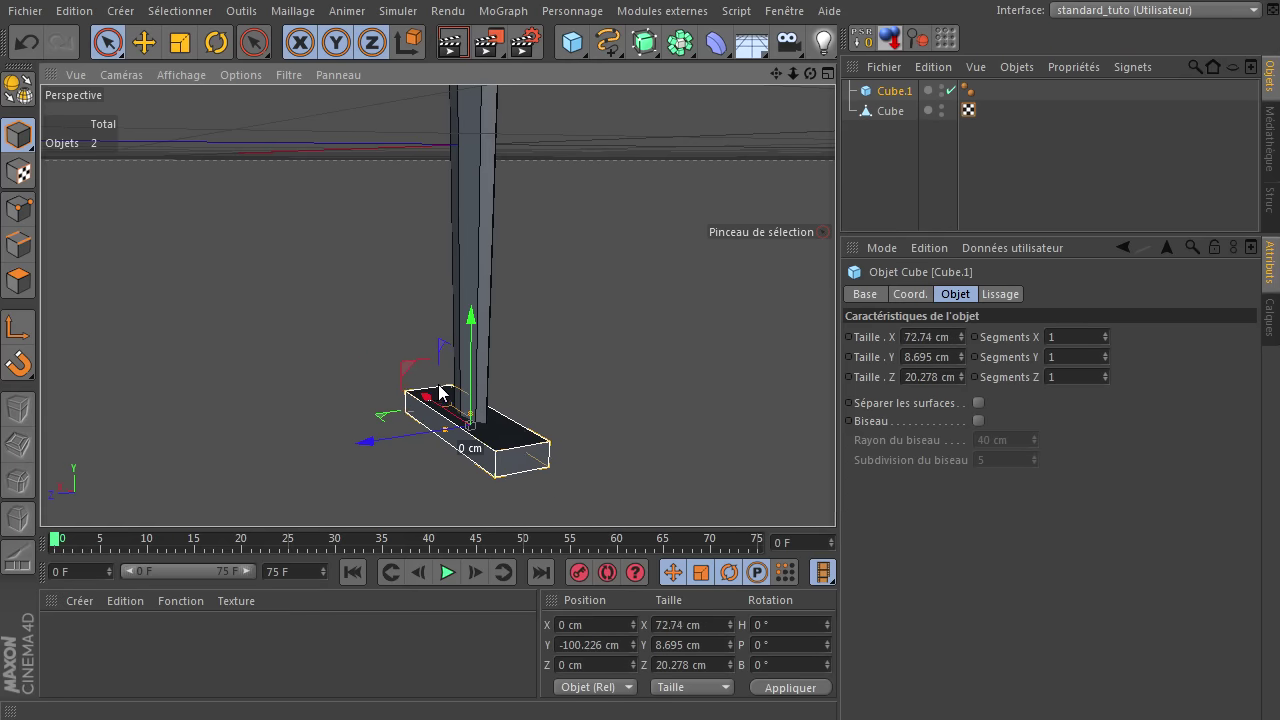
pyautogui.click(456, 443)
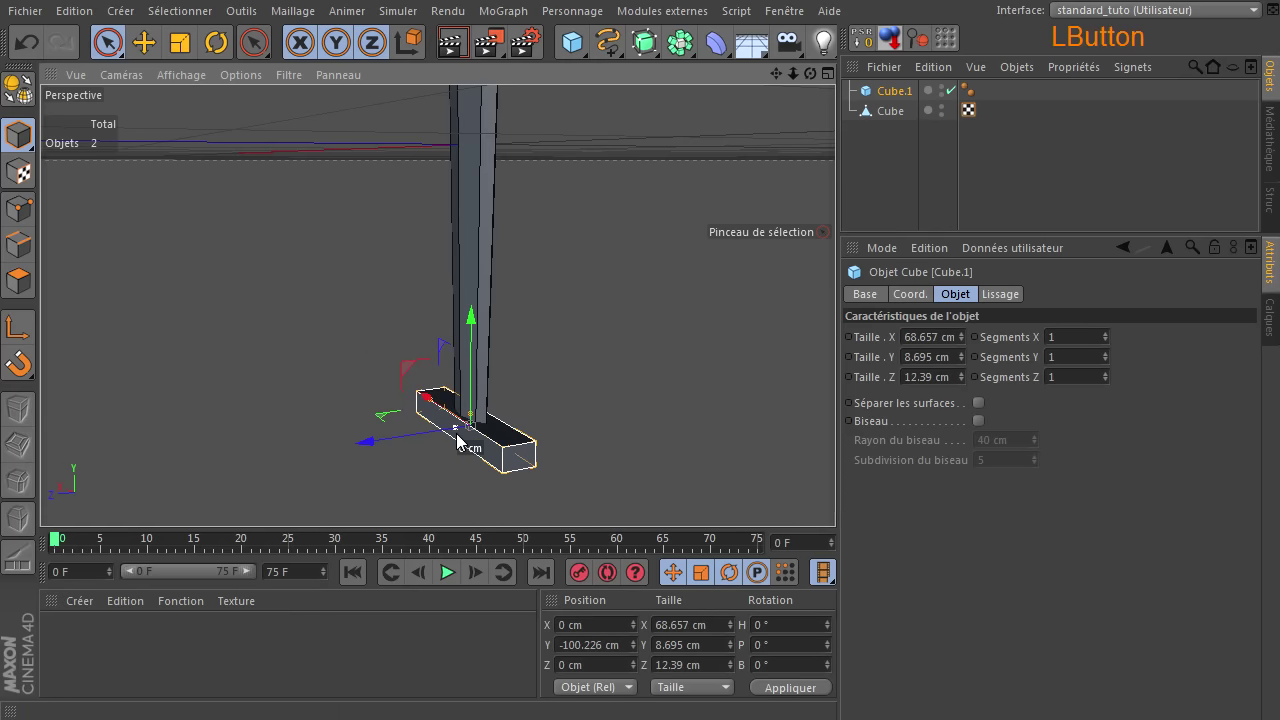
pyautogui.click(845, 500)
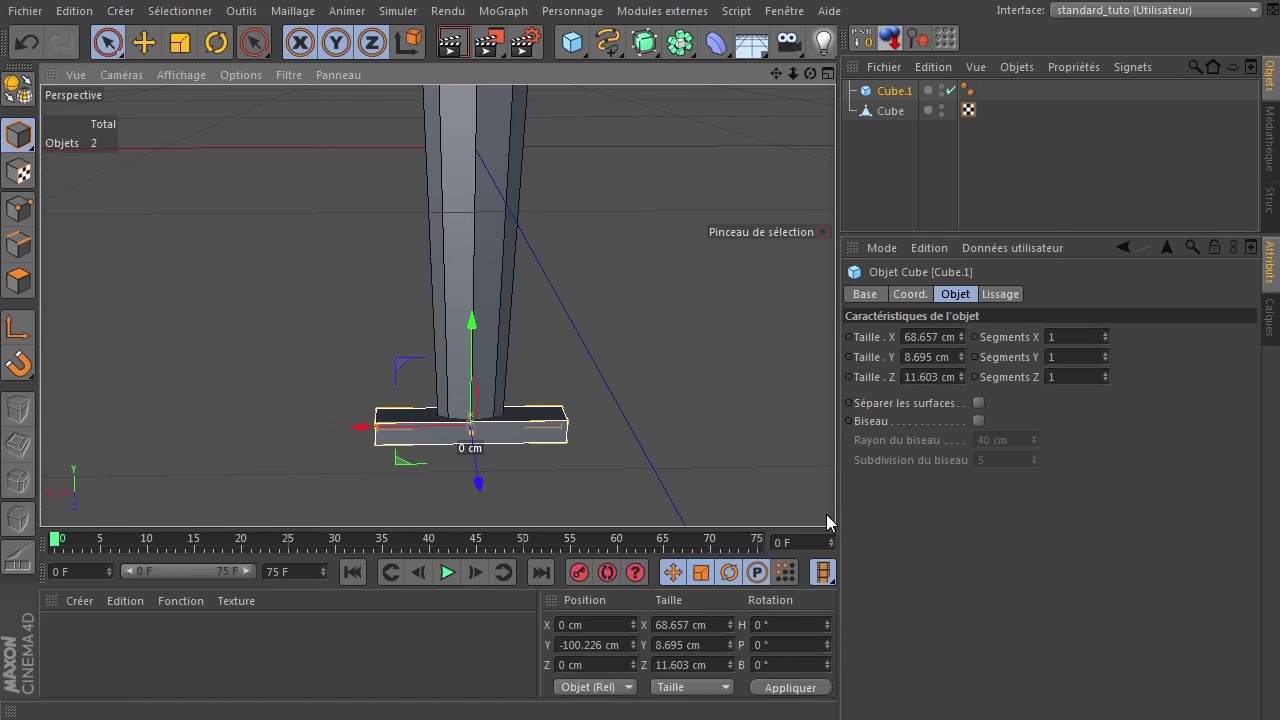
pyautogui.click(387, 442)
# Add a Cylinder with Rayon 5 cm and Hauteur 50 cm placed below the crossguard as the handle
pyautogui.click(584, 55)
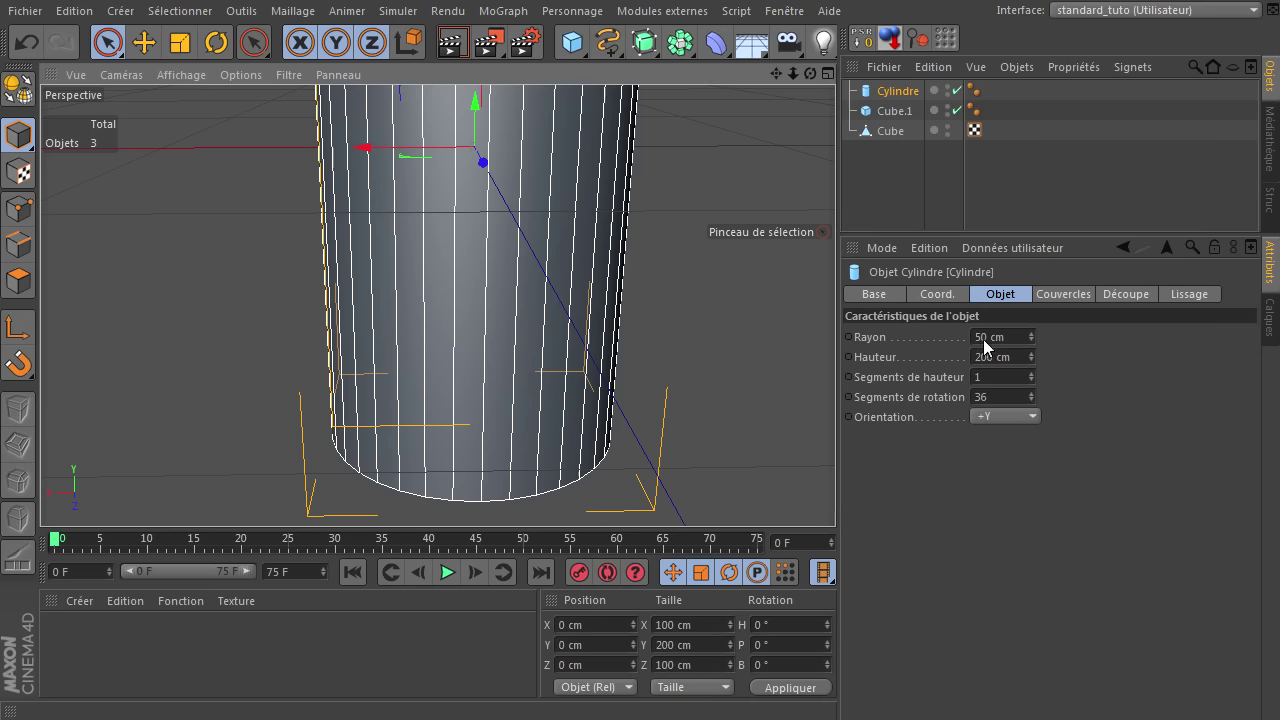
pyautogui.click(1019, 342)
pyautogui.press('Return')
pyautogui.click(484, 121)
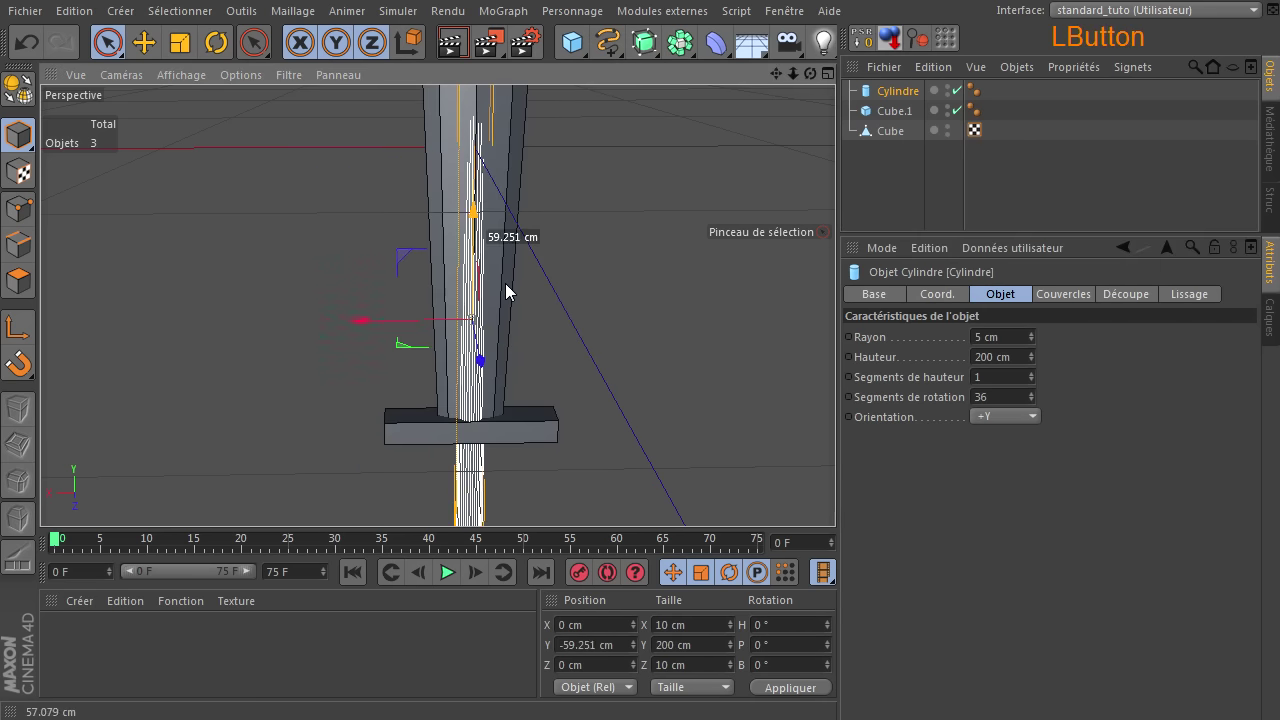
pyautogui.click(1026, 367)
pyautogui.press('Return')
pyautogui.click(487, 224)
pyautogui.click(841, 498)
pyautogui.click(841, 498)
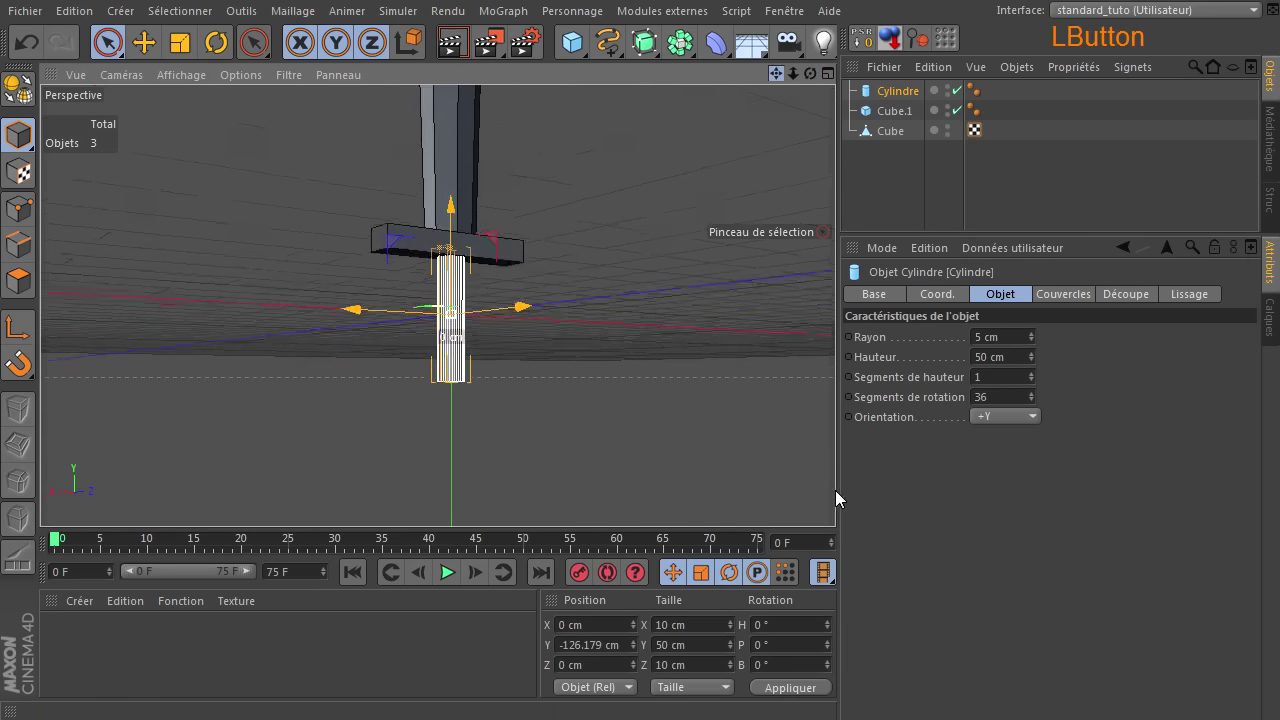
# Add a Sphère and set its Rayon to 10 cm
pyautogui.click(578, 64)
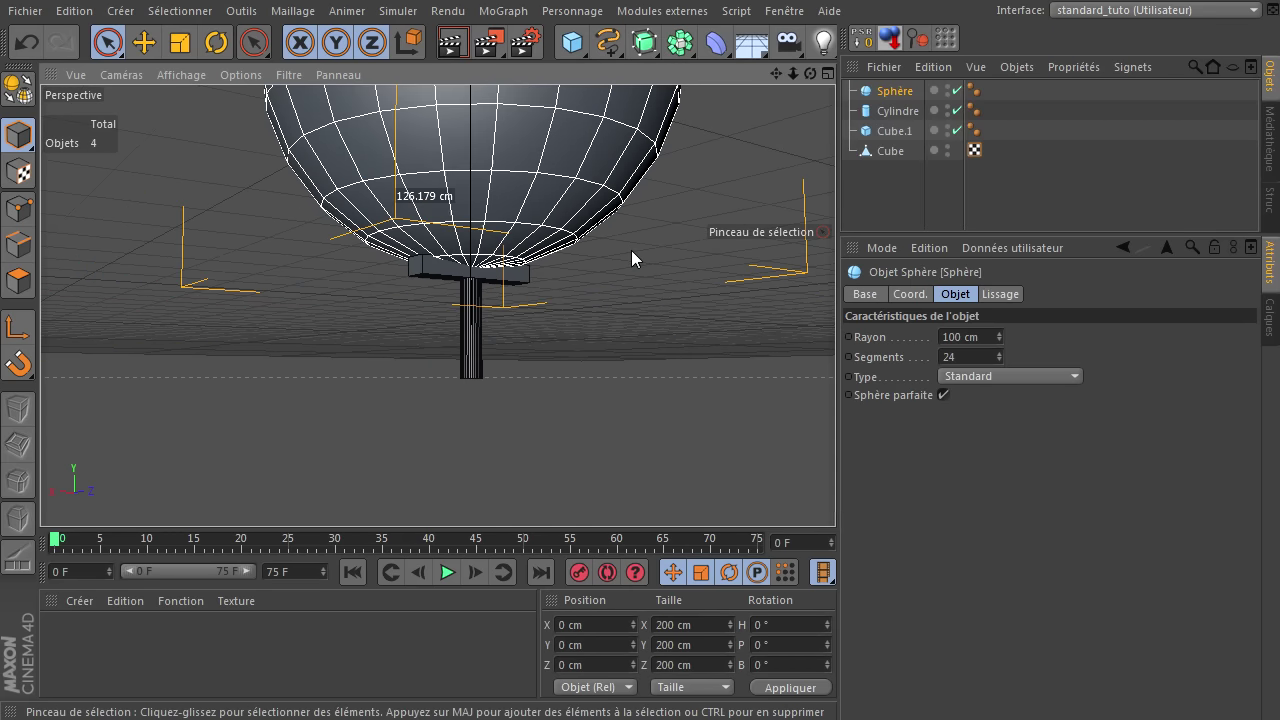
pyautogui.click(841, 498)
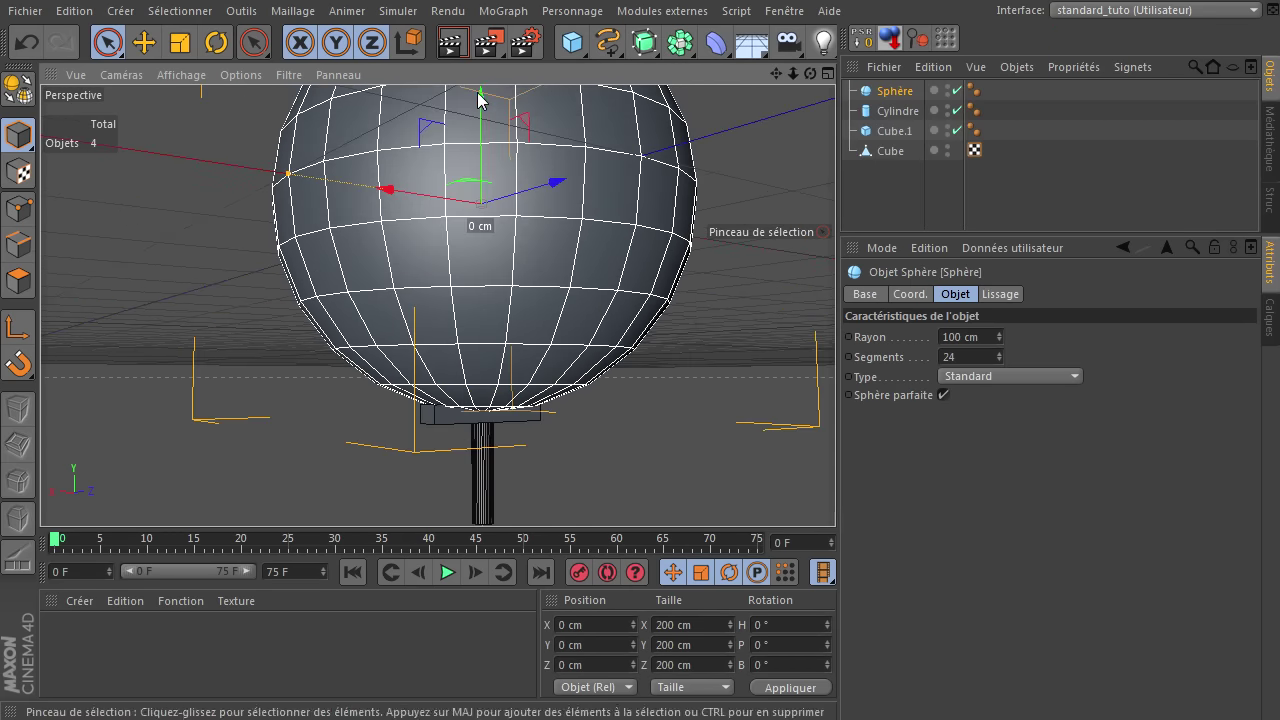
pyautogui.click(491, 119)
pyautogui.click(841, 498)
pyautogui.click(992, 346)
pyautogui.press('Return')
# Move the sphere down to cap the handle's end as the pommel
pyautogui.click(479, 264)
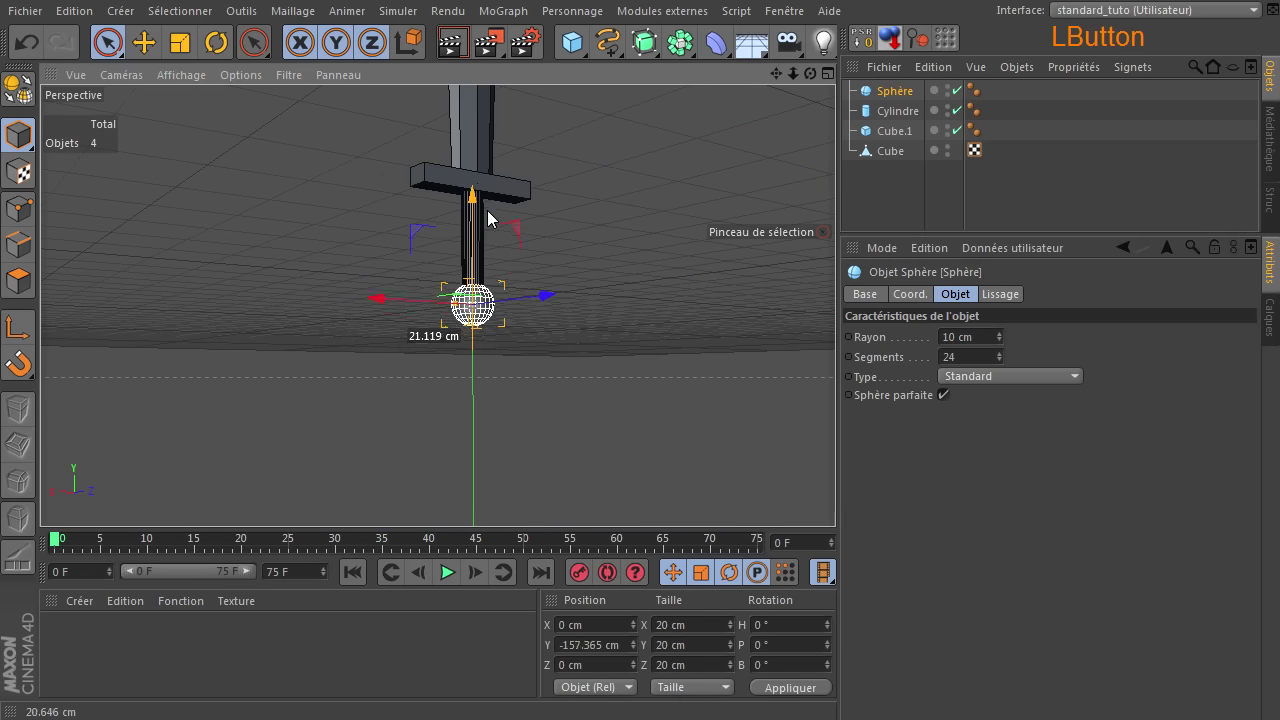
pyautogui.click(621, 363)
pyautogui.click(841, 498)
pyautogui.click(841, 498)
pyautogui.click(841, 498)
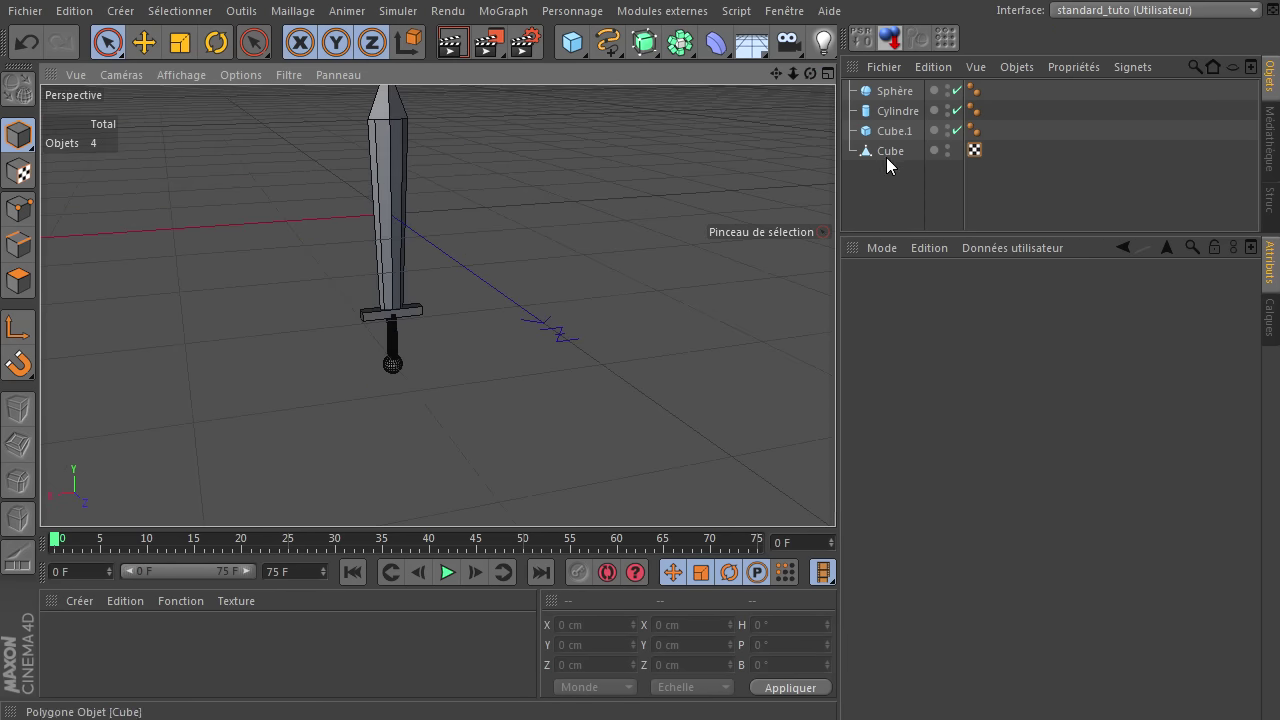
# Parent the crossguard, handle and pommel under the blade object
pyautogui.click(896, 163)
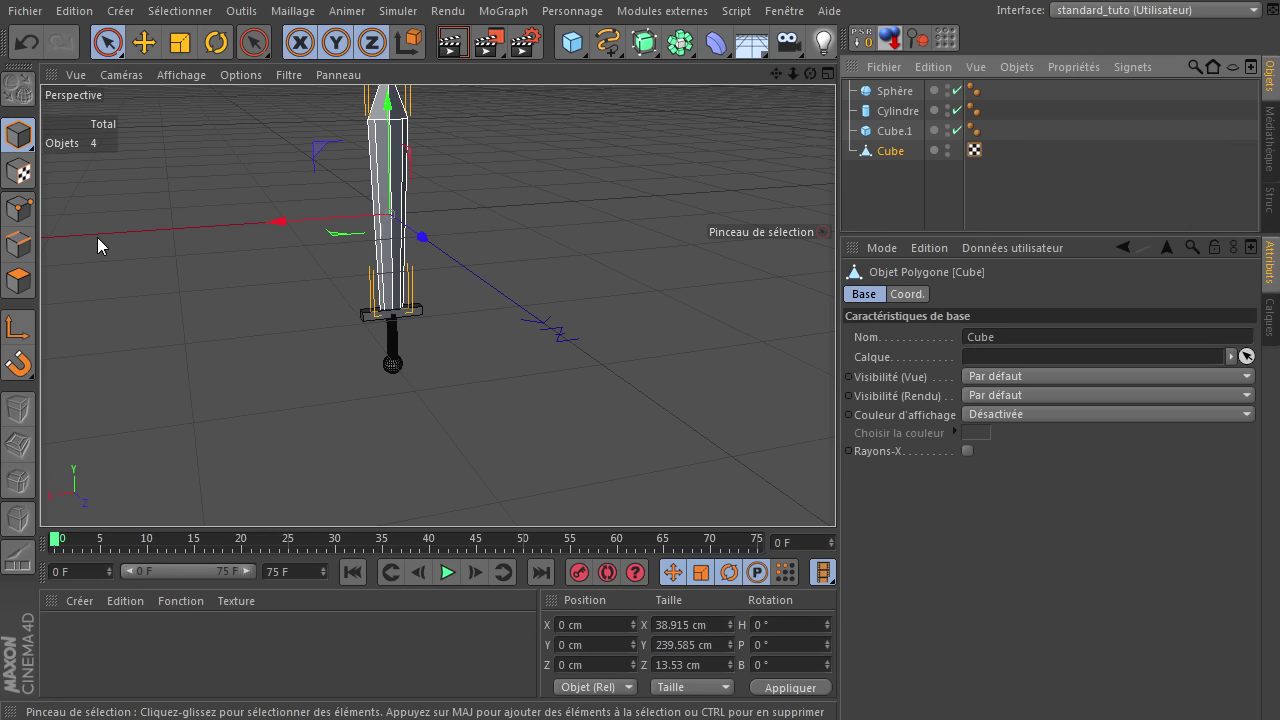
pyautogui.click(909, 97)
pyautogui.click(910, 141)
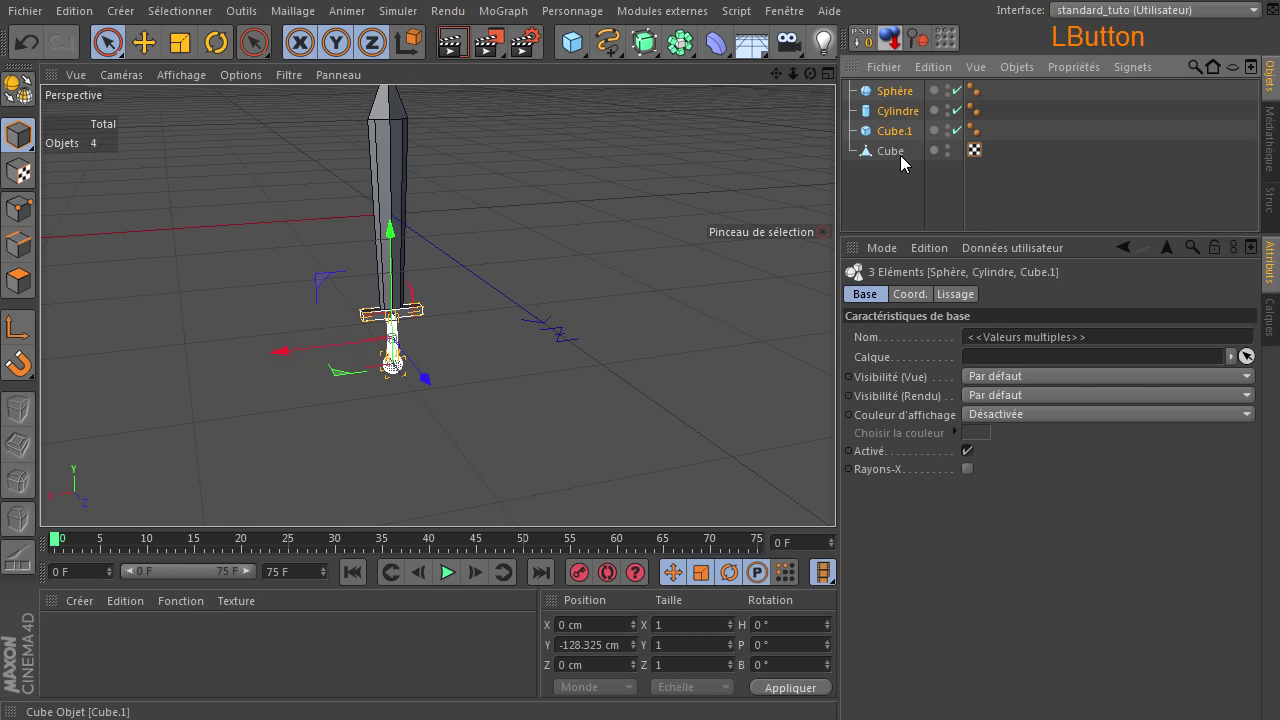
pyautogui.click(902, 93)
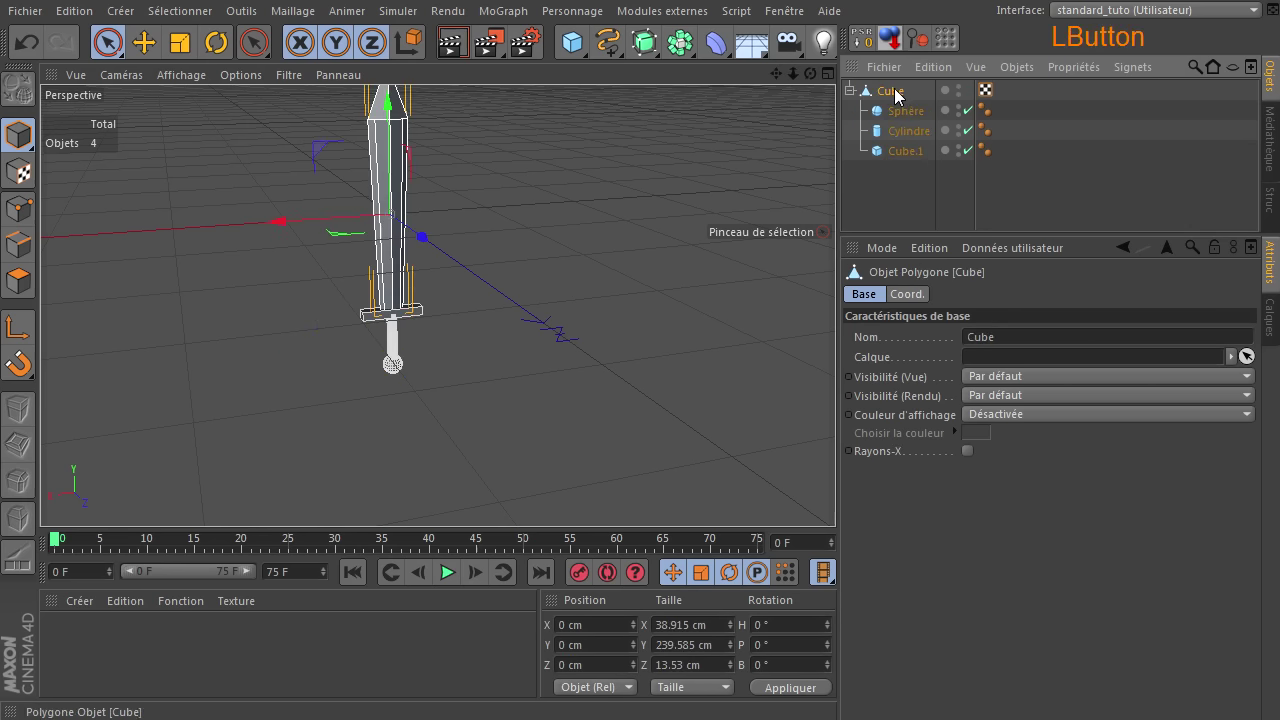
# Drag the grouped sword down so Position Y reads about -125.58 cm
pyautogui.click(25, 334)
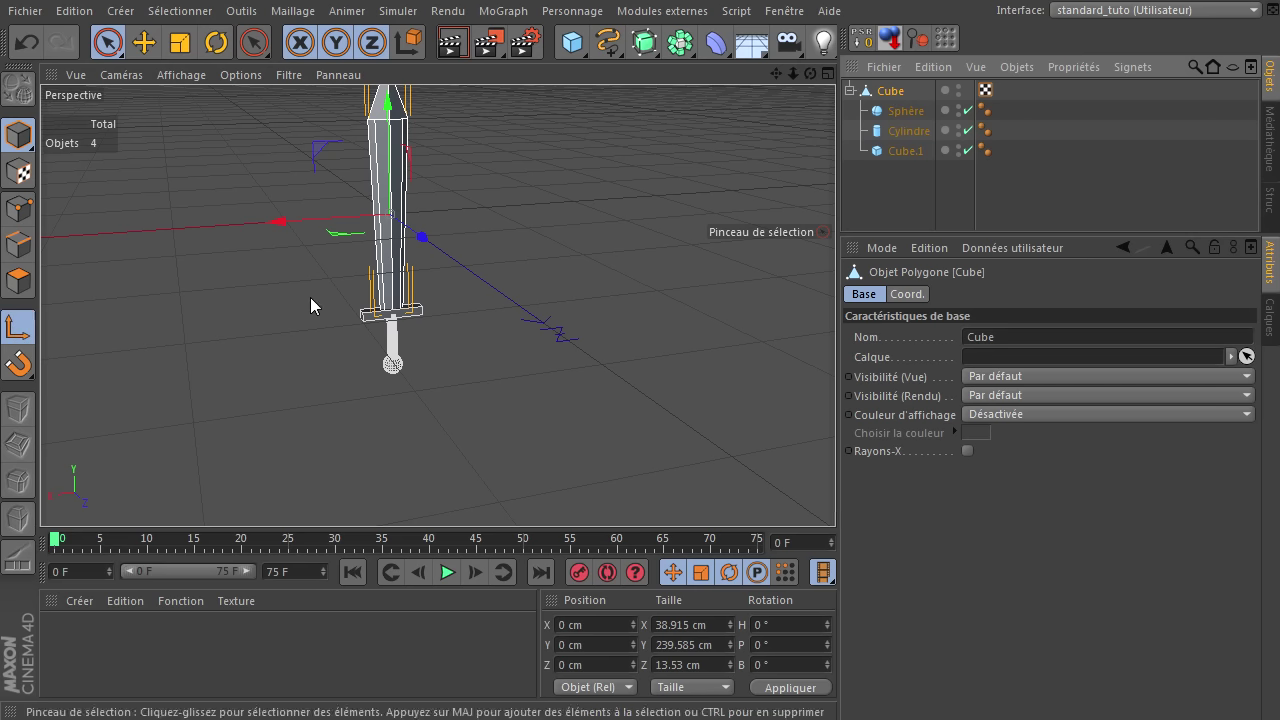
pyautogui.click(841, 500)
pyautogui.click(477, 203)
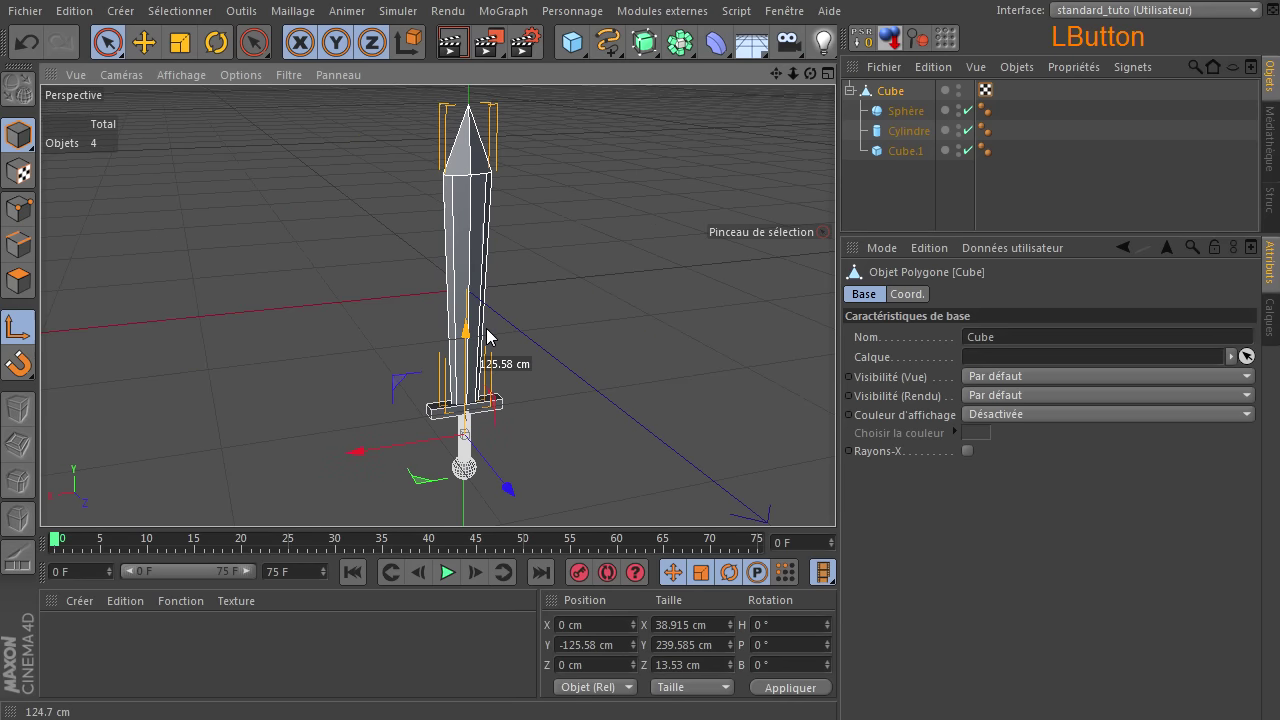
pyautogui.click(29, 336)
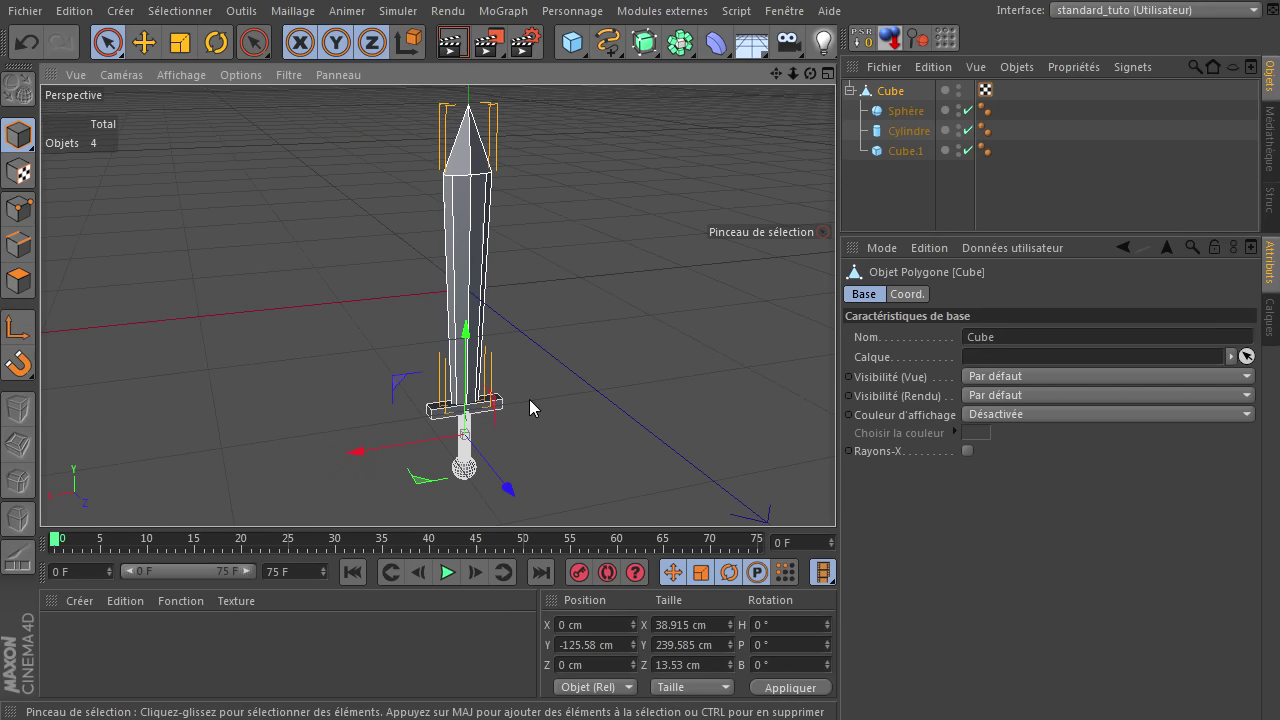
pyautogui.click(891, 93)
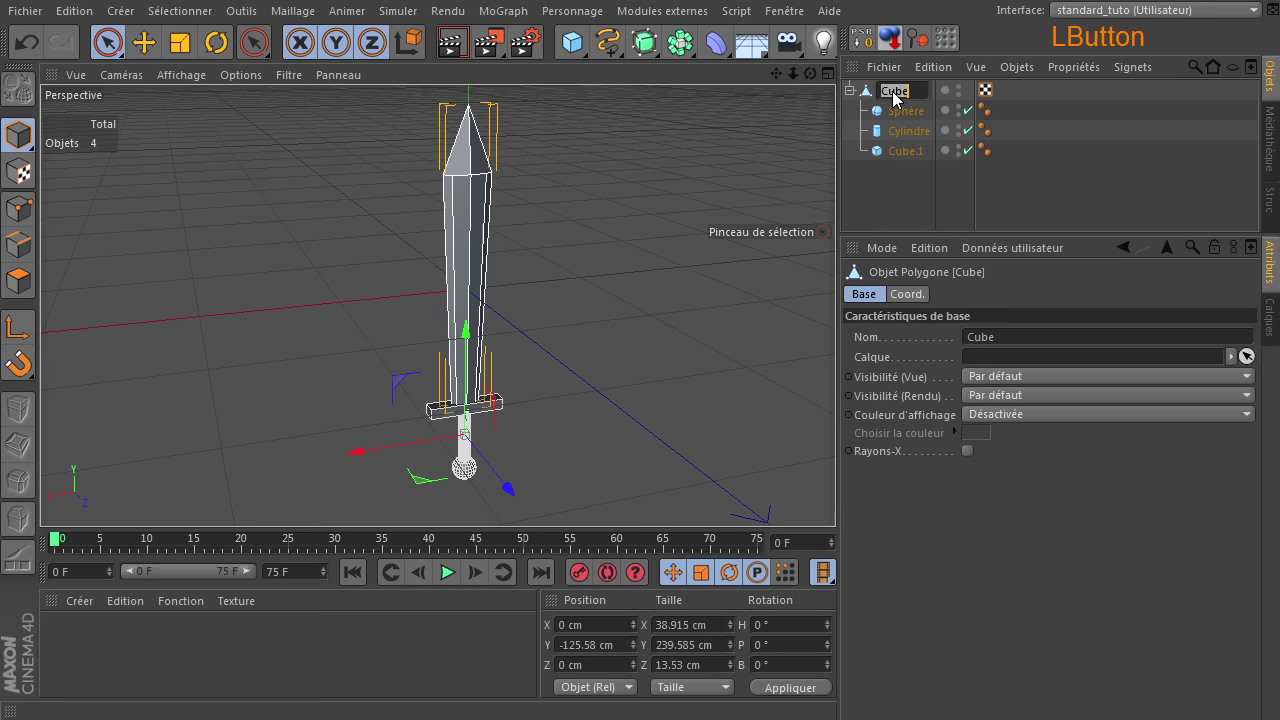
# Name the blade group 'epee 1' and collapse its hierarchy in the Object Manager
pyautogui.press('space')
pyautogui.press('Return')
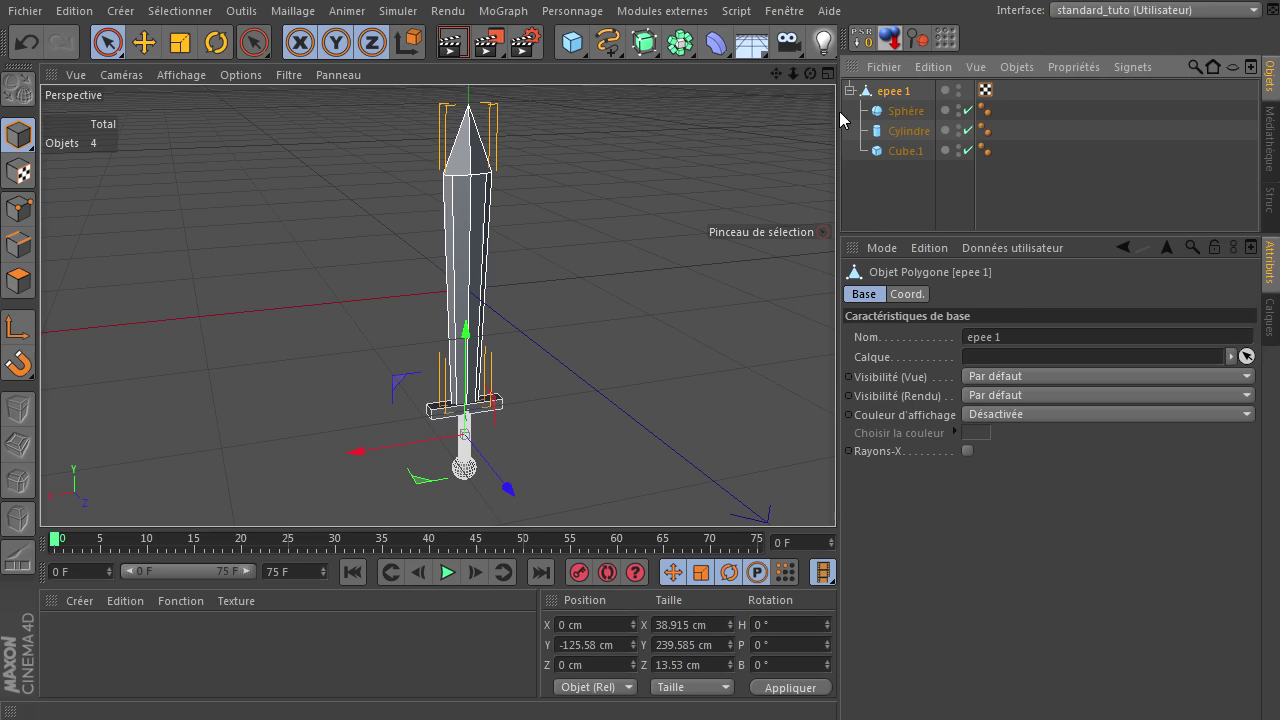
pyautogui.click(854, 95)
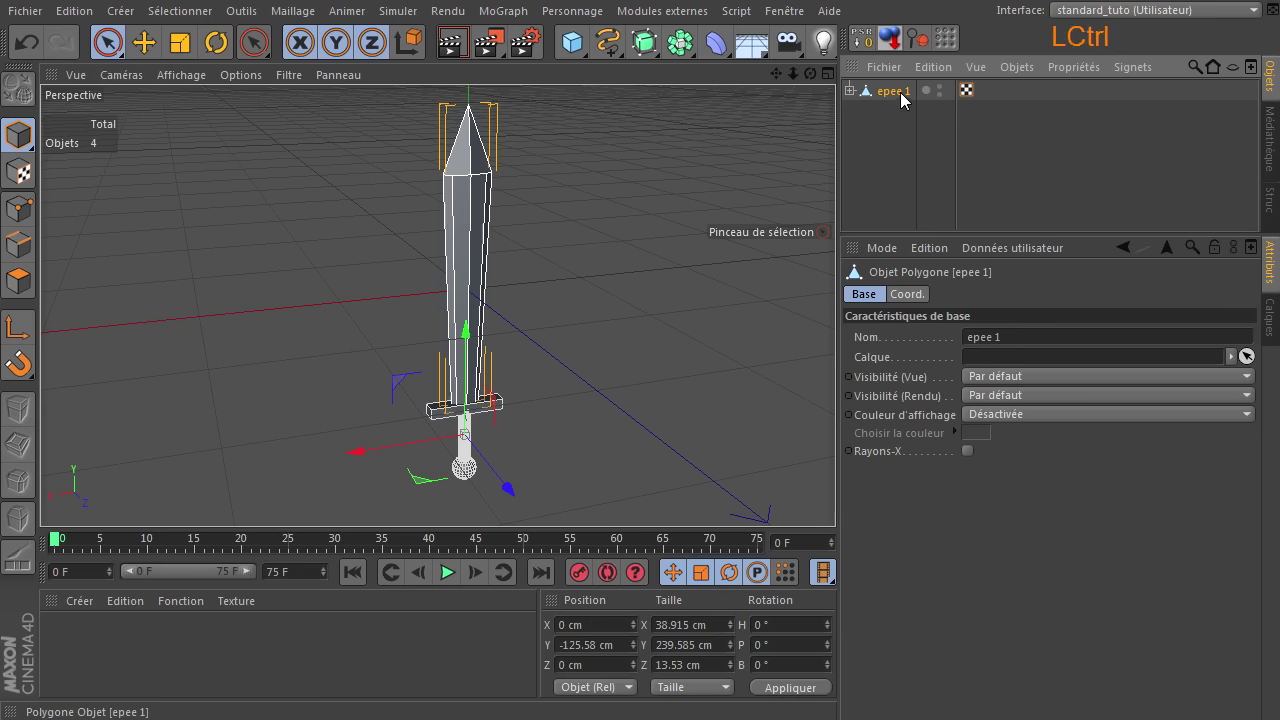
pyautogui.click(906, 100)
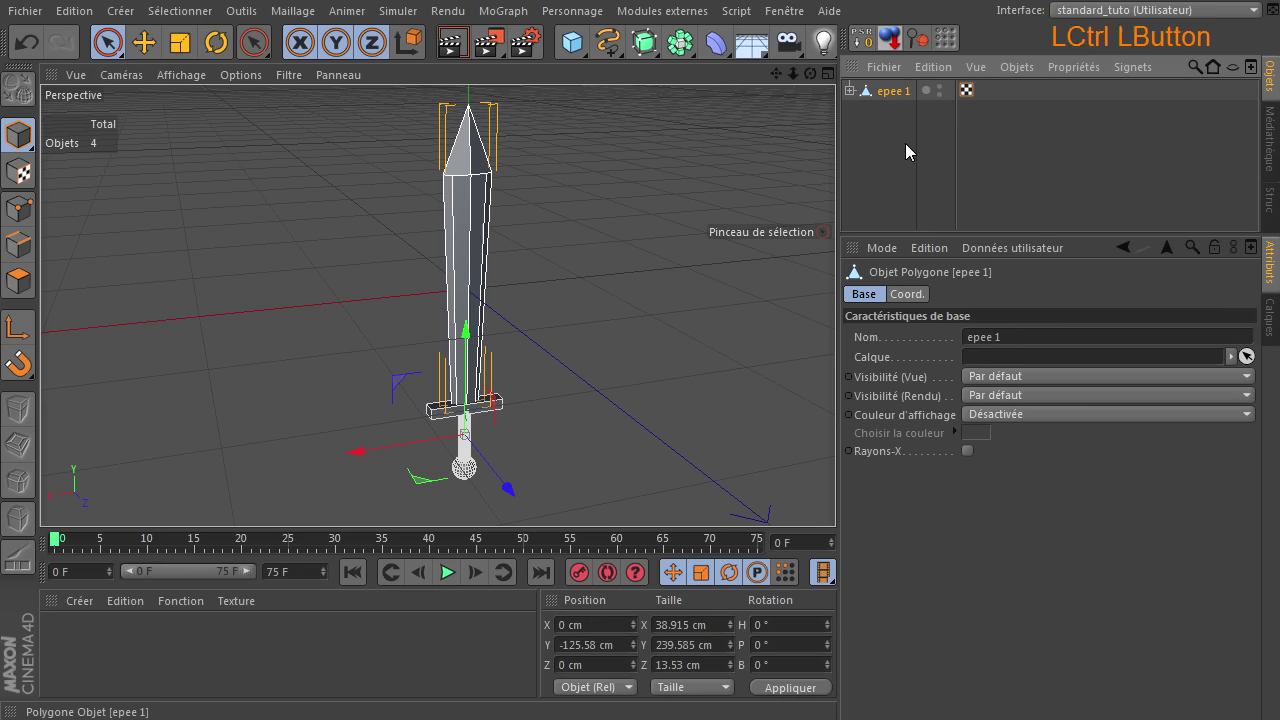
# Rename the duplicated sword 'epee 2' and move one sword sideways away from the other
pyautogui.click(914, 126)
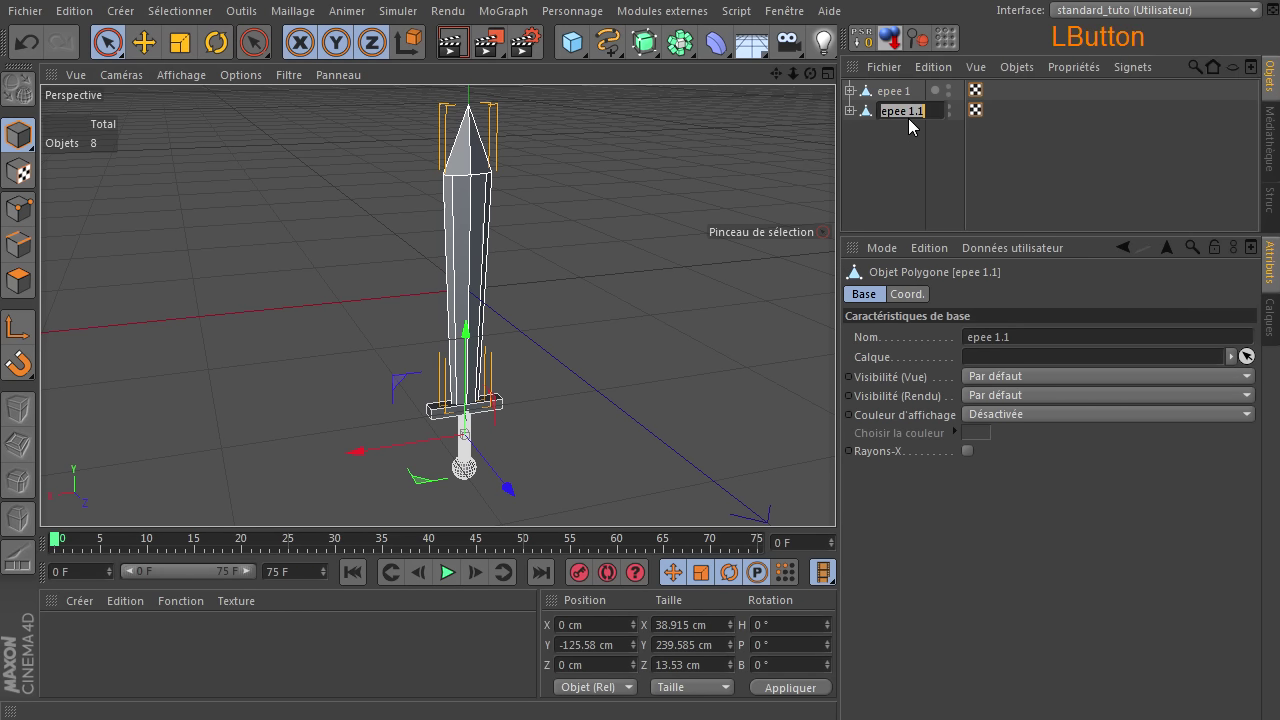
pyautogui.press('End')
pyautogui.press('BackSpace')
pyautogui.press('Return')
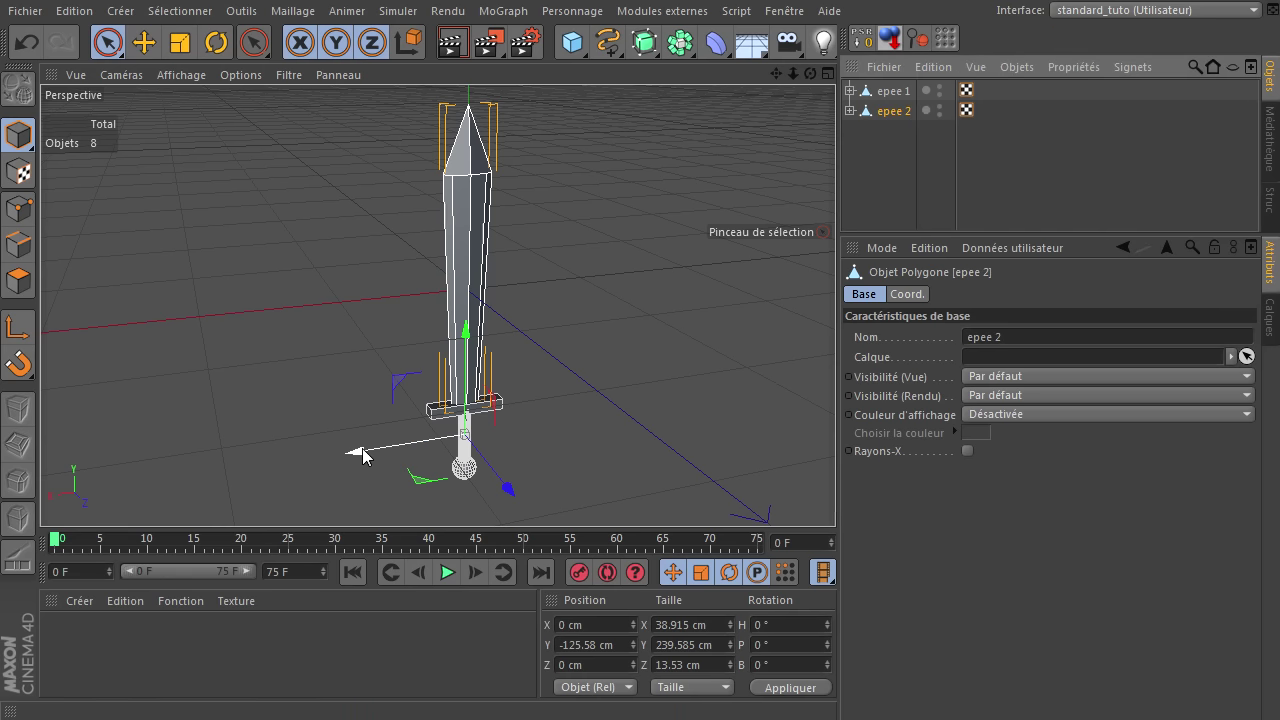
pyautogui.click(367, 457)
pyautogui.click(899, 100)
# Rotate epee 1 by -20° and epee 2 by 30° on B so they tilt toward each other
pyautogui.click(349, 467)
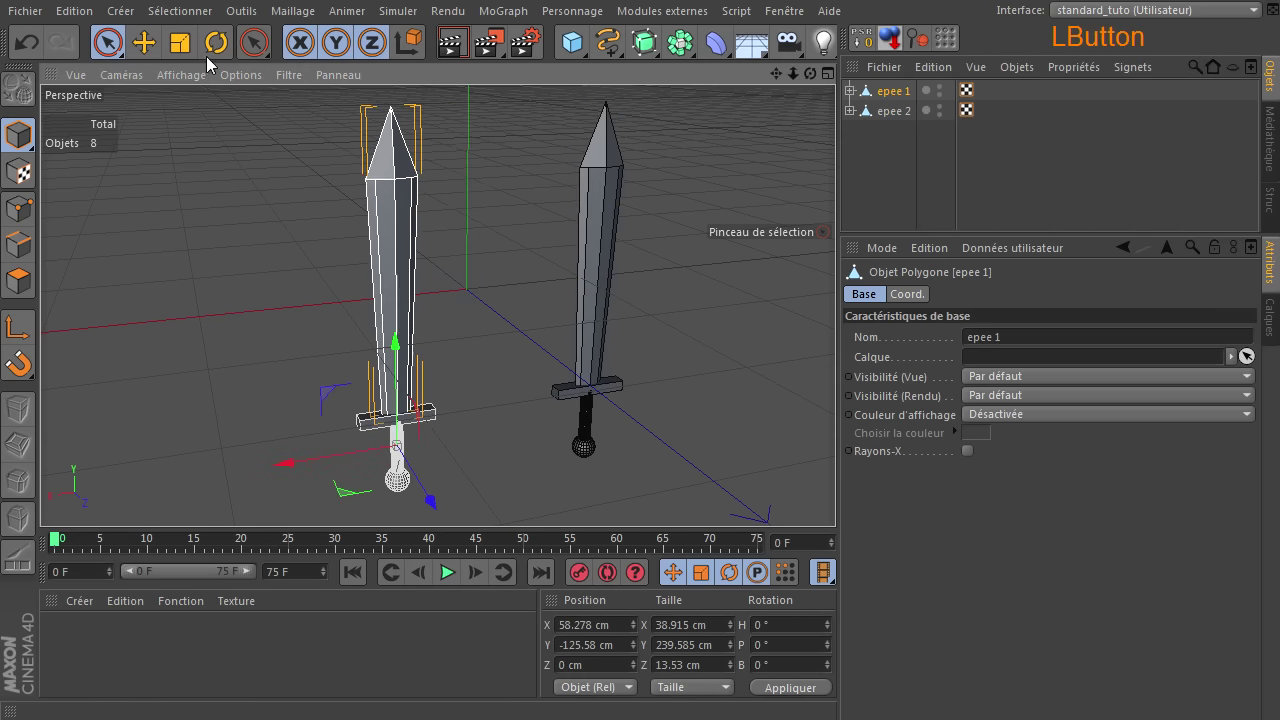
pyautogui.click(213, 57)
pyautogui.click(358, 418)
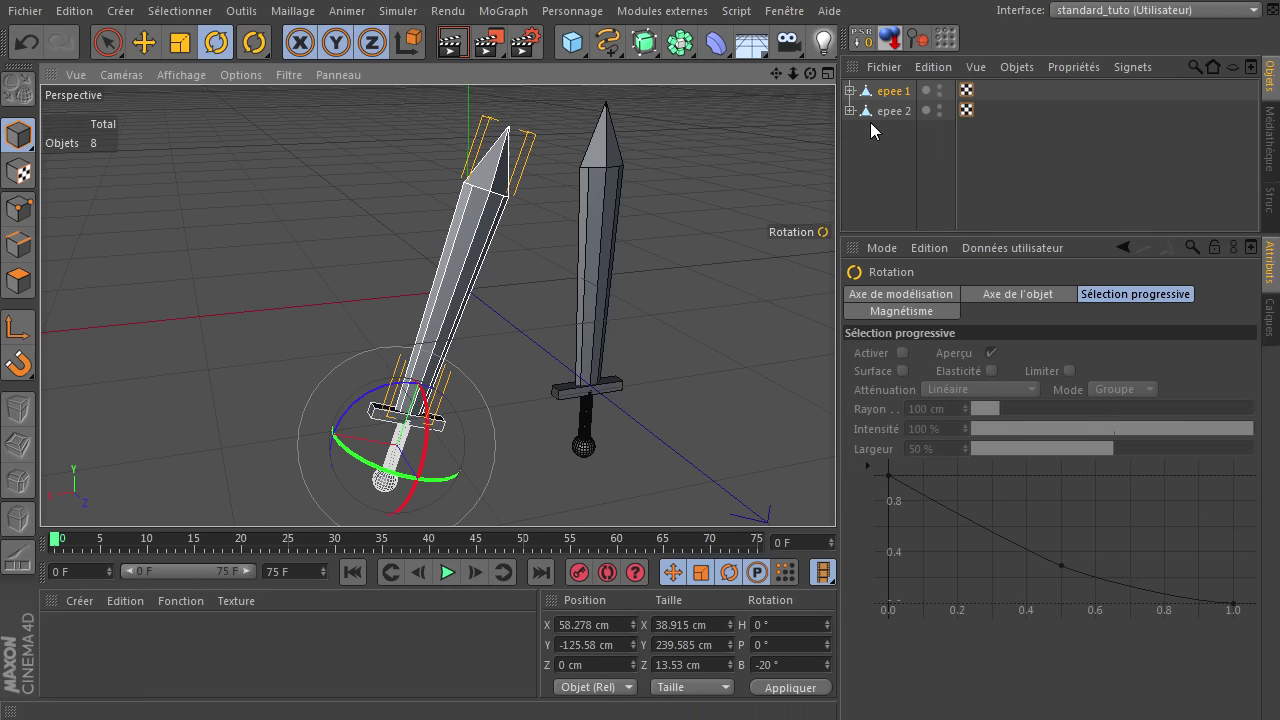
pyautogui.click(896, 118)
pyautogui.click(564, 377)
pyautogui.click(887, 119)
pyautogui.click(558, 378)
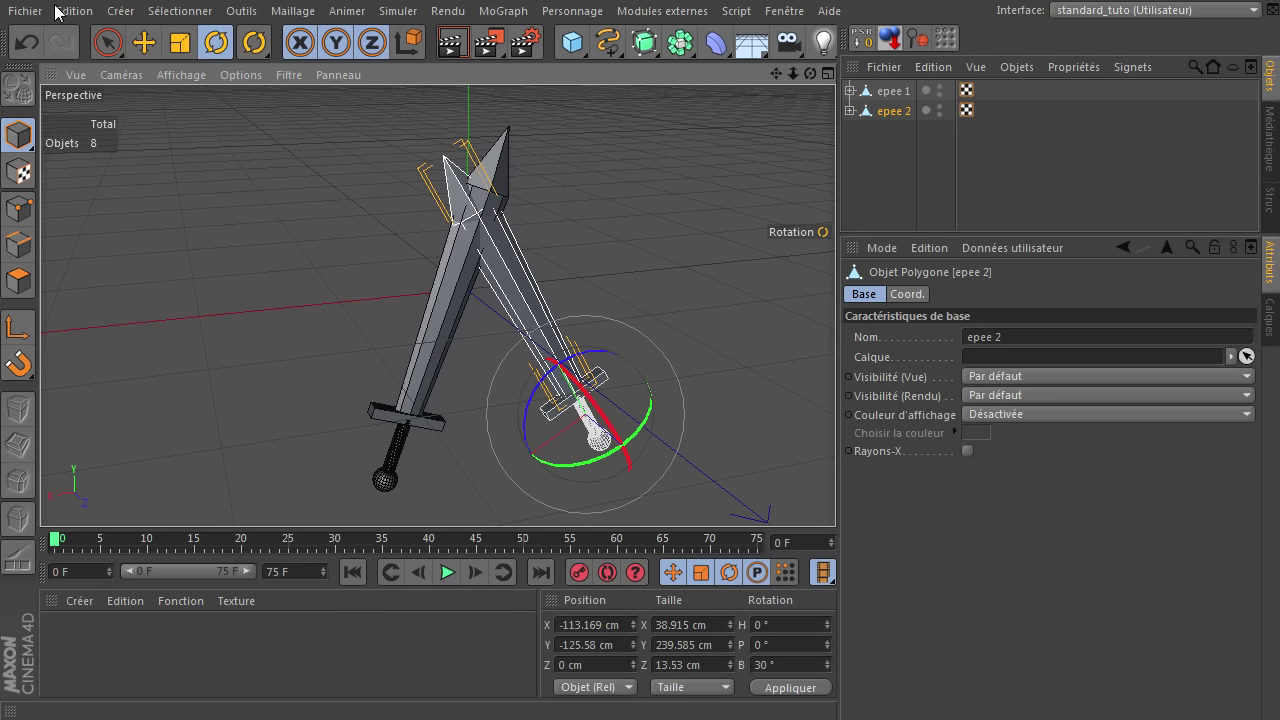
# Move epee 2 sideways and slightly in depth so the swords cross in a V
pyautogui.click(153, 50)
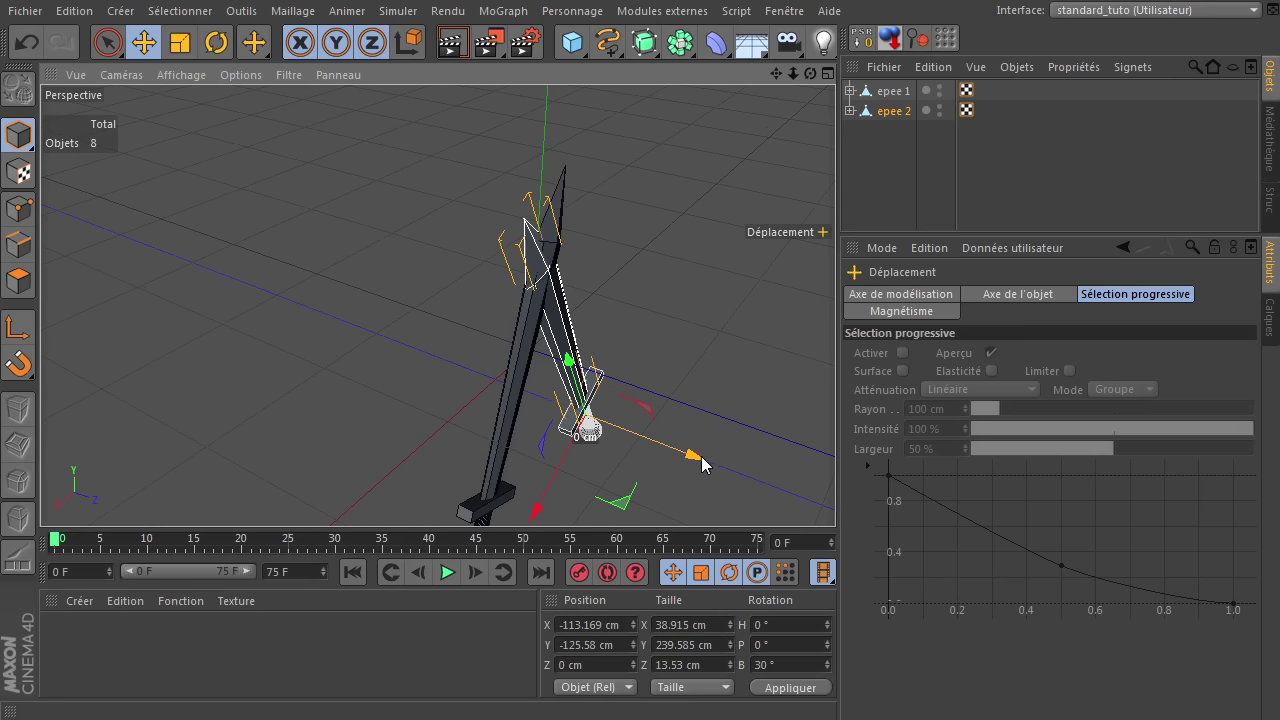
pyautogui.click(704, 464)
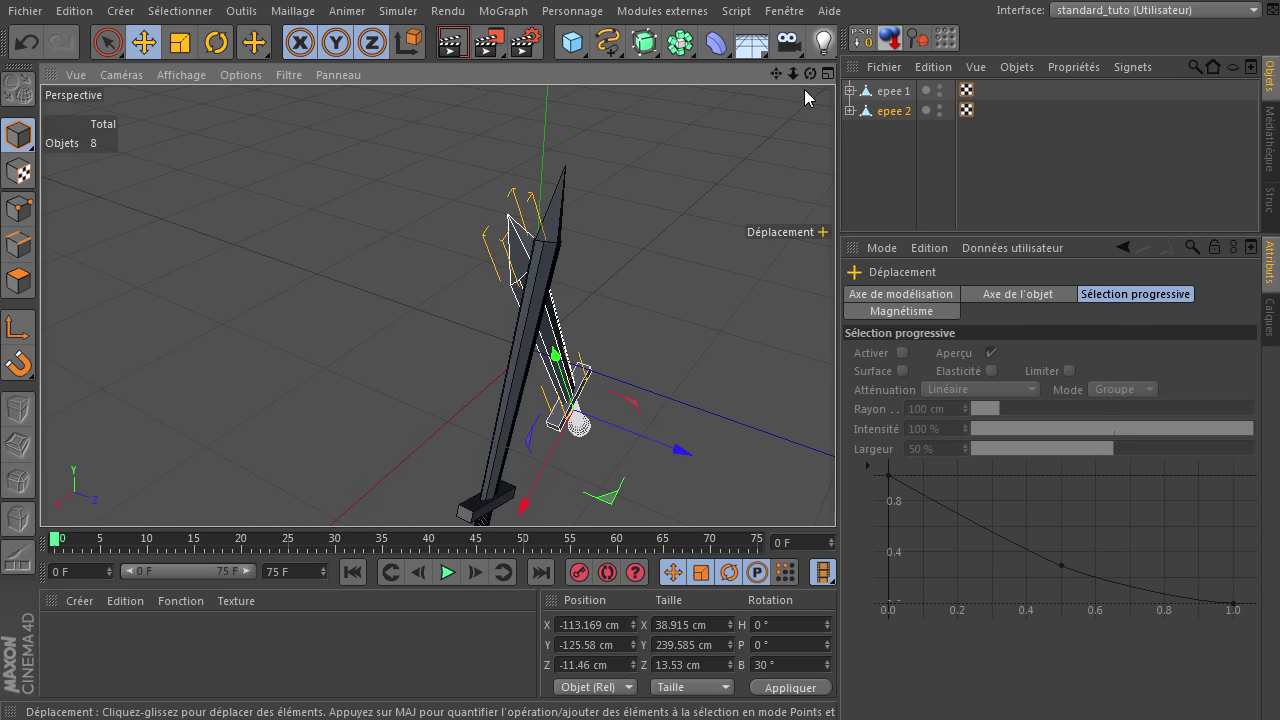
pyautogui.click(841, 498)
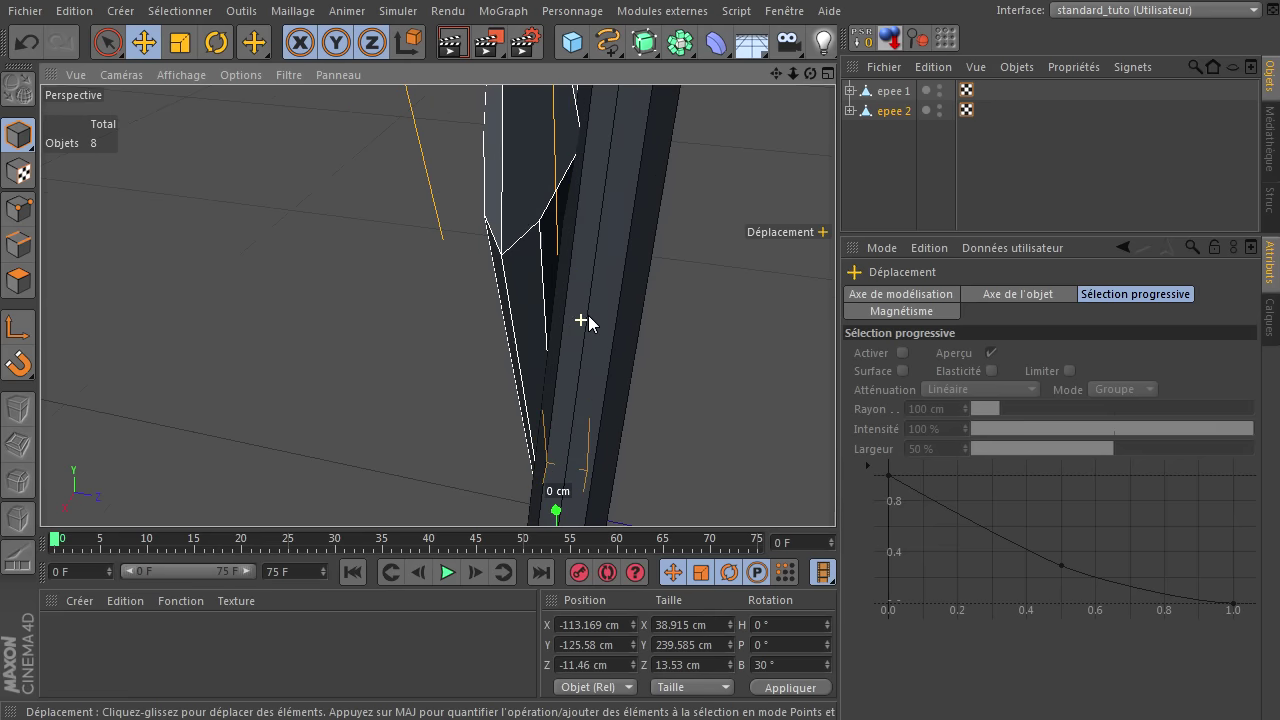
pyautogui.click(845, 500)
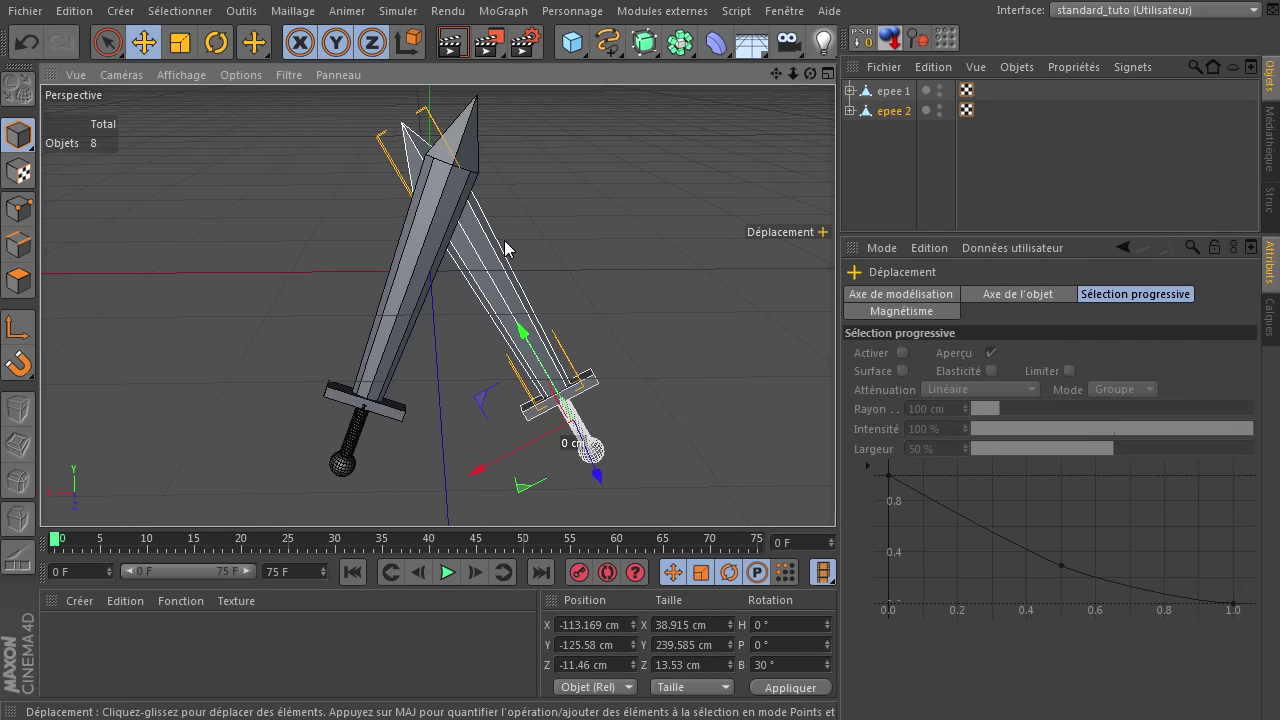
pyautogui.click(615, 222)
pyautogui.click(461, 48)
pyautogui.click(898, 118)
pyautogui.click(414, 49)
pyautogui.click(454, 400)
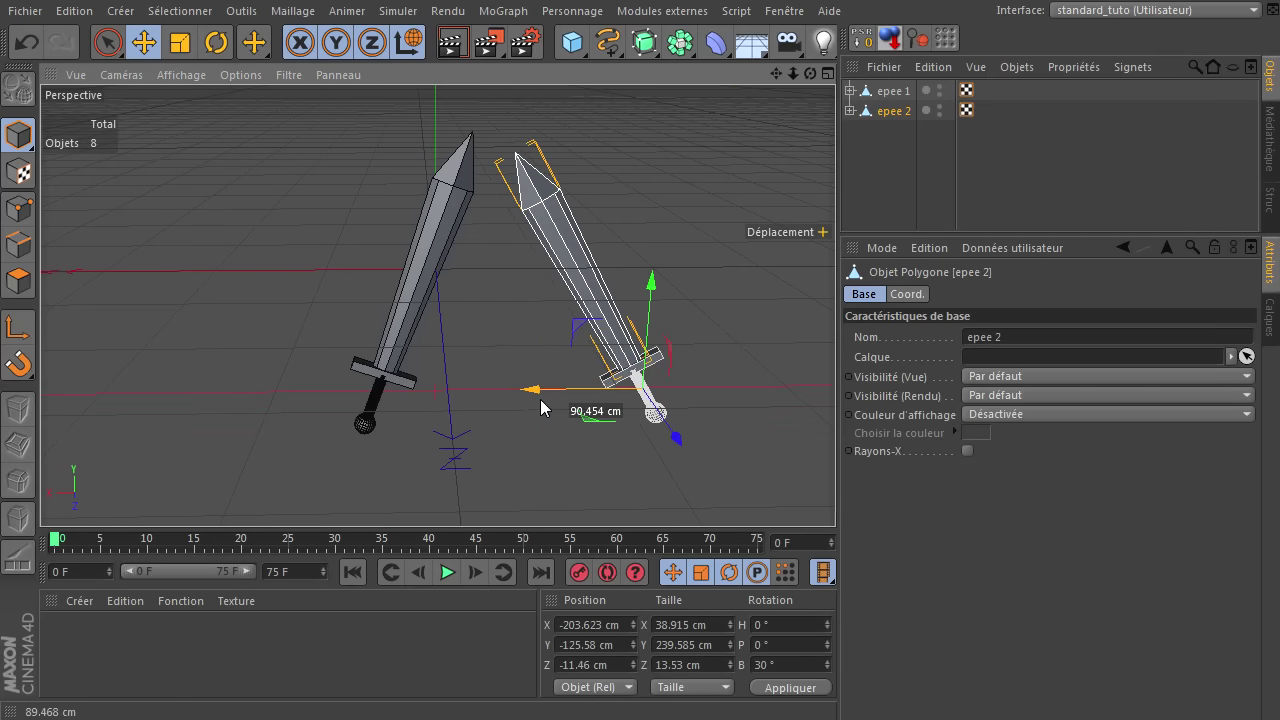
pyautogui.click(722, 185)
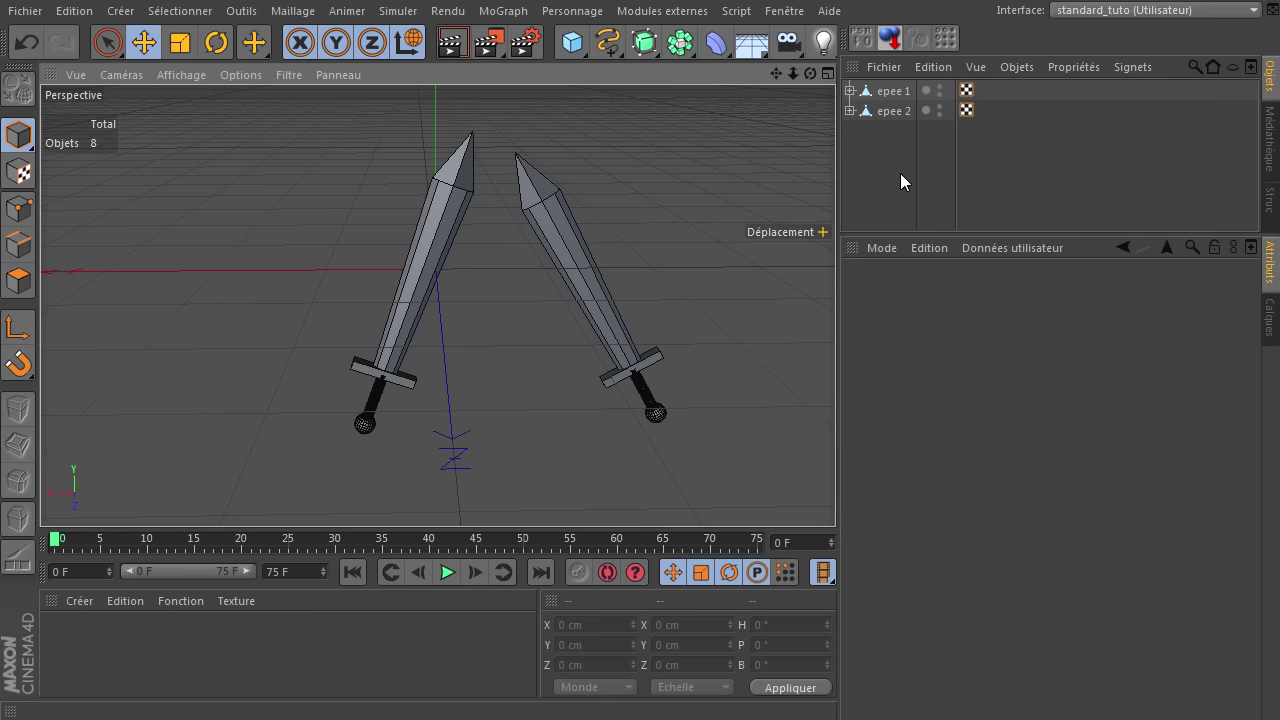
pyautogui.click(854, 98)
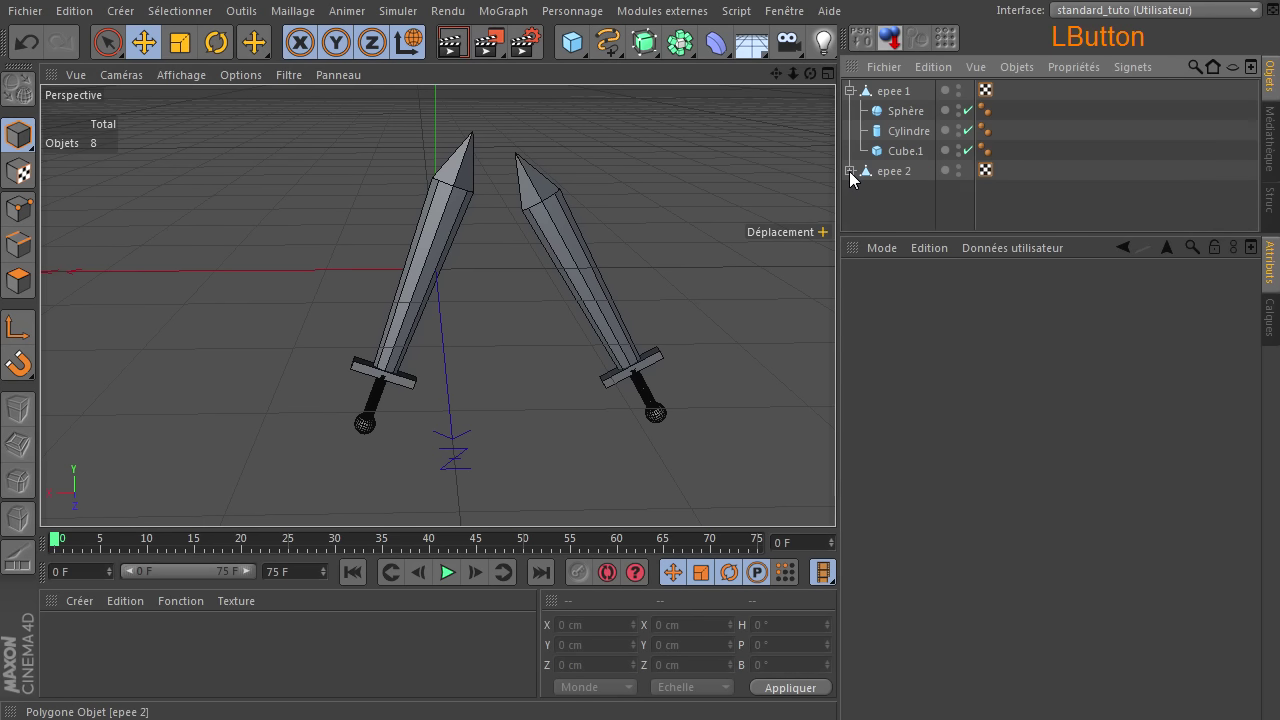
pyautogui.click(925, 137)
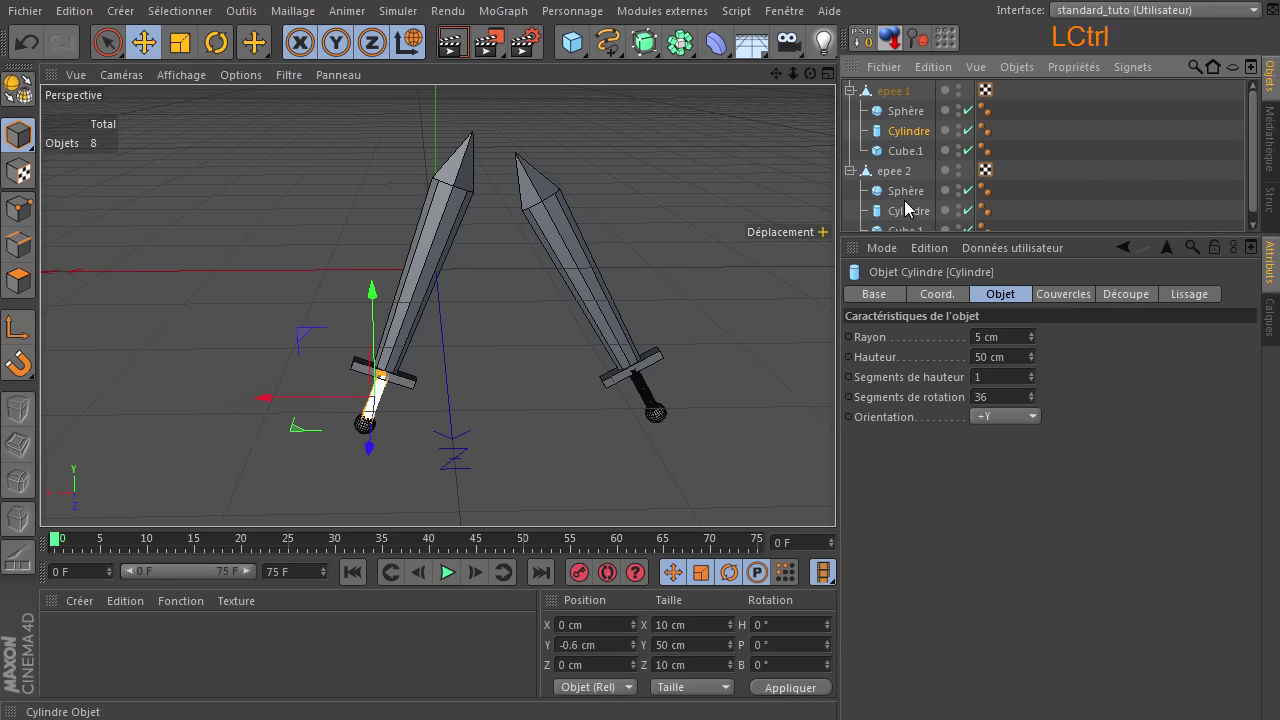
pyautogui.click(909, 221)
pyautogui.click(1020, 412)
pyautogui.press('Return')
pyautogui.click(954, 529)
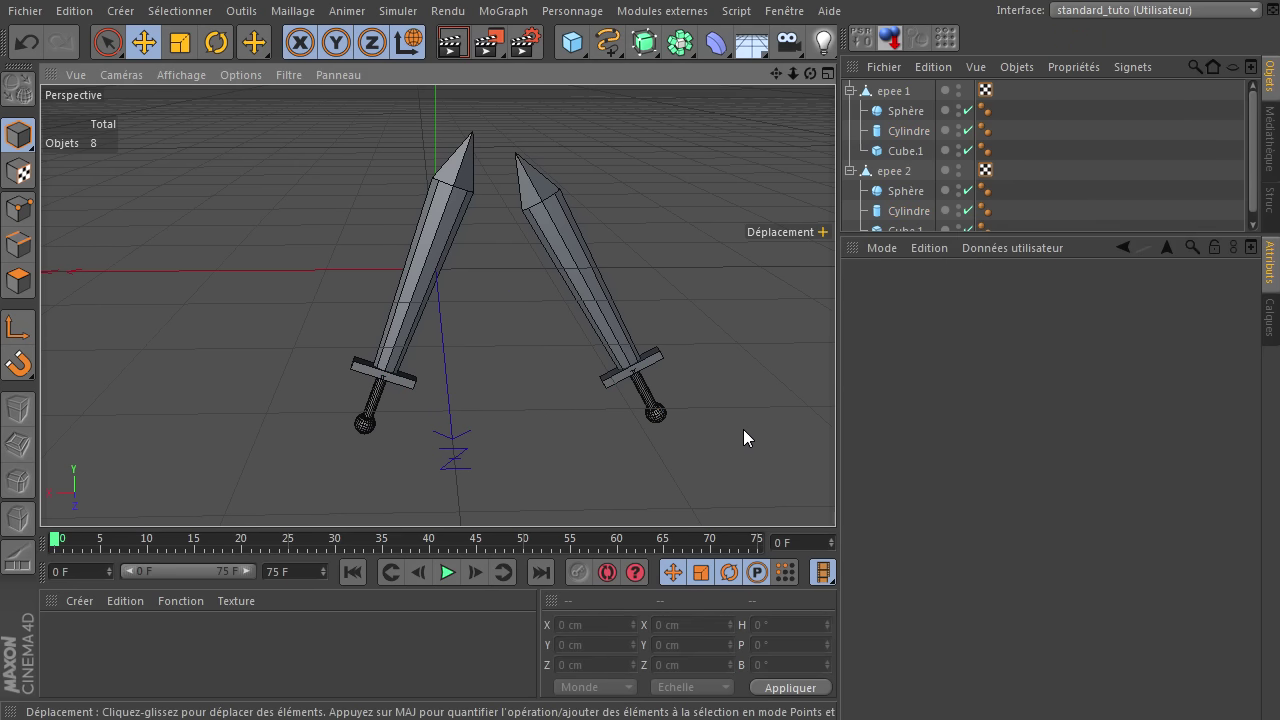
pyautogui.click(854, 181)
pyautogui.click(857, 103)
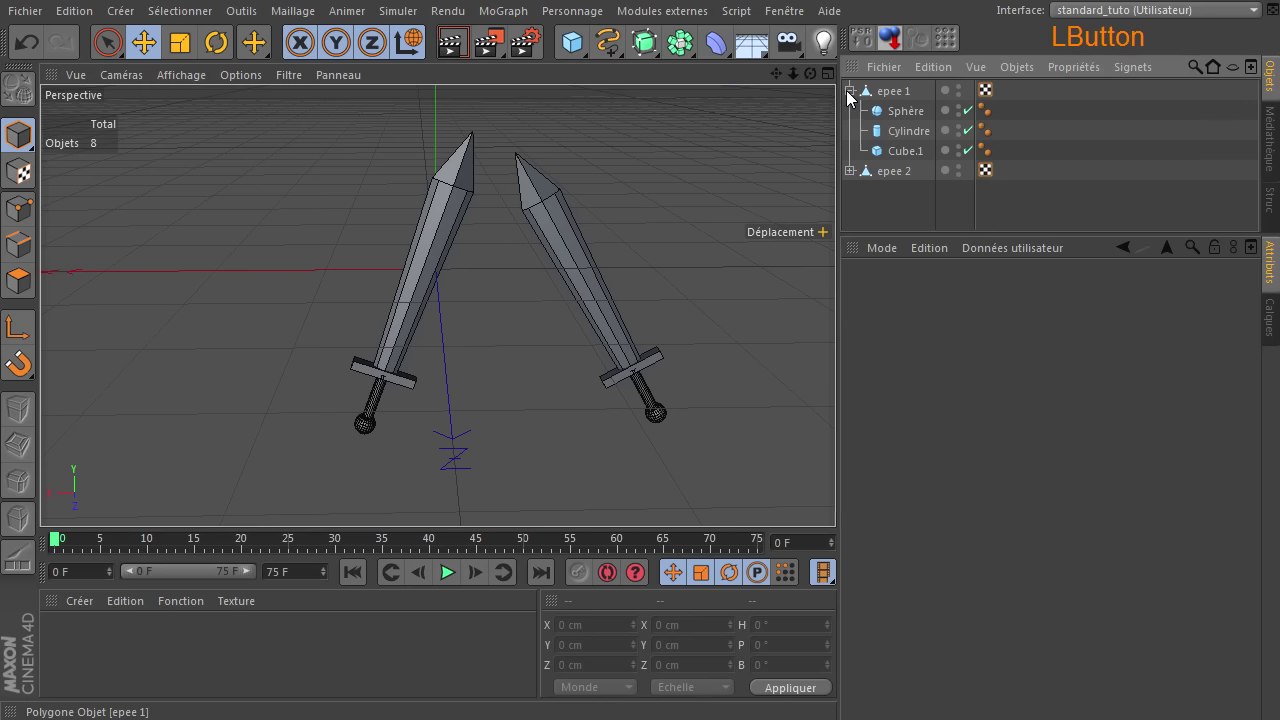
pyautogui.click(854, 96)
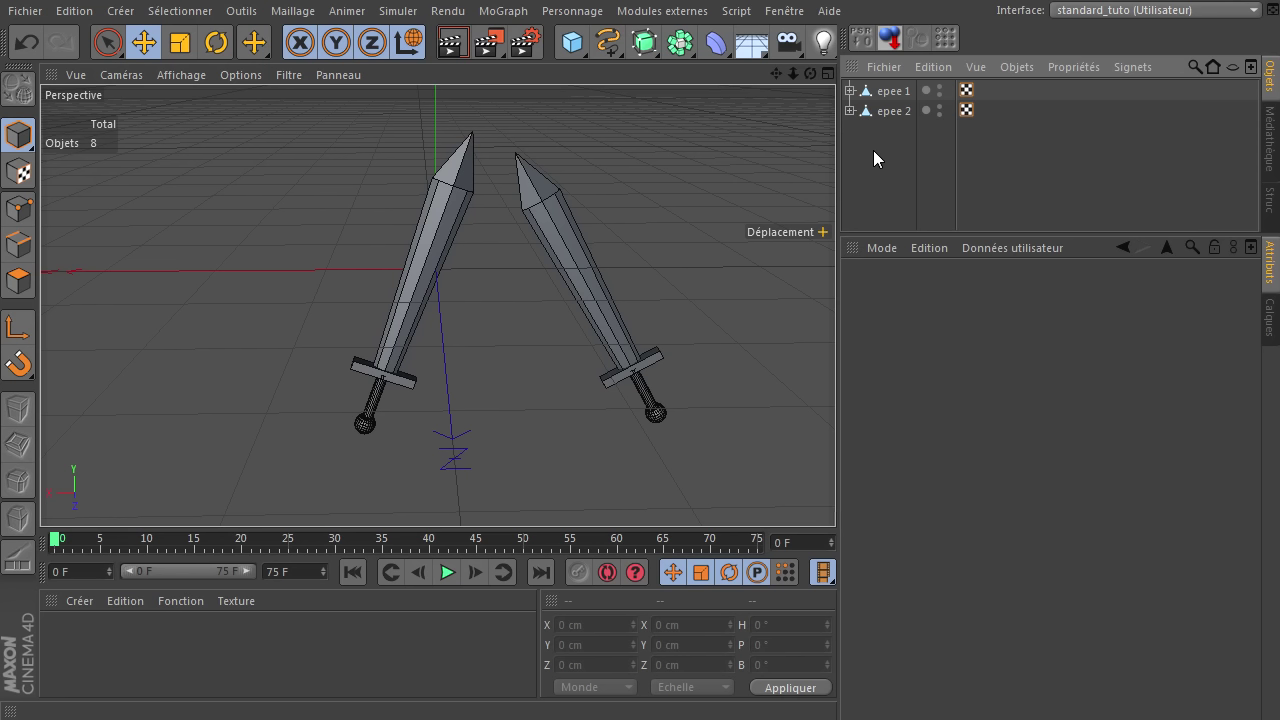
pyautogui.click(879, 158)
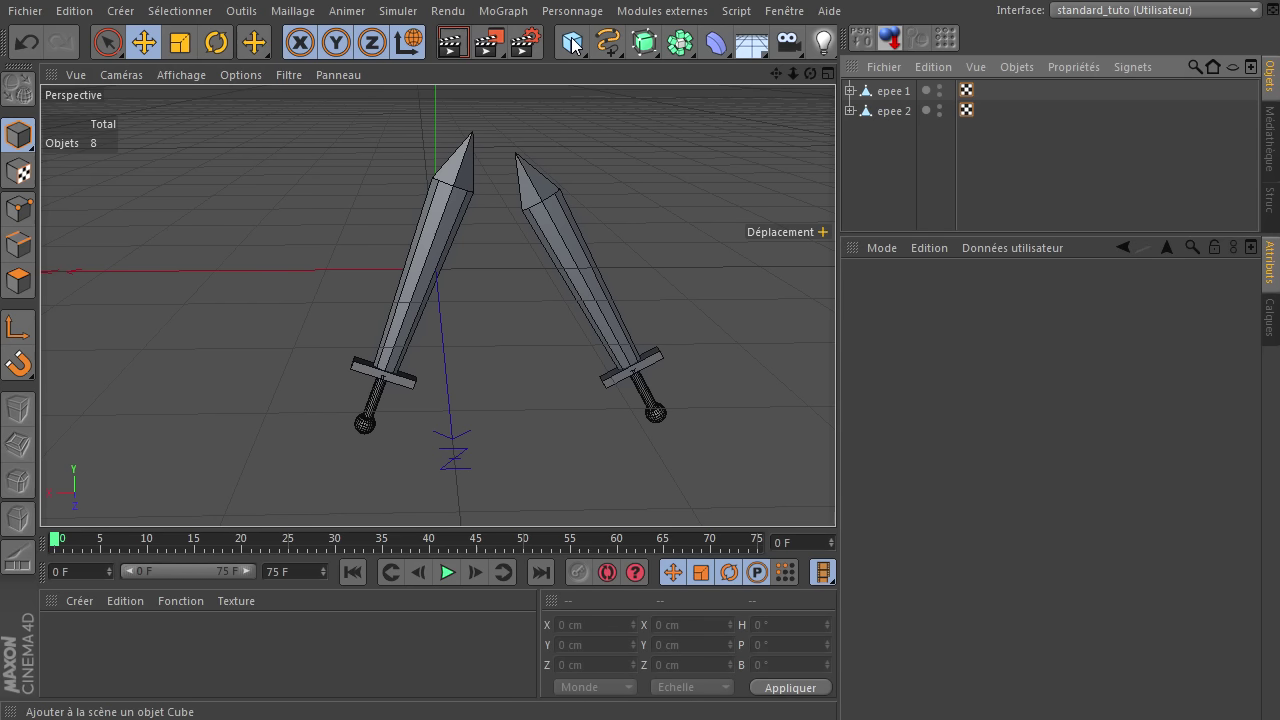
# Add a null object above the swords and rename it 'Emetteur'
pyautogui.click(577, 45)
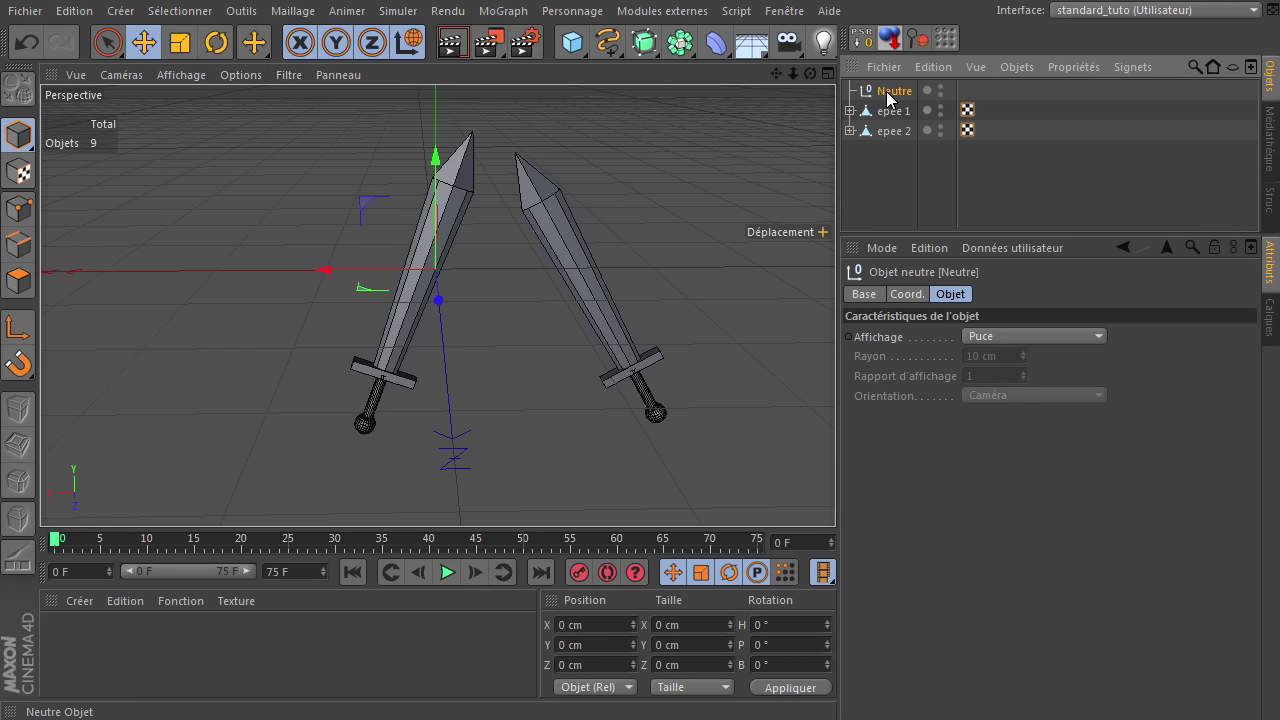
pyautogui.click(892, 99)
pyautogui.press('shift+e')
pyautogui.press('m')
pyautogui.press('Return')
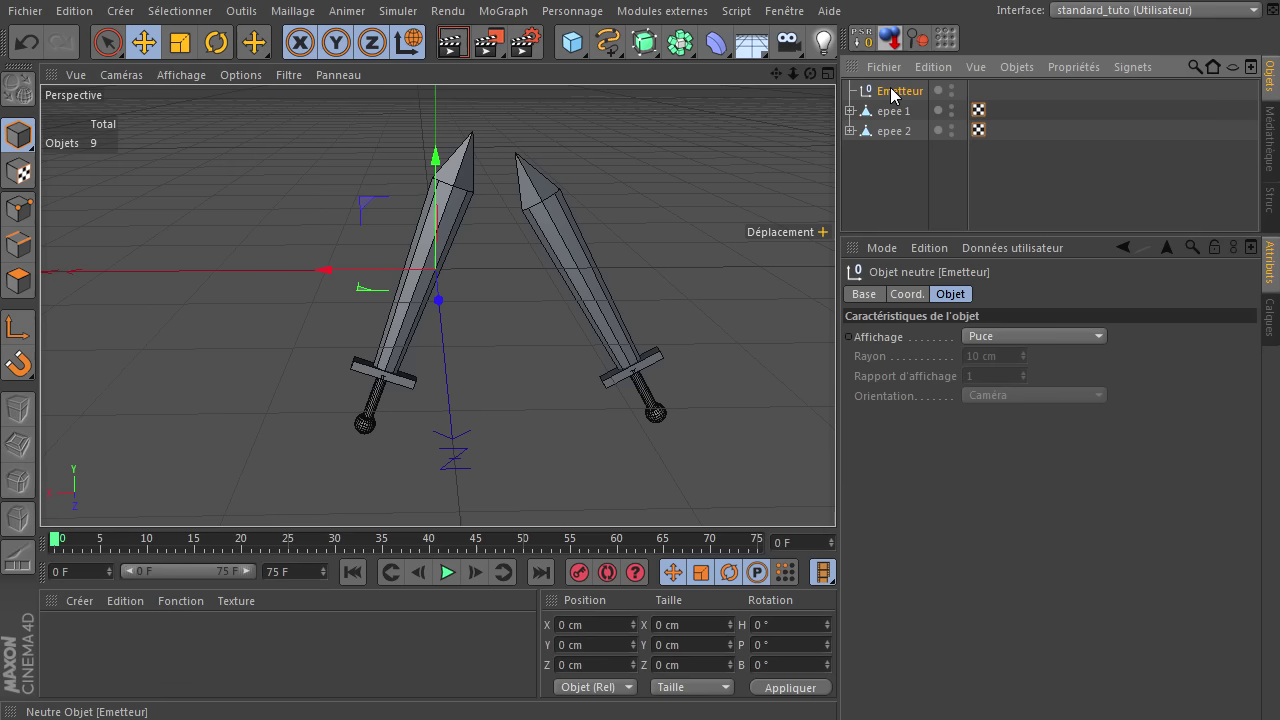
# Attach an XPresso tag to Emetteur from Propriétés CINEMA 4D and tidy the X-Pool operator groups
pyautogui.rightClick(870, 99)
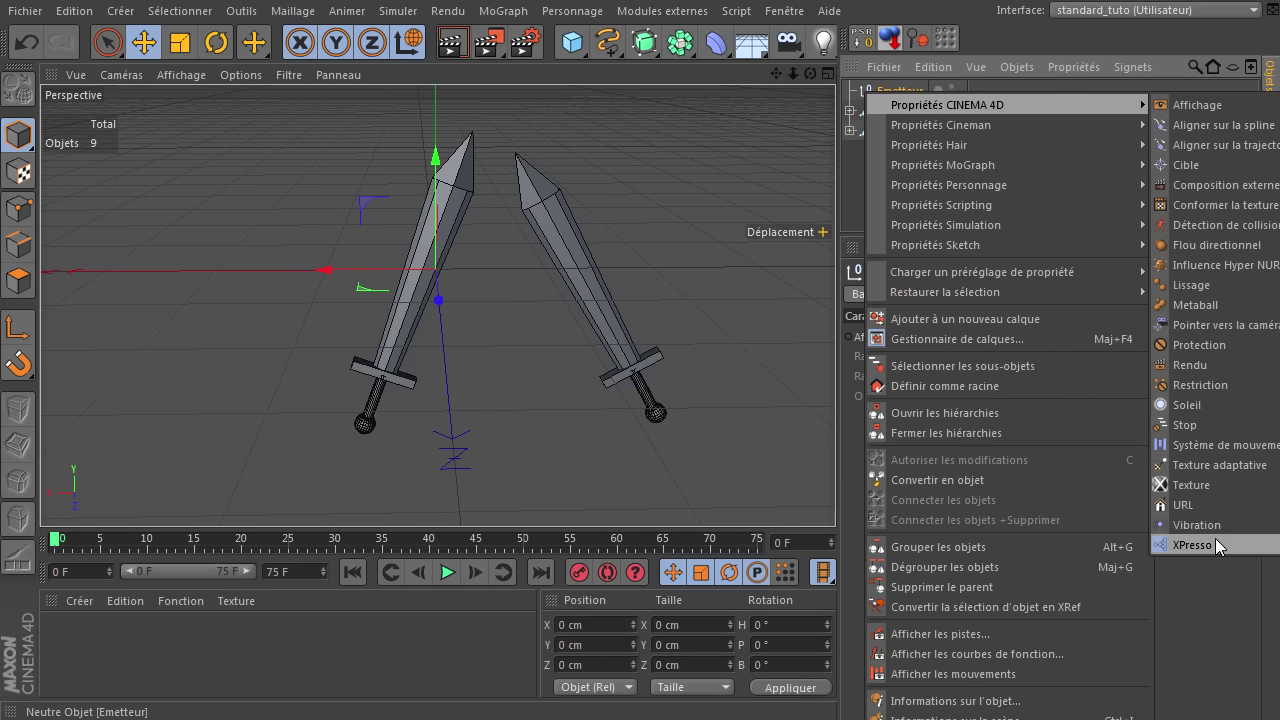
pyautogui.click(1215, 551)
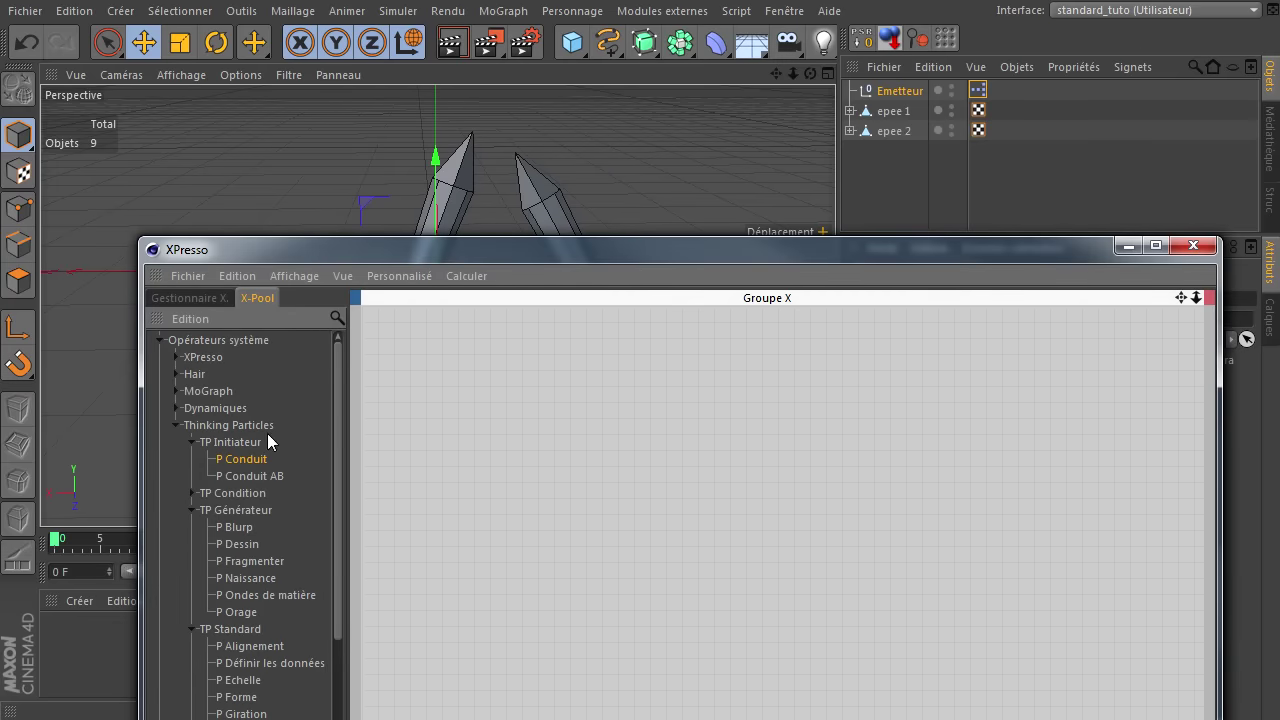
pyautogui.click(200, 456)
pyautogui.click(197, 492)
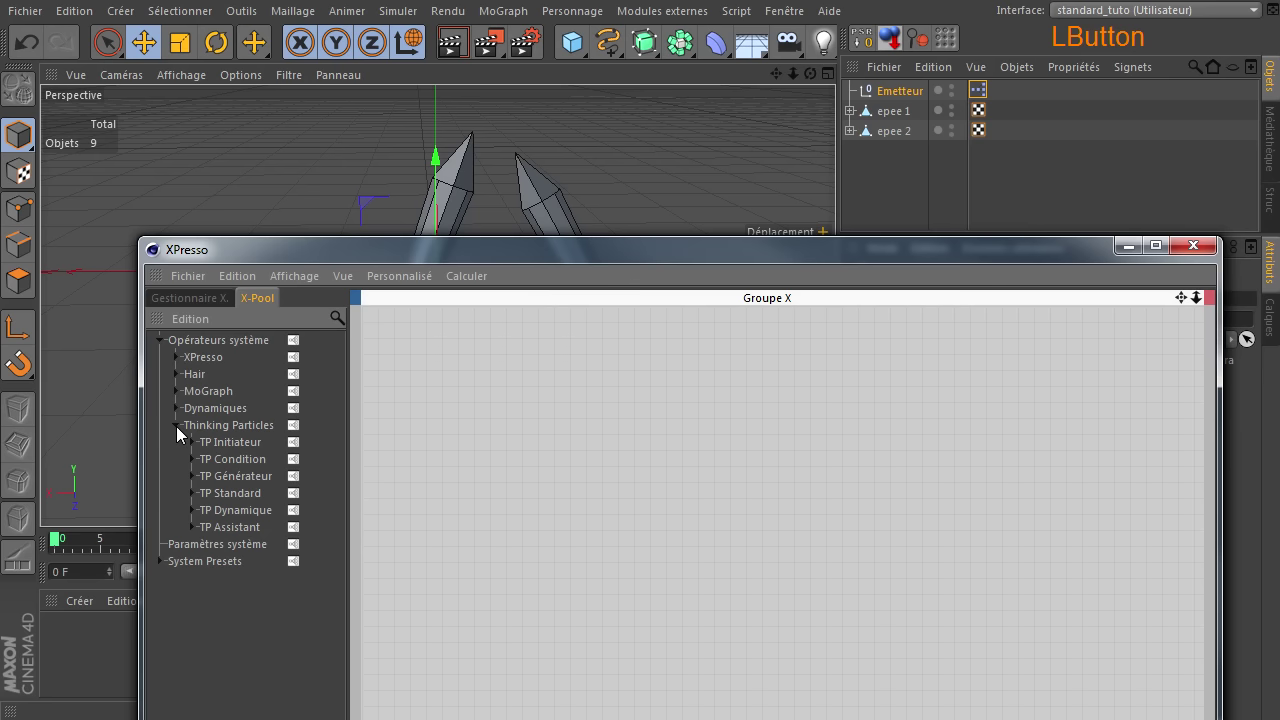
pyautogui.click(181, 434)
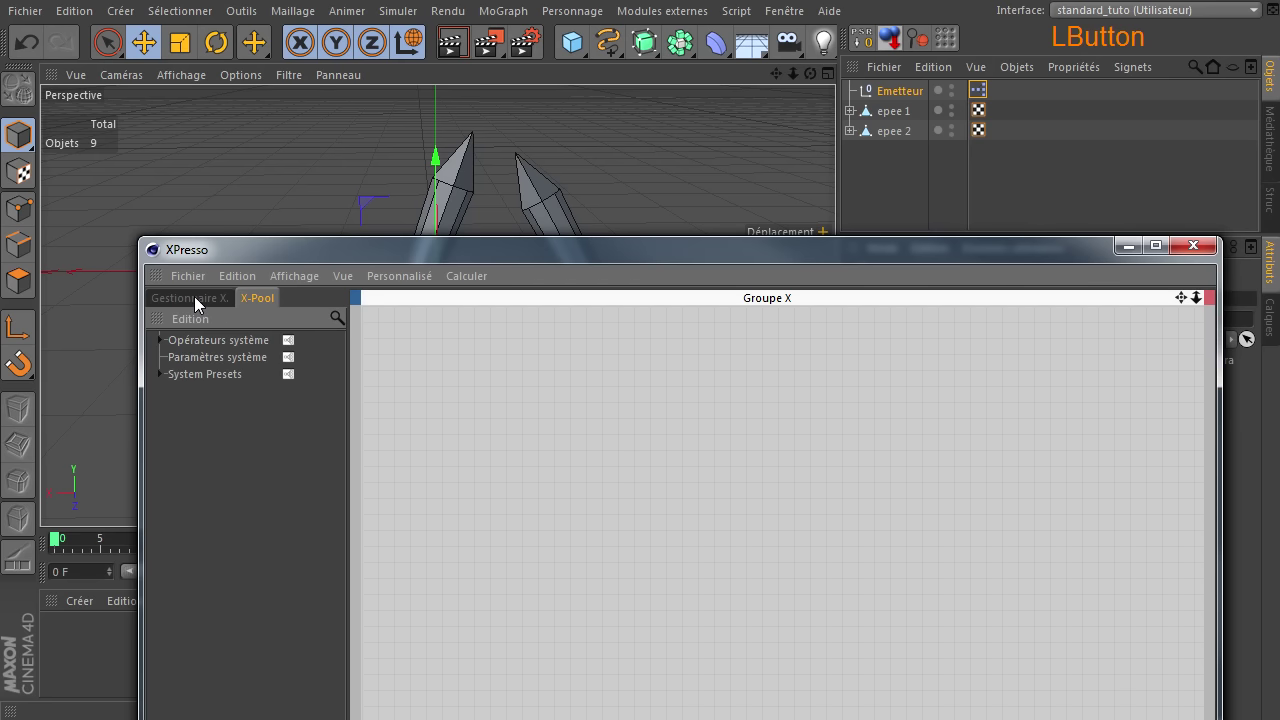
# Browse the XPresso editor's node list and X-Pool, leaving the system operators tree expanded
pyautogui.click(527, 255)
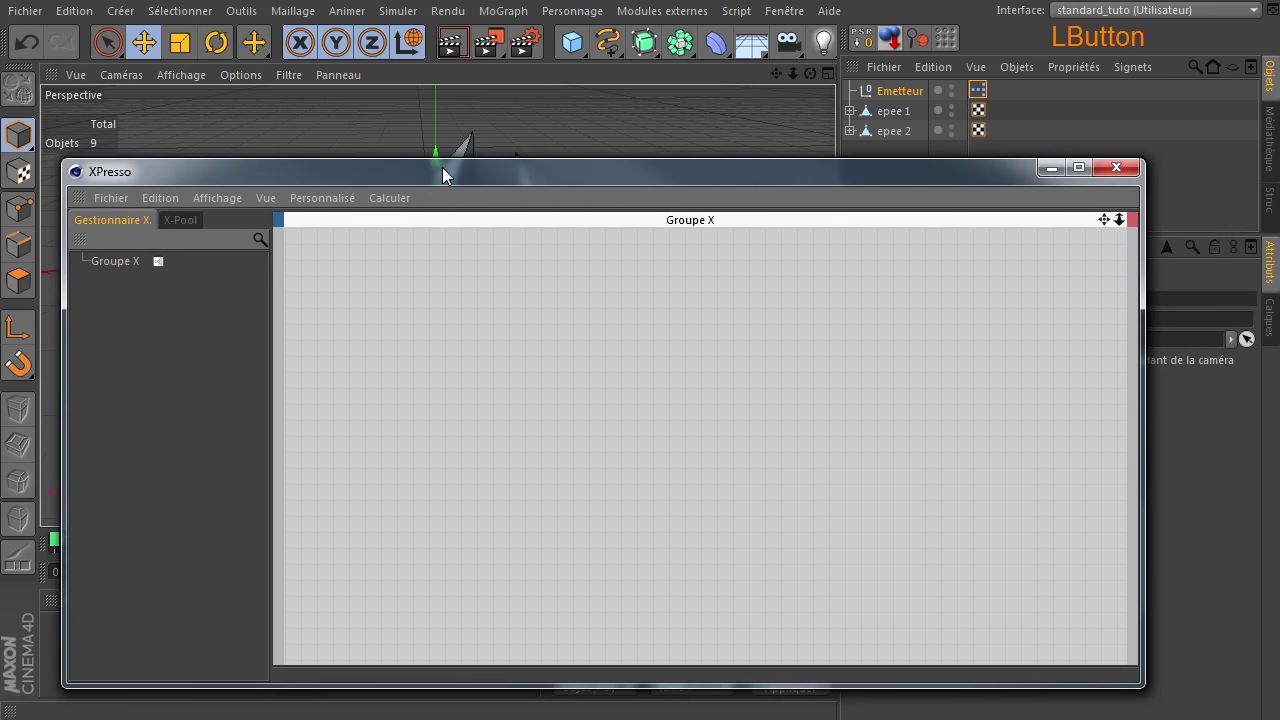
pyautogui.click(178, 225)
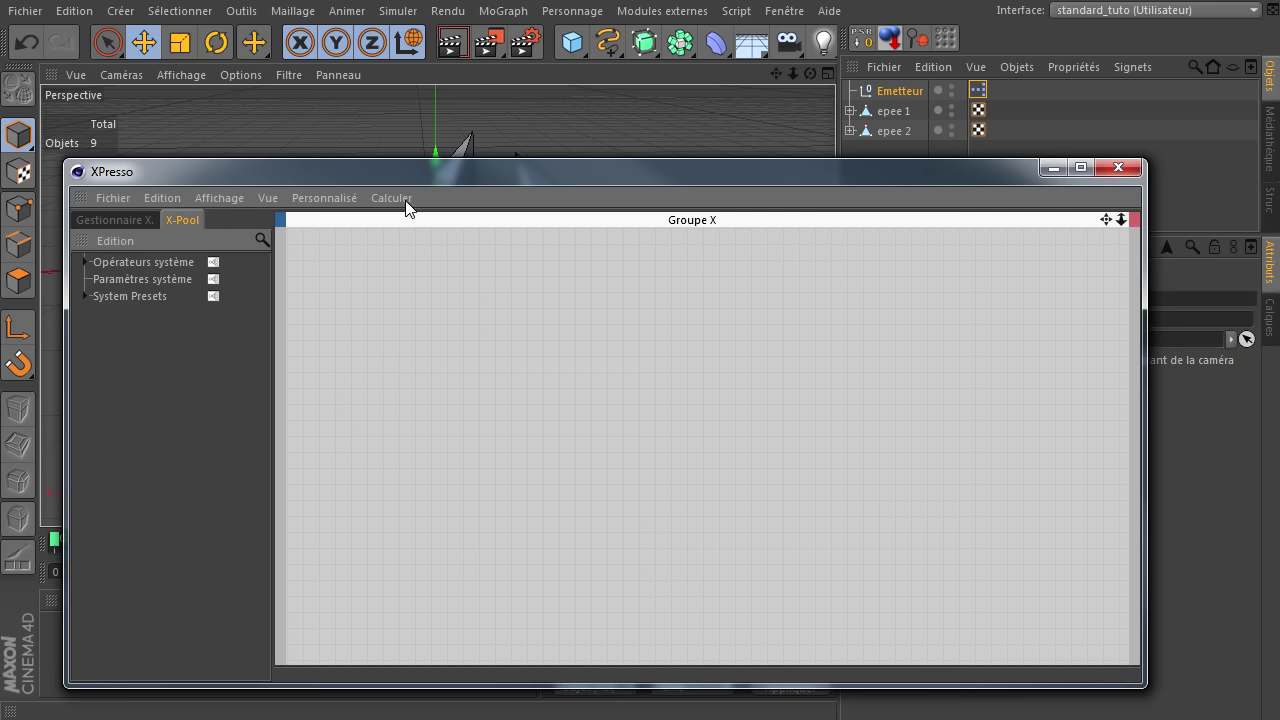
pyautogui.click(416, 208)
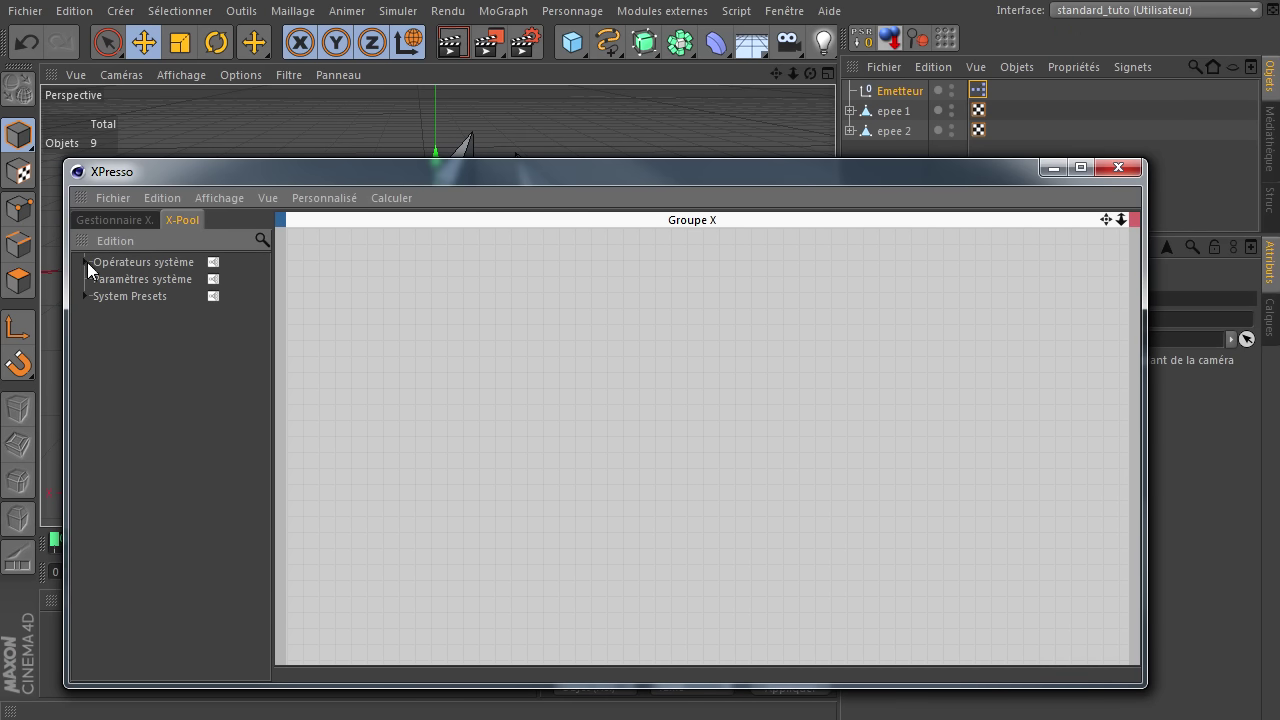
pyautogui.click(96, 272)
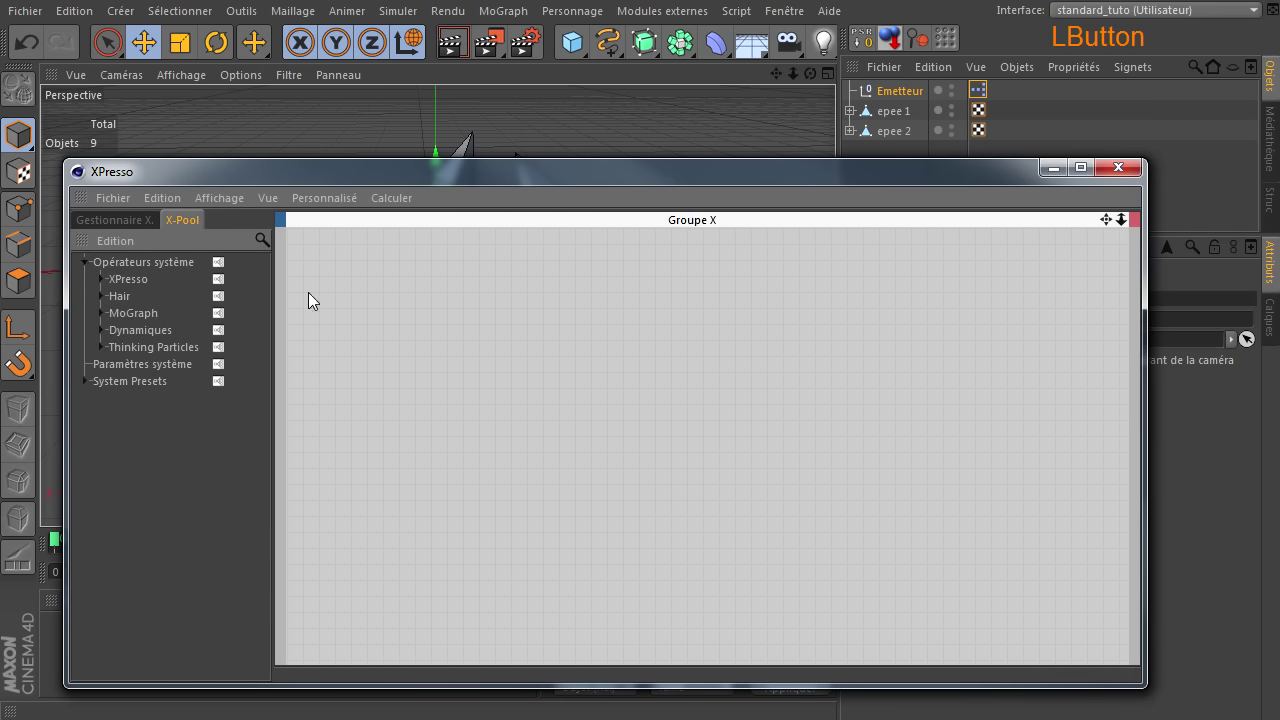
# Look through the graph's node creation menu and the general XPresso operator category
pyautogui.rightClick(409, 296)
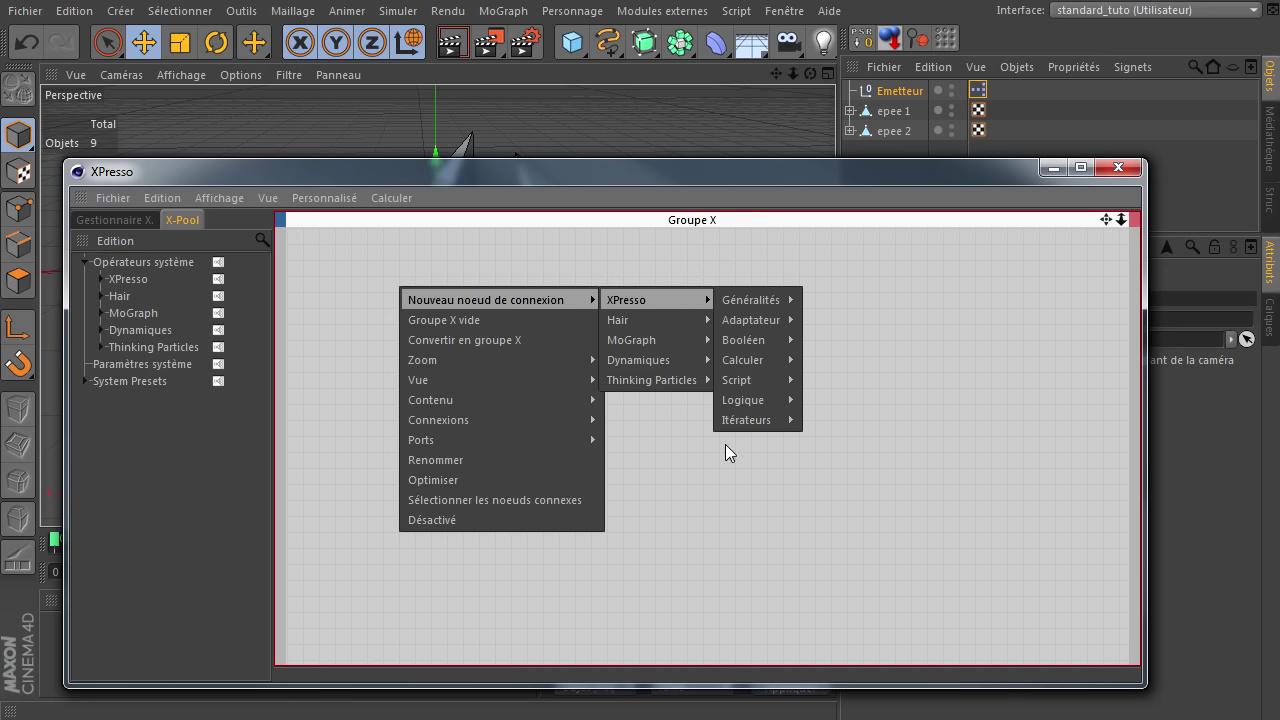
pyautogui.click(644, 584)
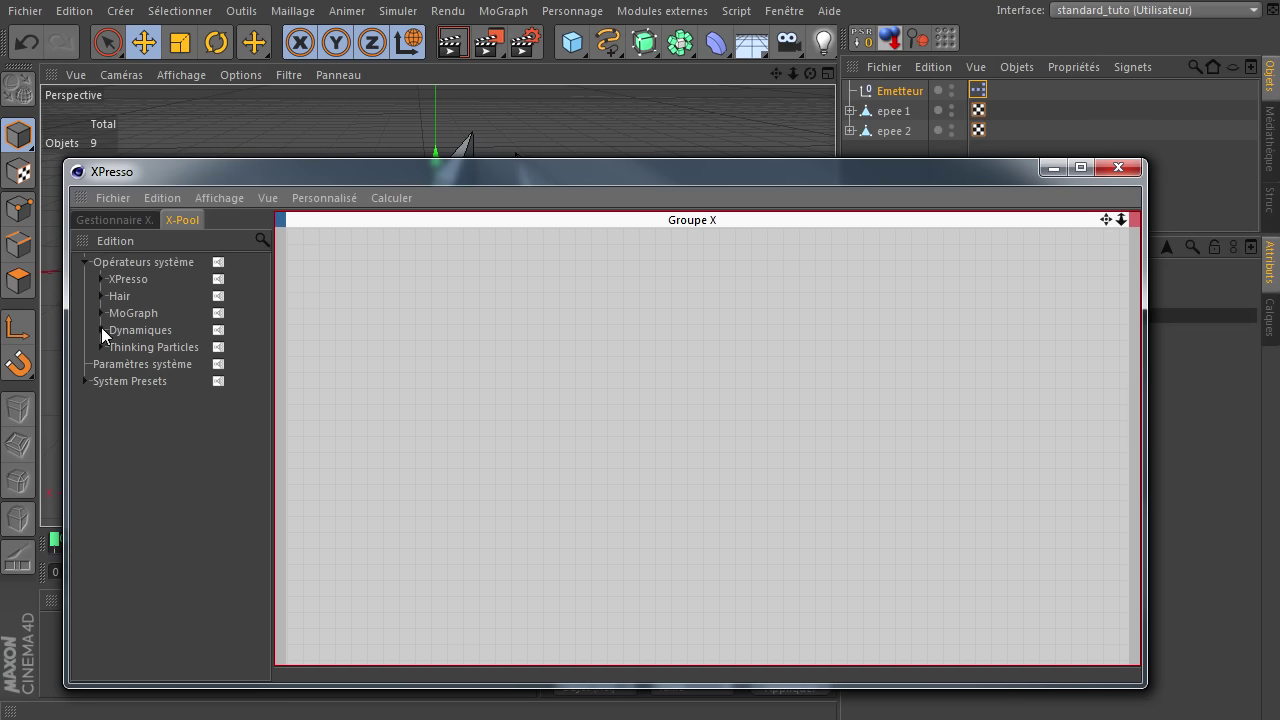
pyautogui.click(101, 359)
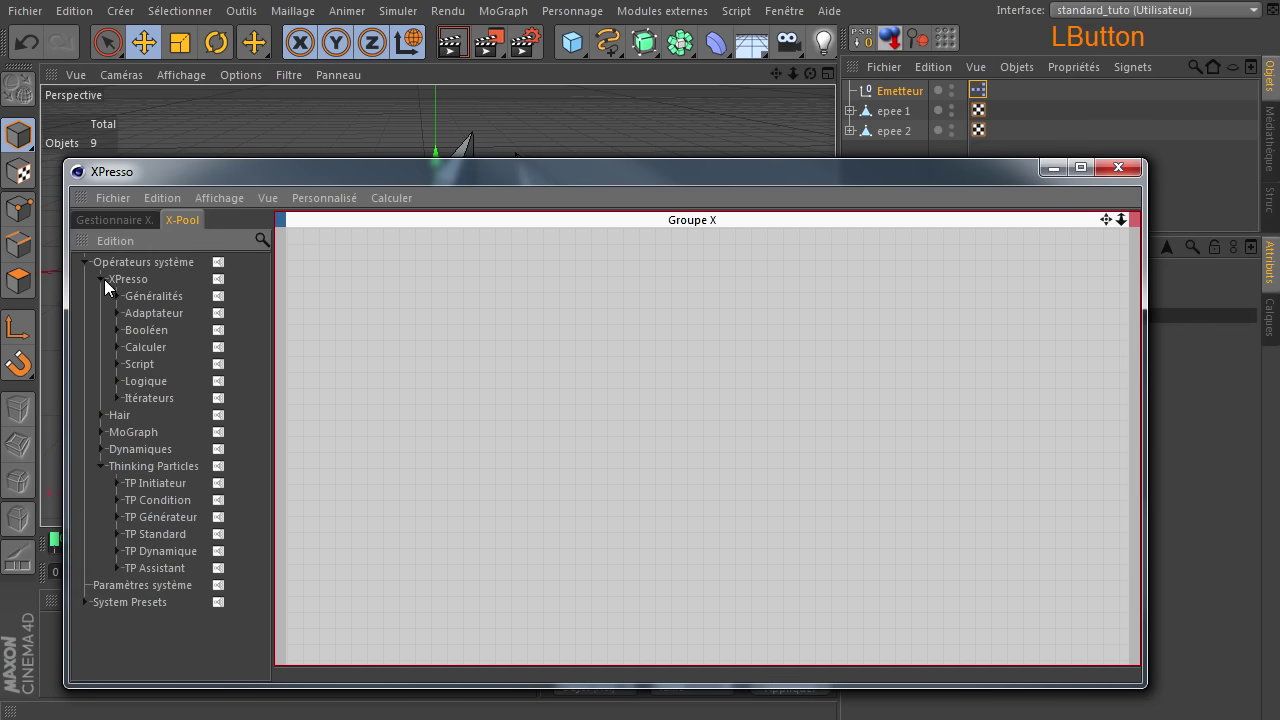
pyautogui.click(124, 301)
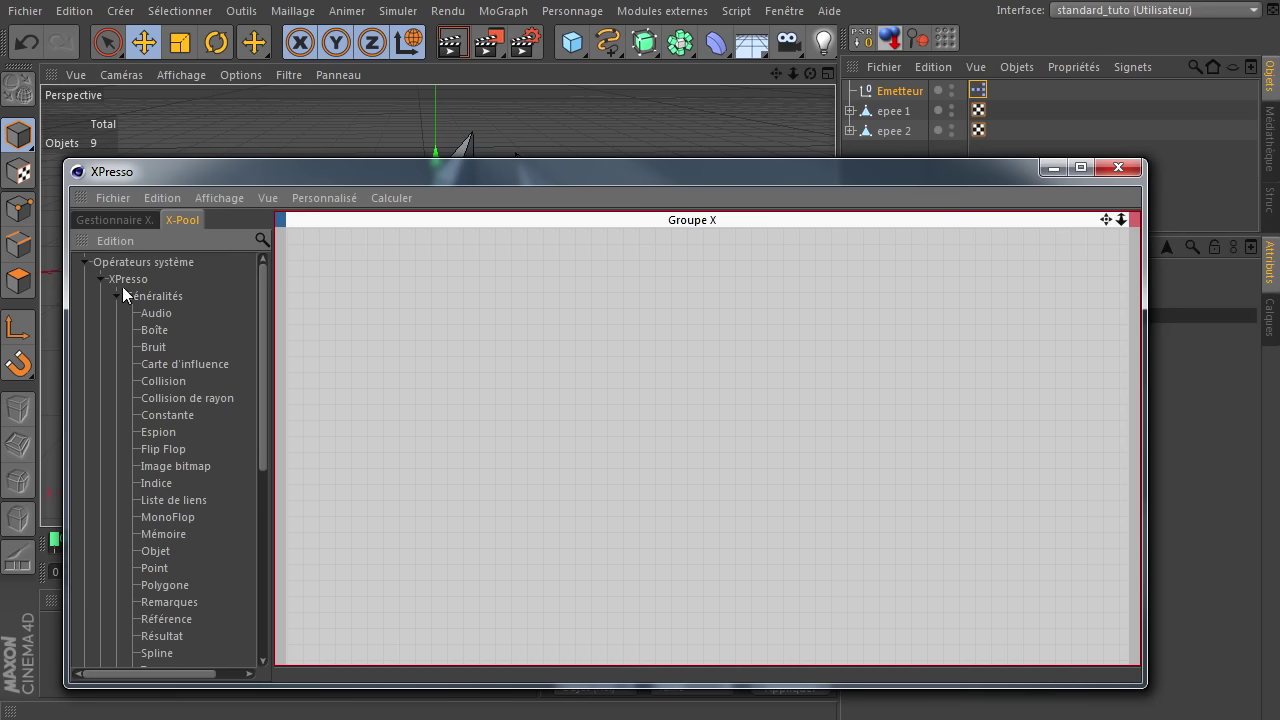
pyautogui.click(125, 306)
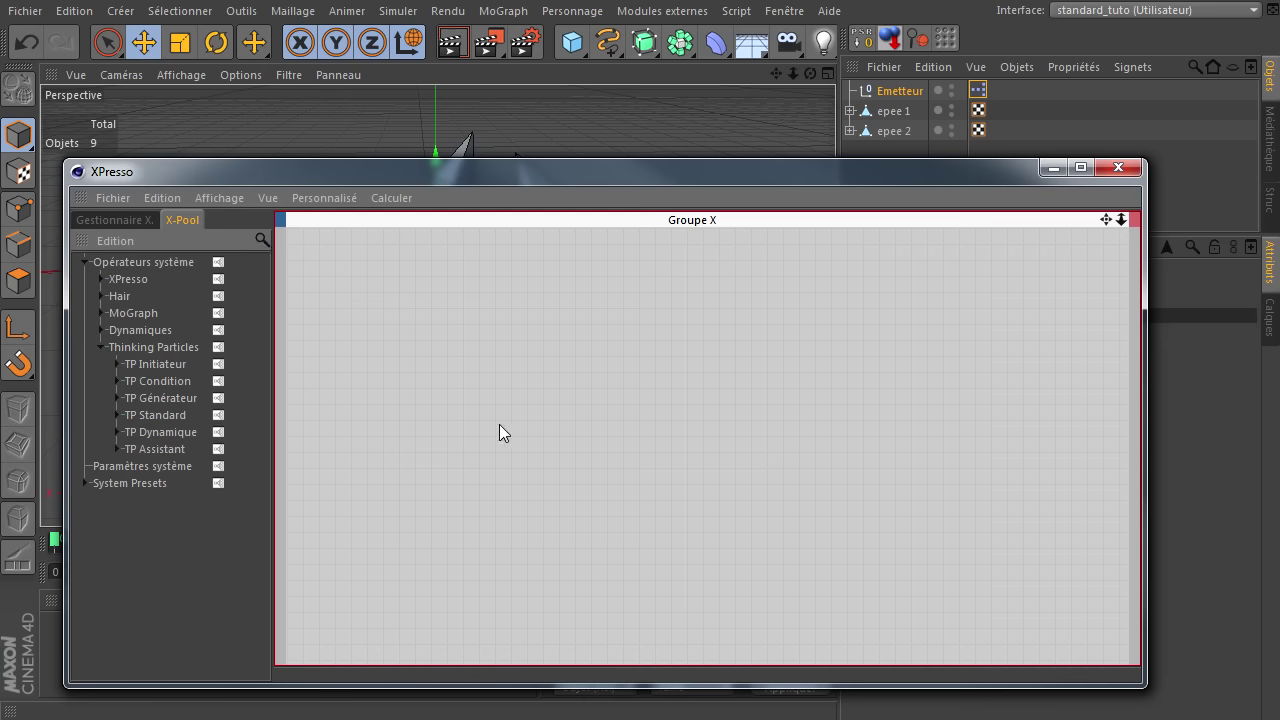
pyautogui.click(634, 195)
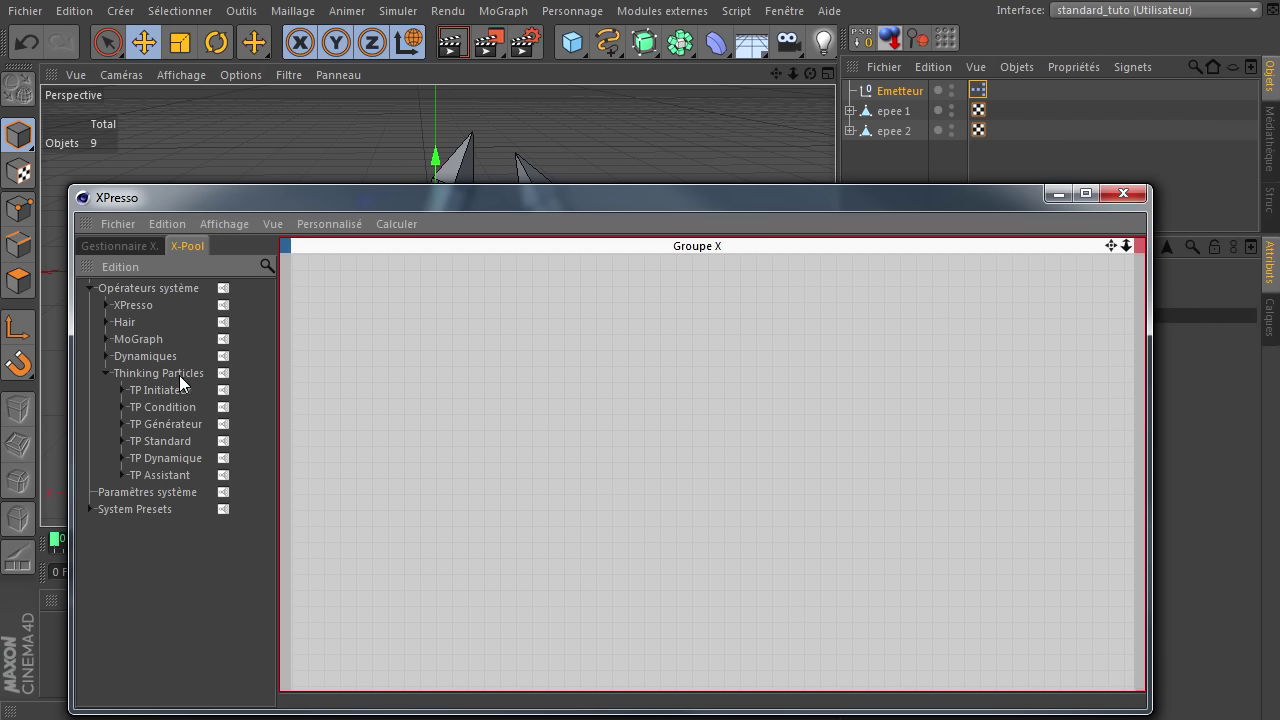
# Expand Thinking Particles > TP Générateur in the X-Pool and pick the P Orage emitter operator
pyautogui.click(184, 384)
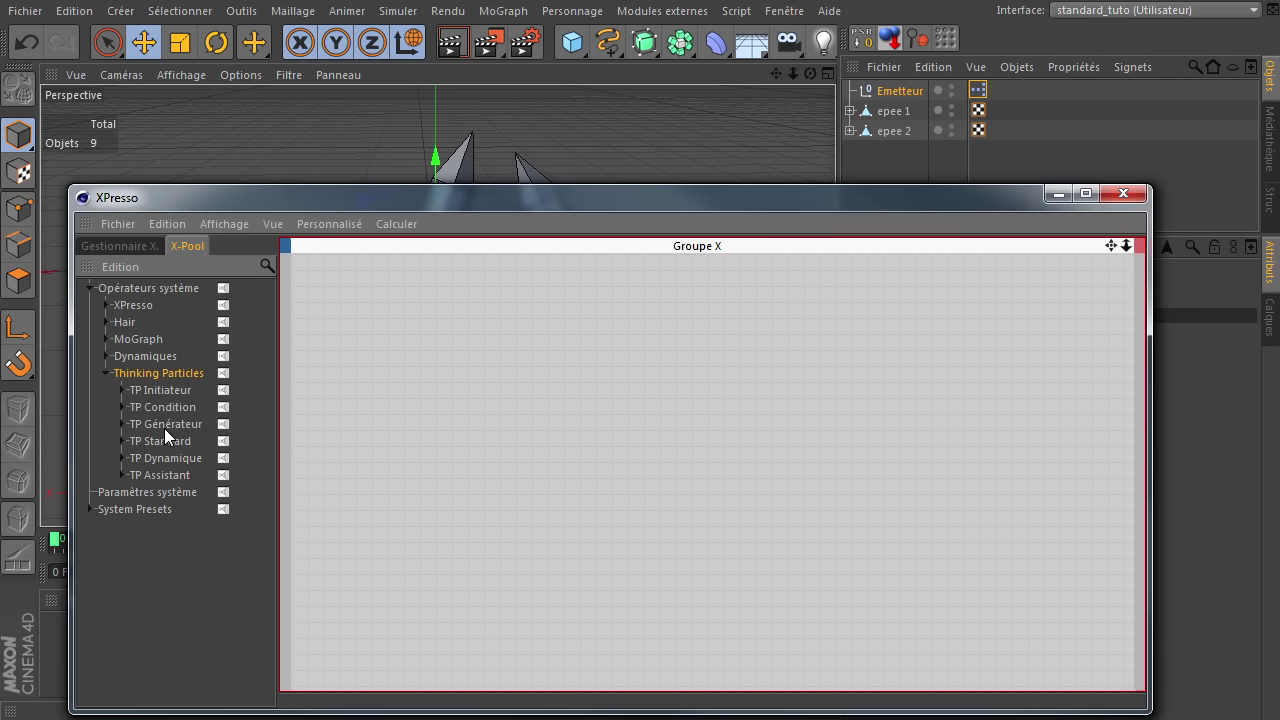
pyautogui.click(170, 437)
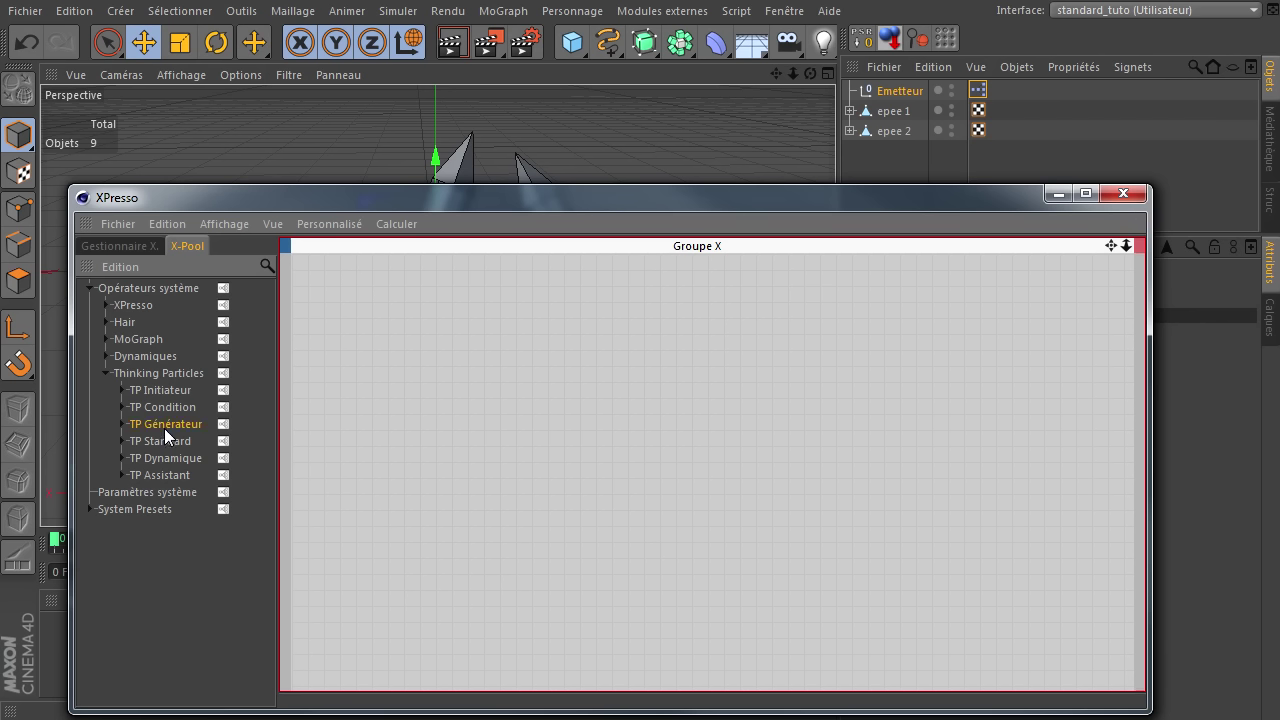
pyautogui.click(129, 433)
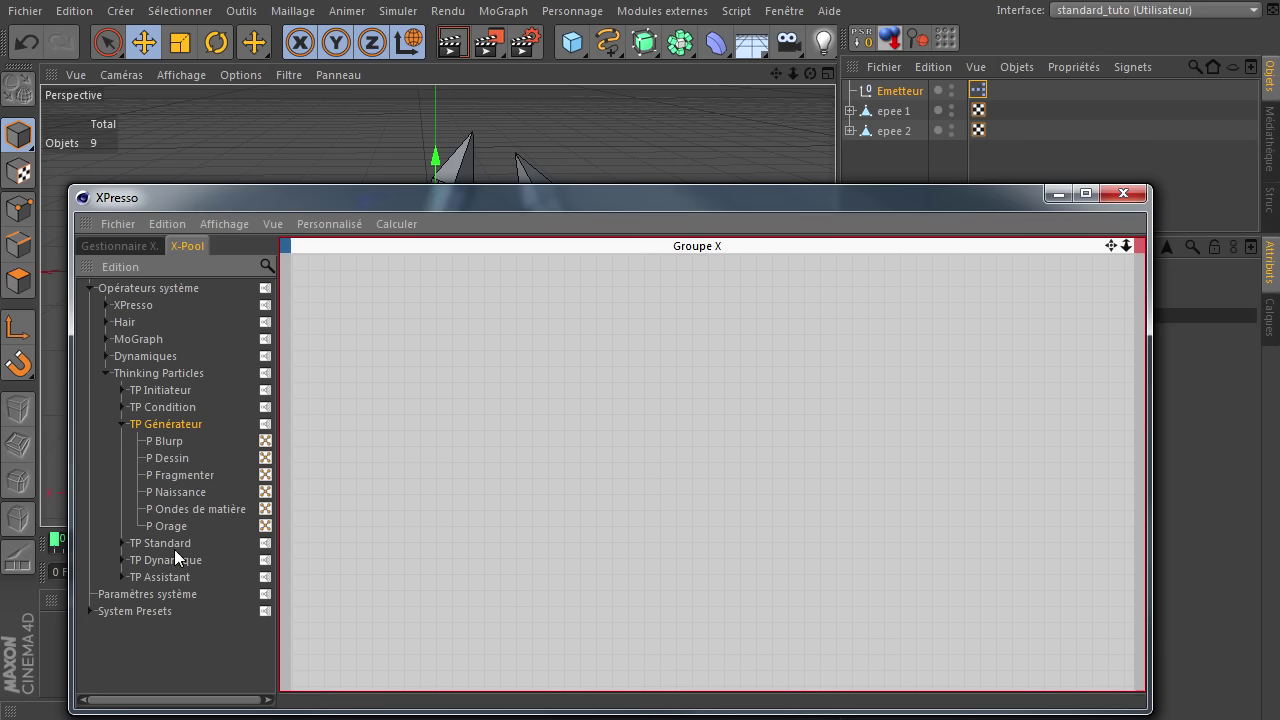
pyautogui.click(182, 537)
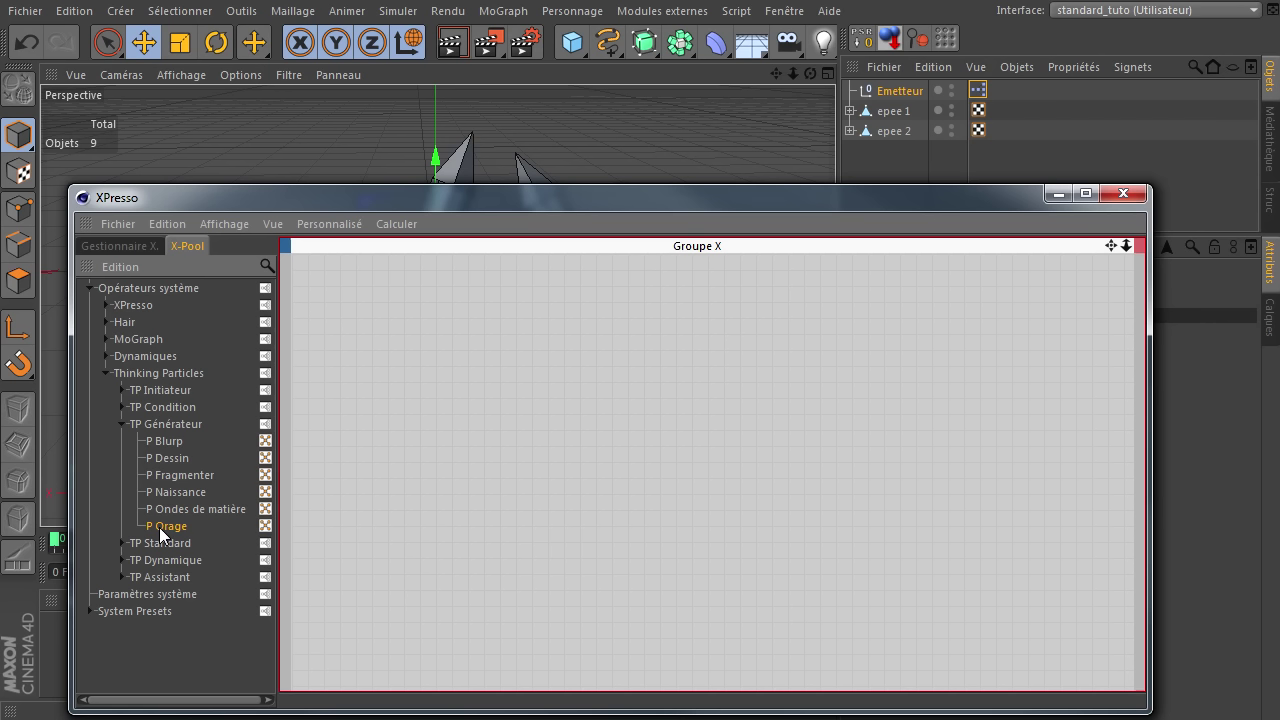
pyautogui.click(160, 535)
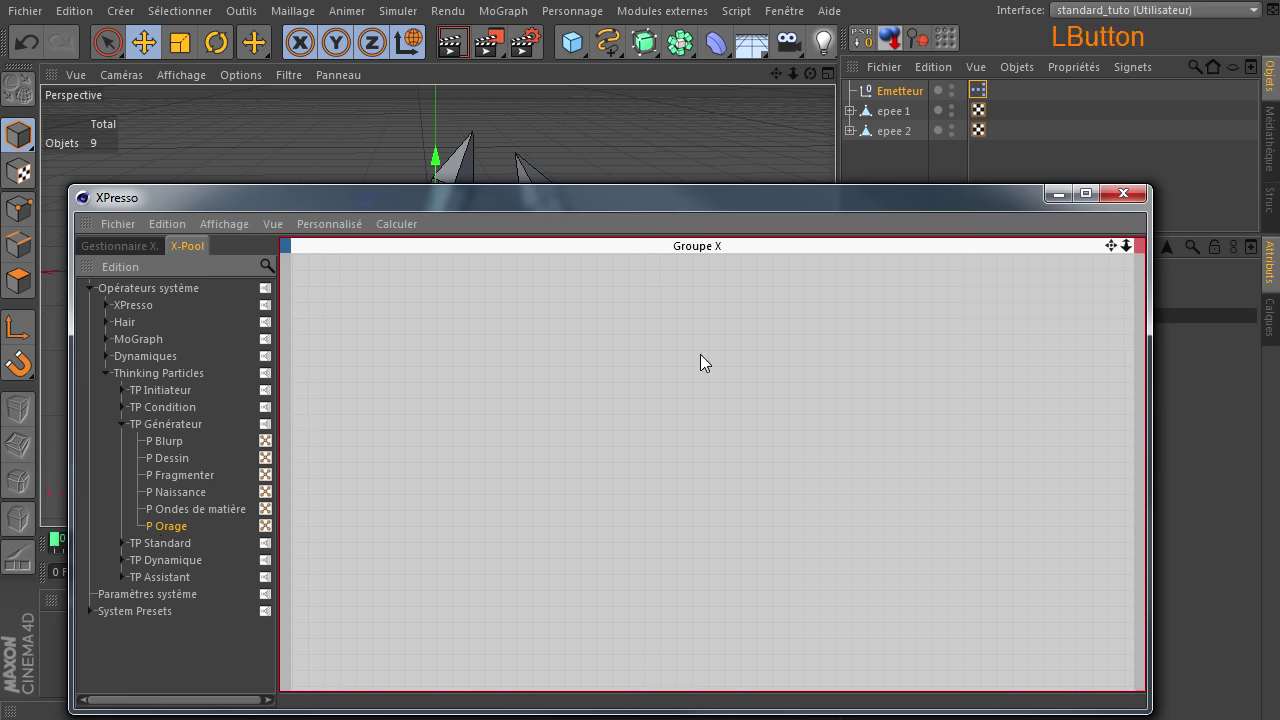
# Place the P Orage emitter node in Emetteur's XPresso graph and enlarge it
pyautogui.click(724, 353)
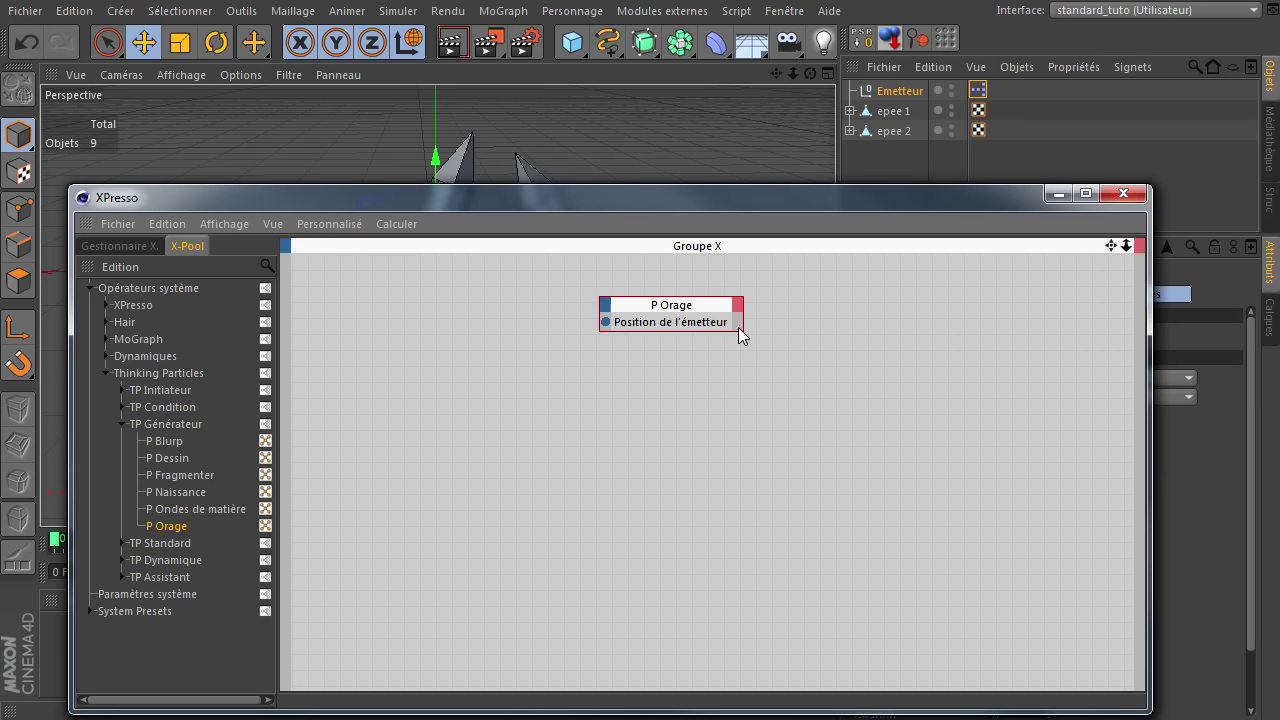
pyautogui.click(749, 336)
pyautogui.click(768, 342)
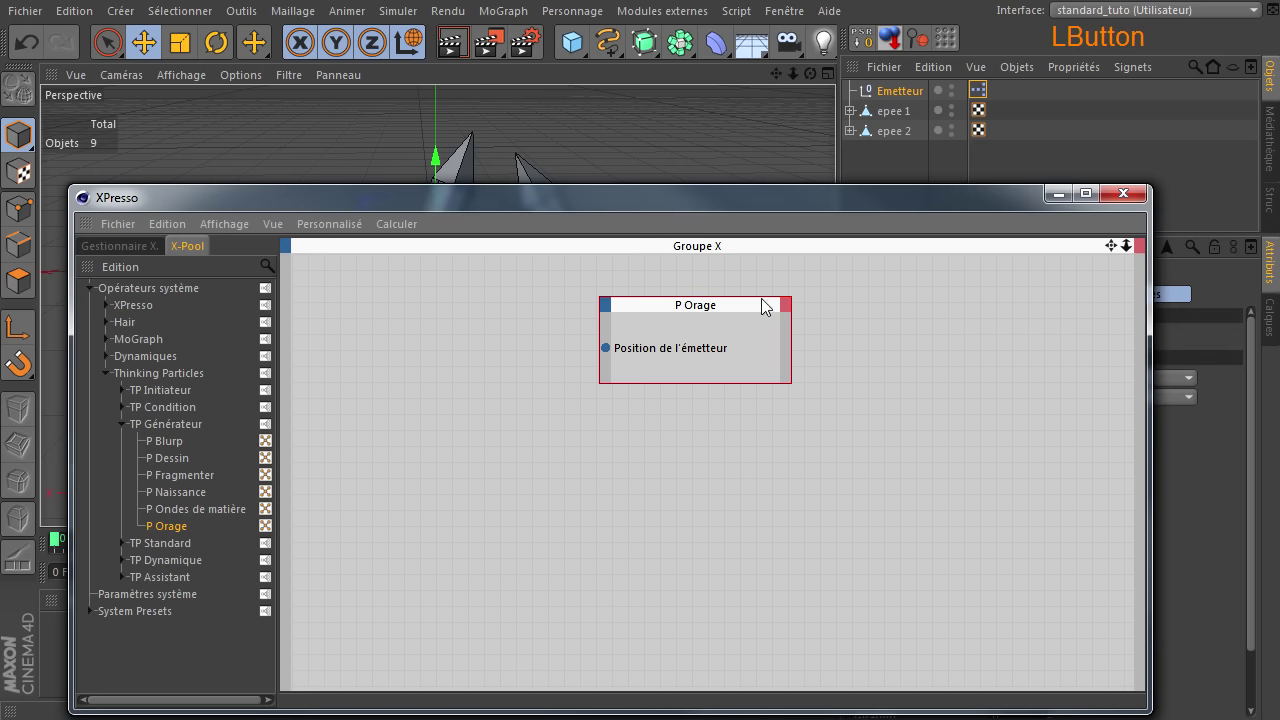
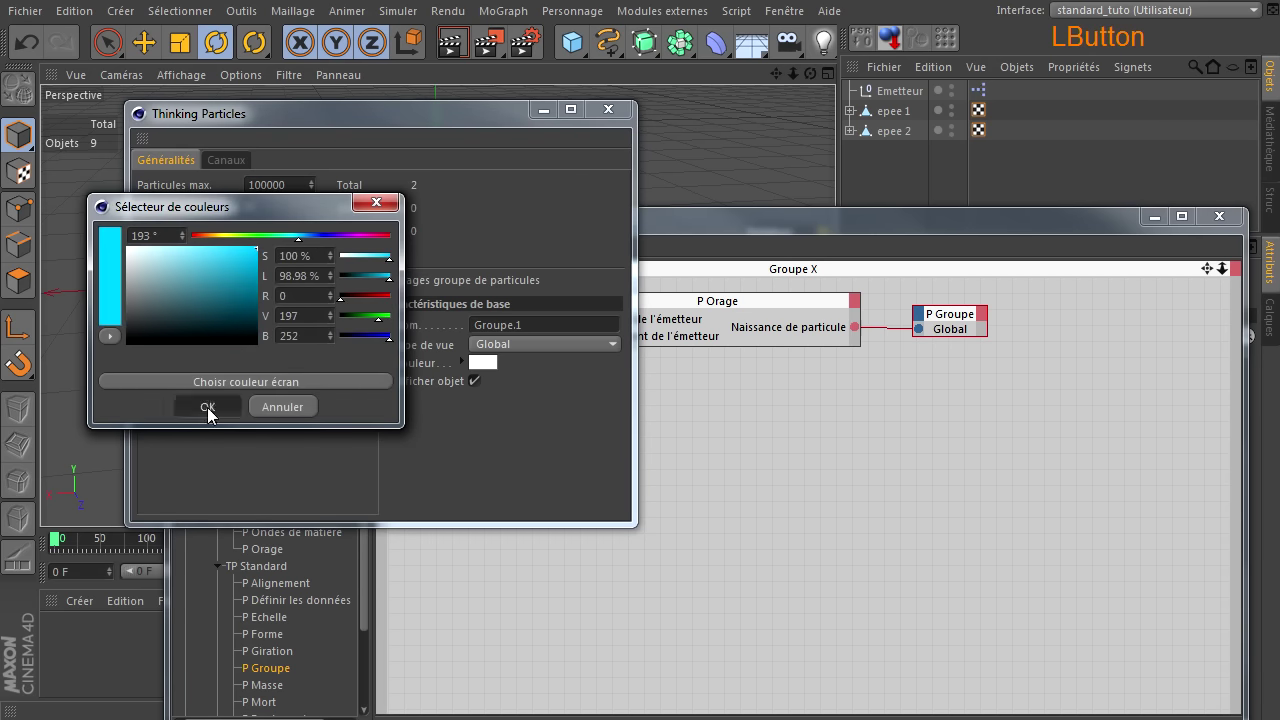
# Keep the etincelles group cyan with crosses as display type and close the Thinking Particles settings
pyautogui.click(300, 261)
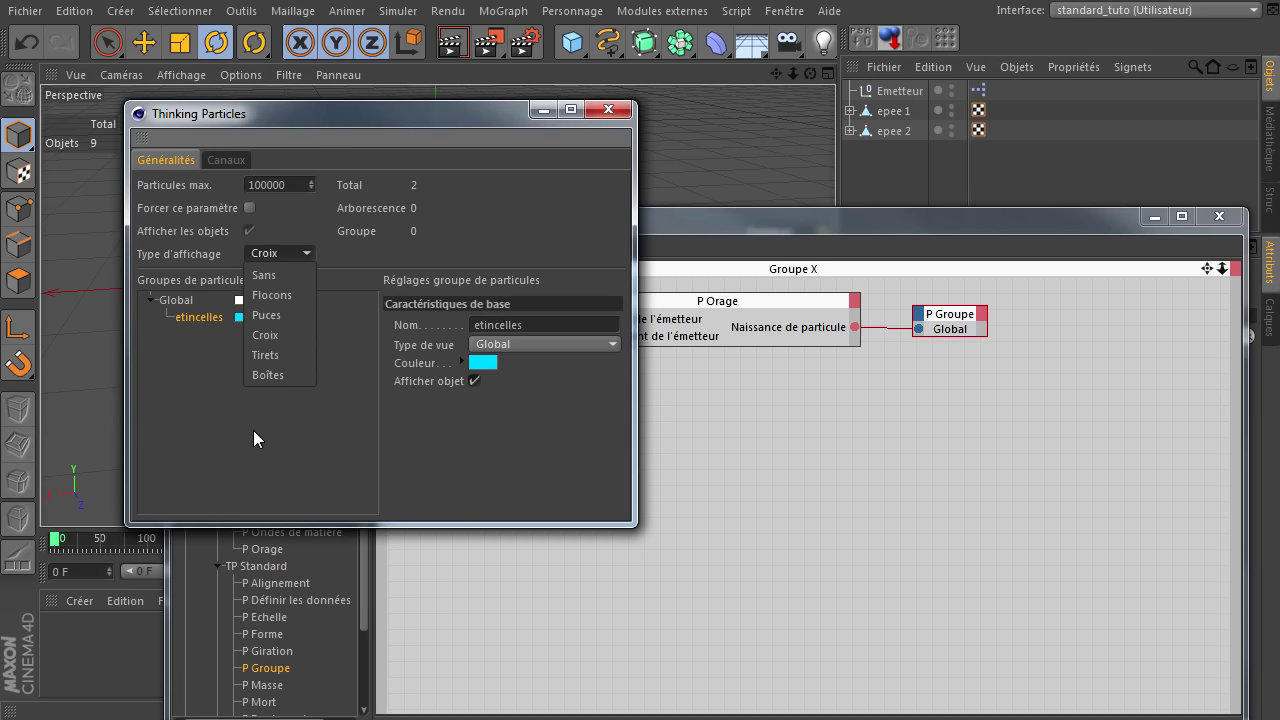
pyautogui.click(263, 440)
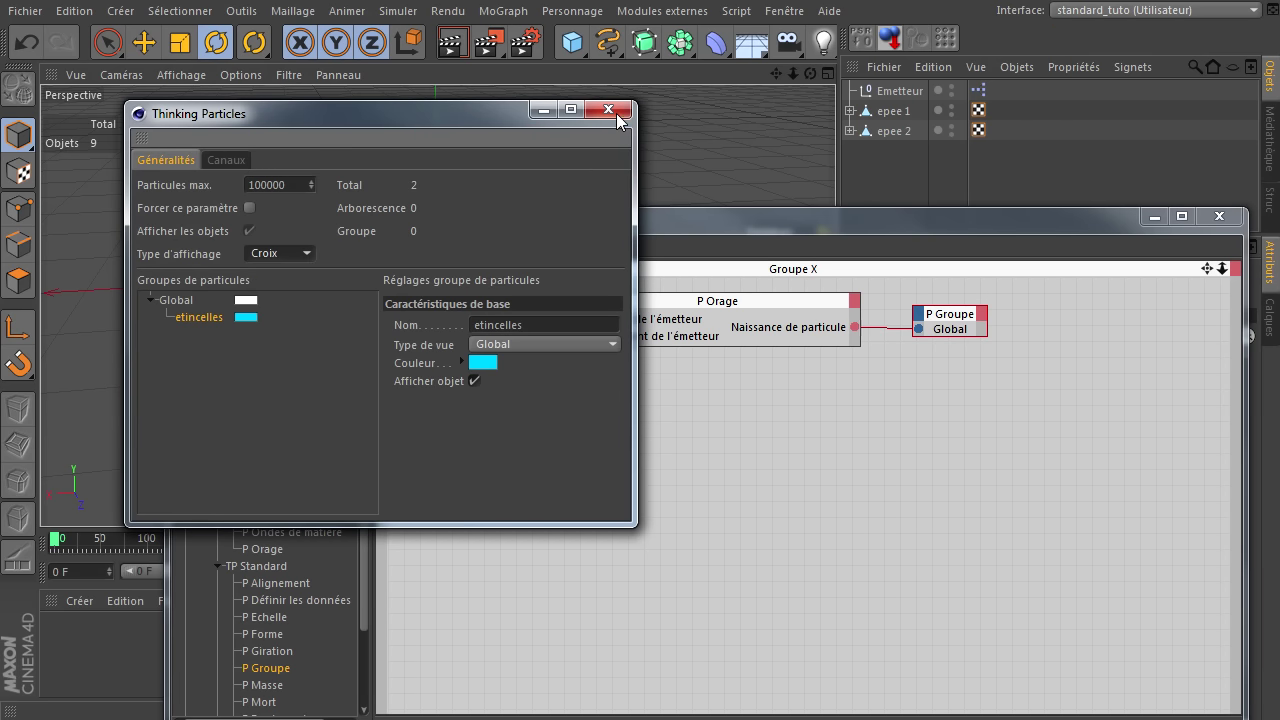
pyautogui.click(626, 123)
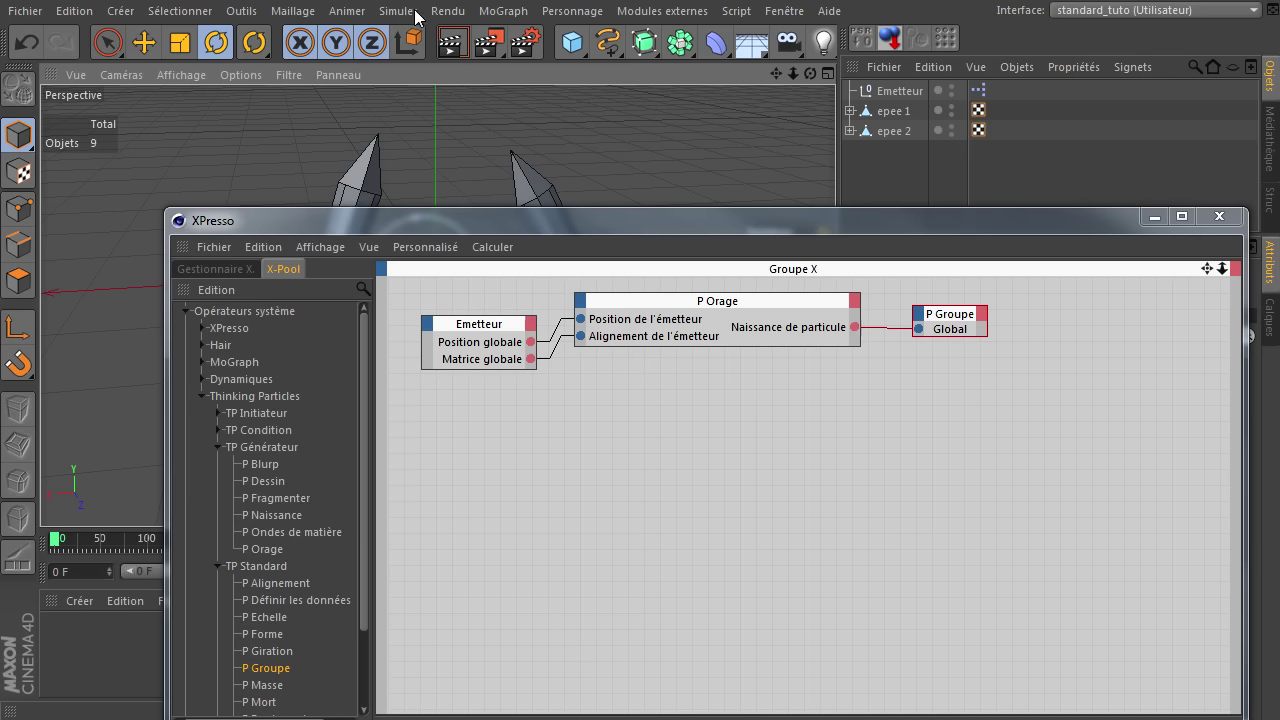
# Add the etincelles particle group in Thinking Particles settings and assign it to the P Groupe node
pyautogui.click(424, 19)
pyautogui.click(579, 153)
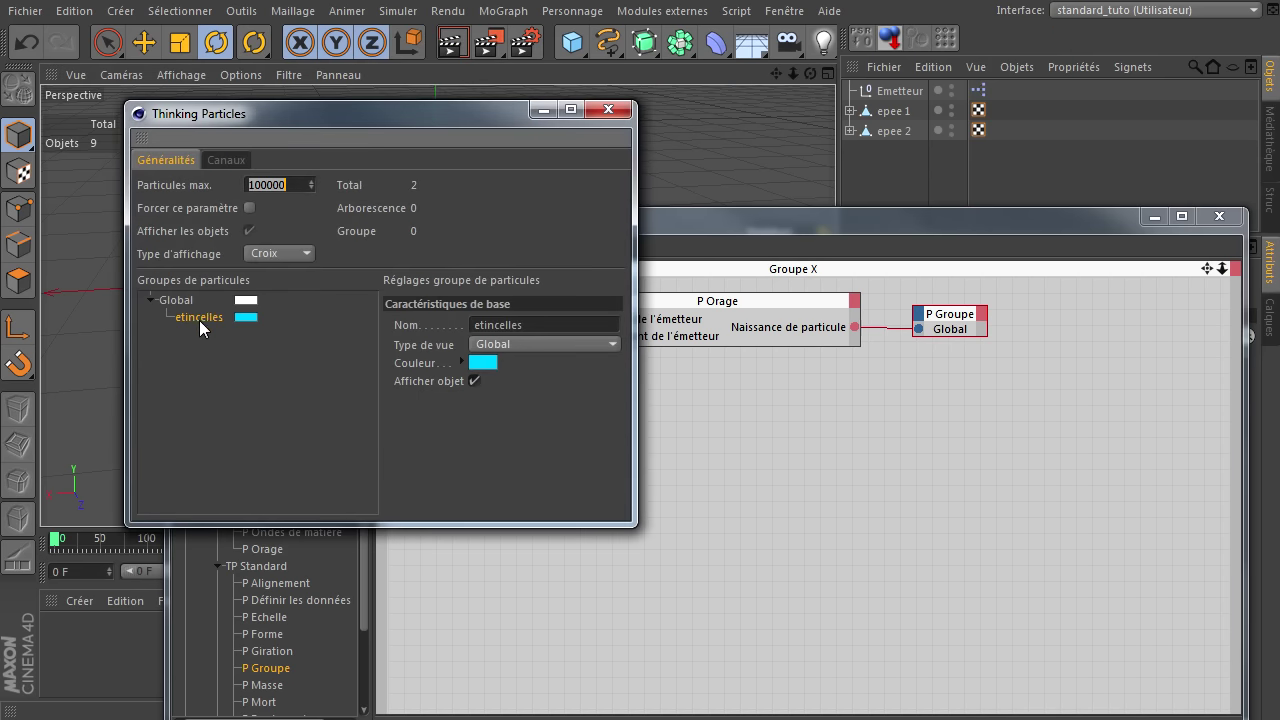
pyautogui.click(206, 326)
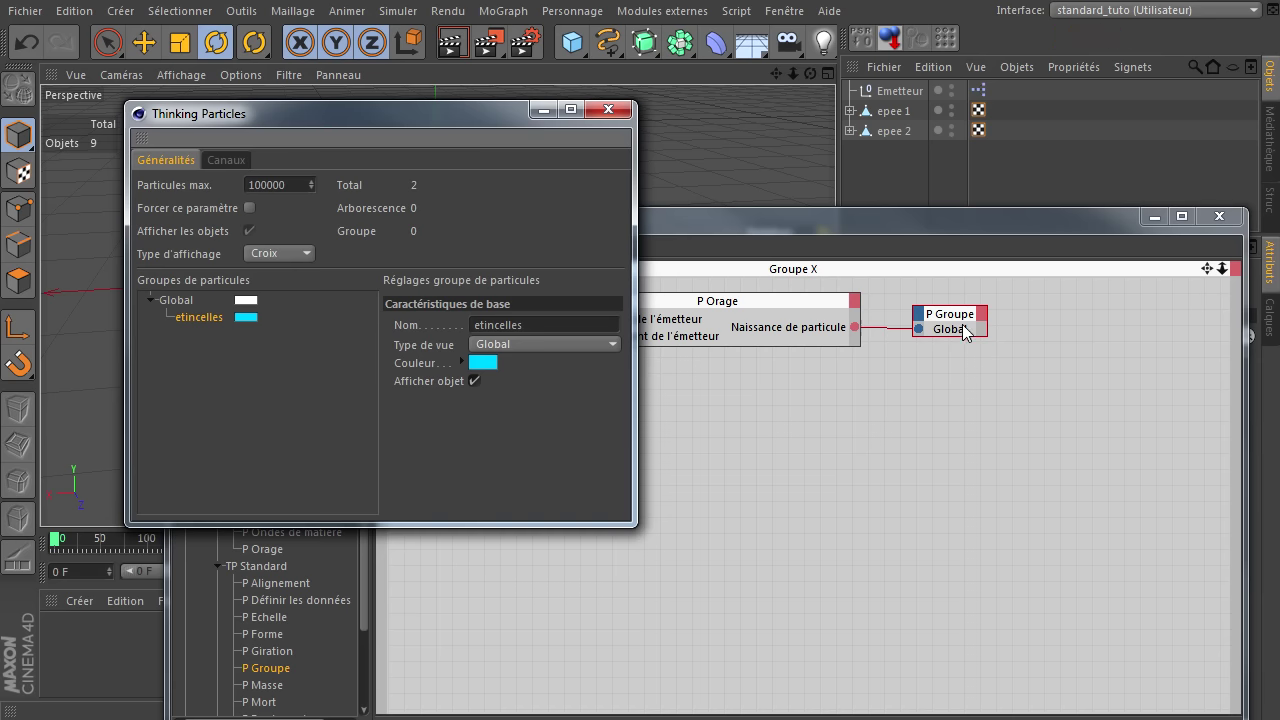
pyautogui.click(479, 139)
pyautogui.click(898, 296)
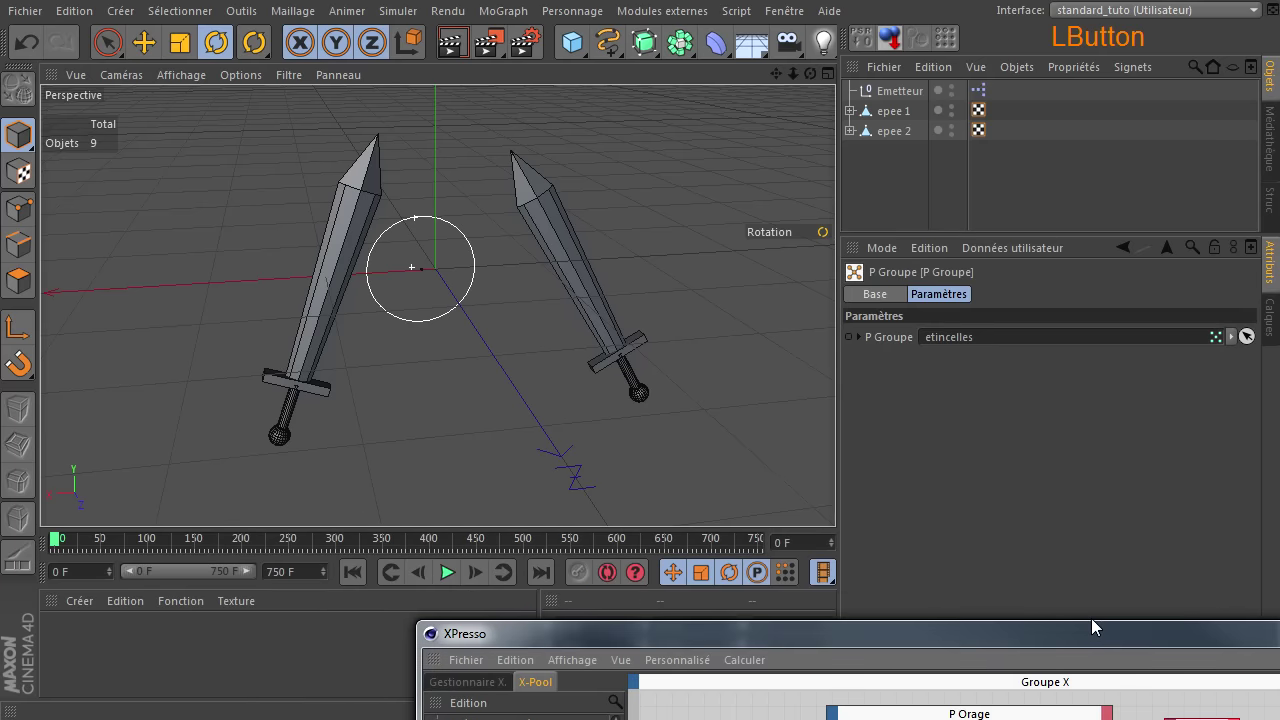
# Preview the cyan sparks spraying from the emitter during playback, then return to the XPresso graph
pyautogui.click(365, 577)
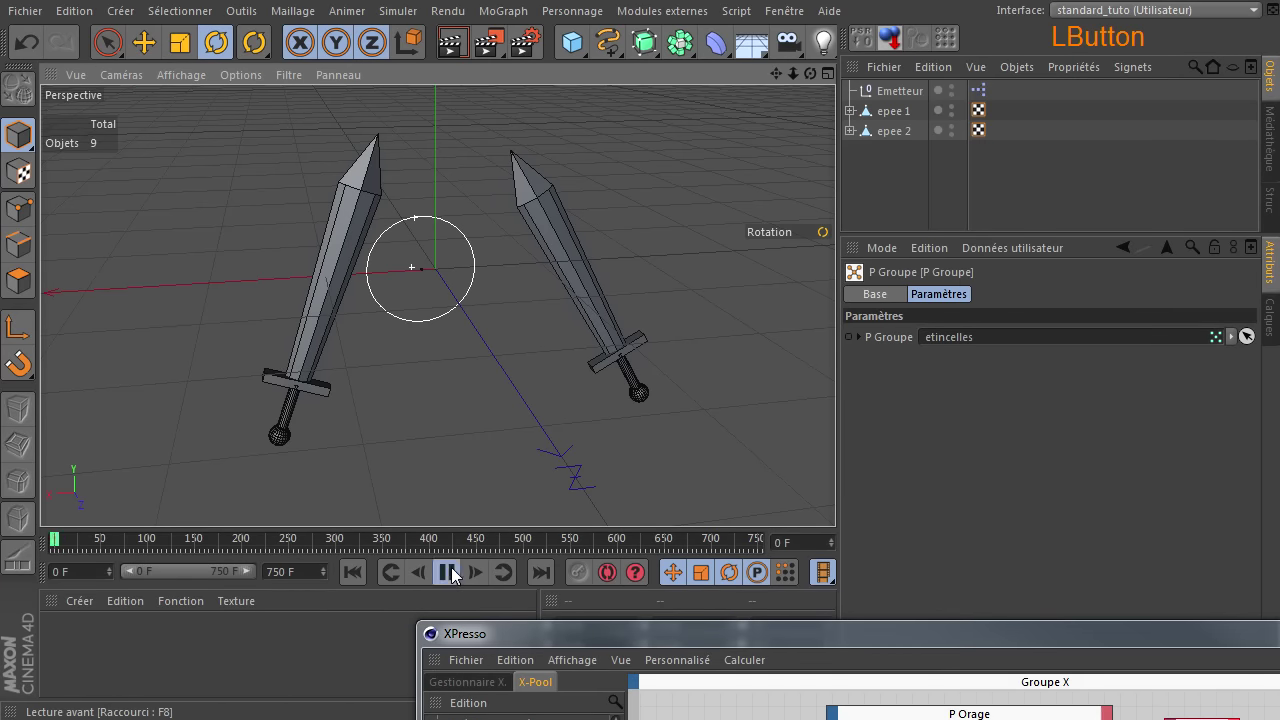
pyautogui.click(461, 577)
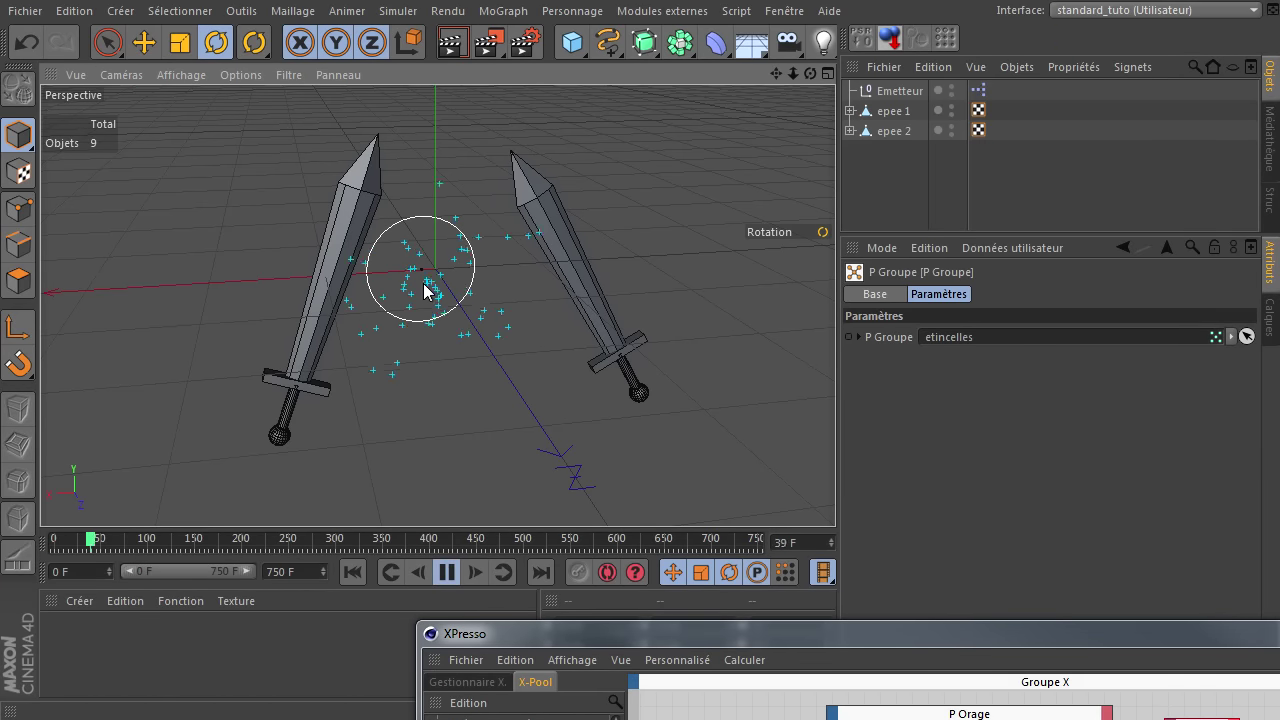
pyautogui.click(841, 498)
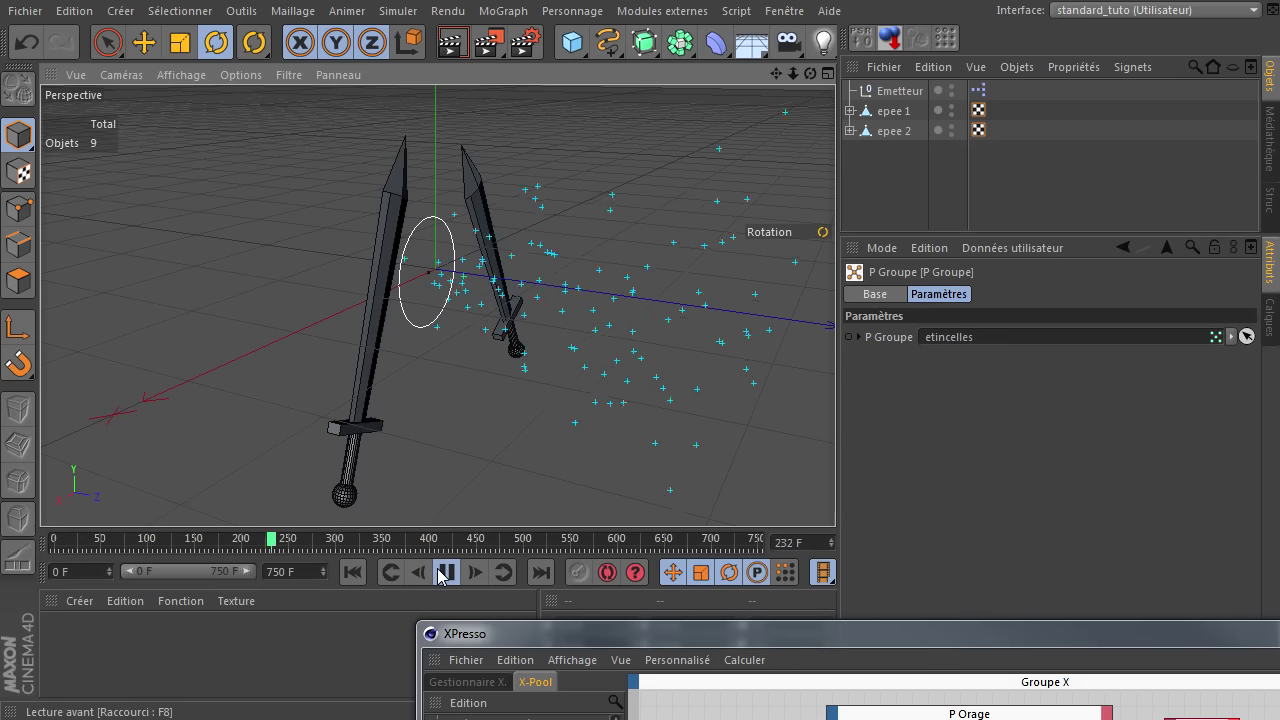
pyautogui.click(455, 578)
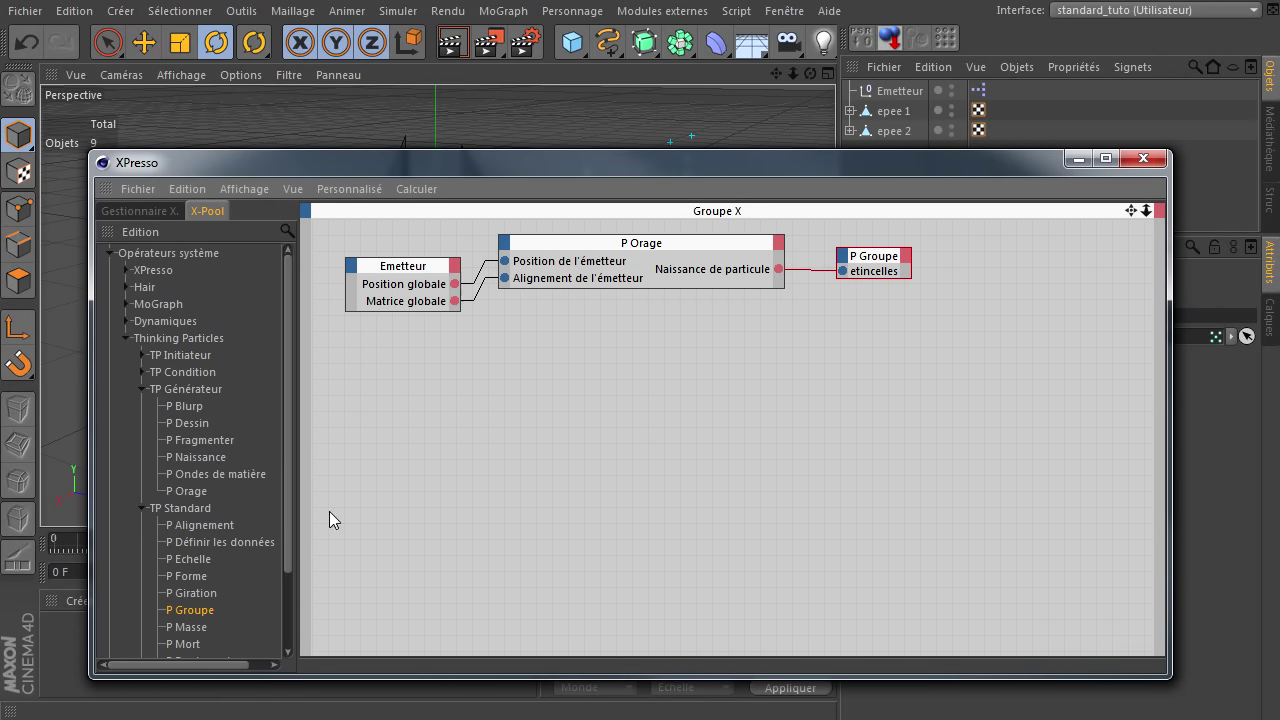
# Expand TP Initiateur in the X-Pool and place a P Conduit node in the graph
pyautogui.click(295, 498)
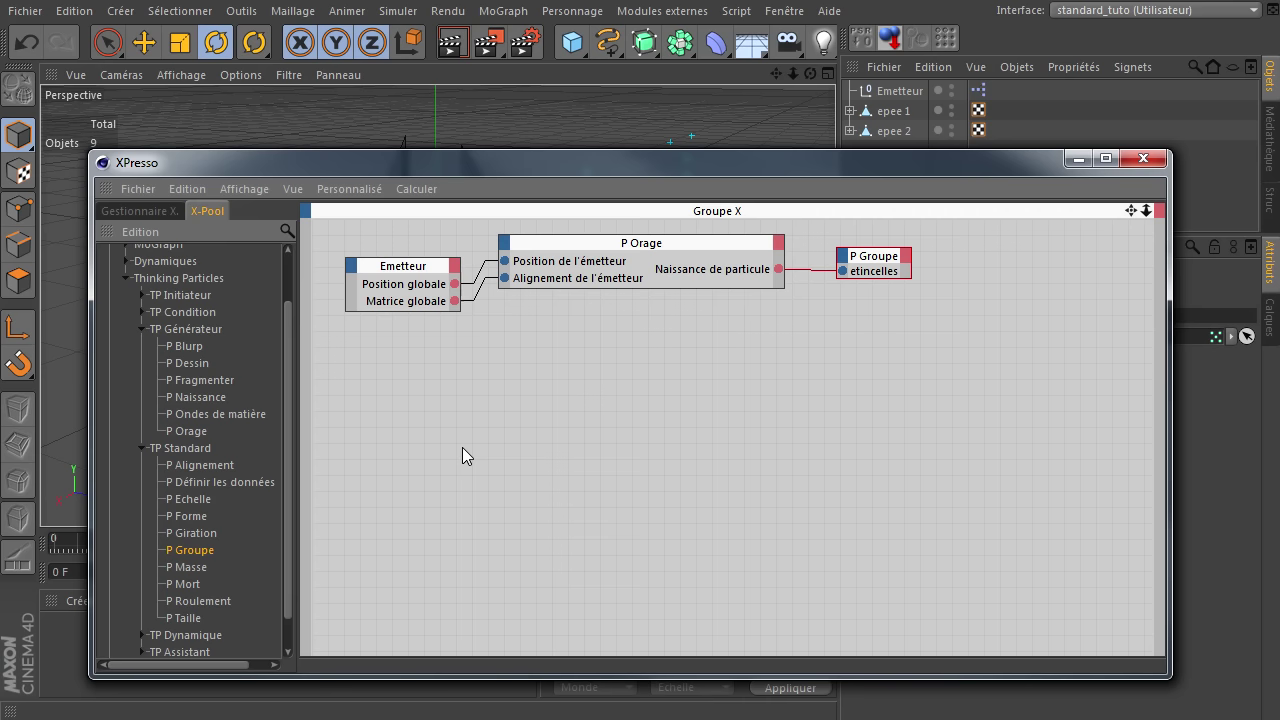
pyautogui.click(143, 301)
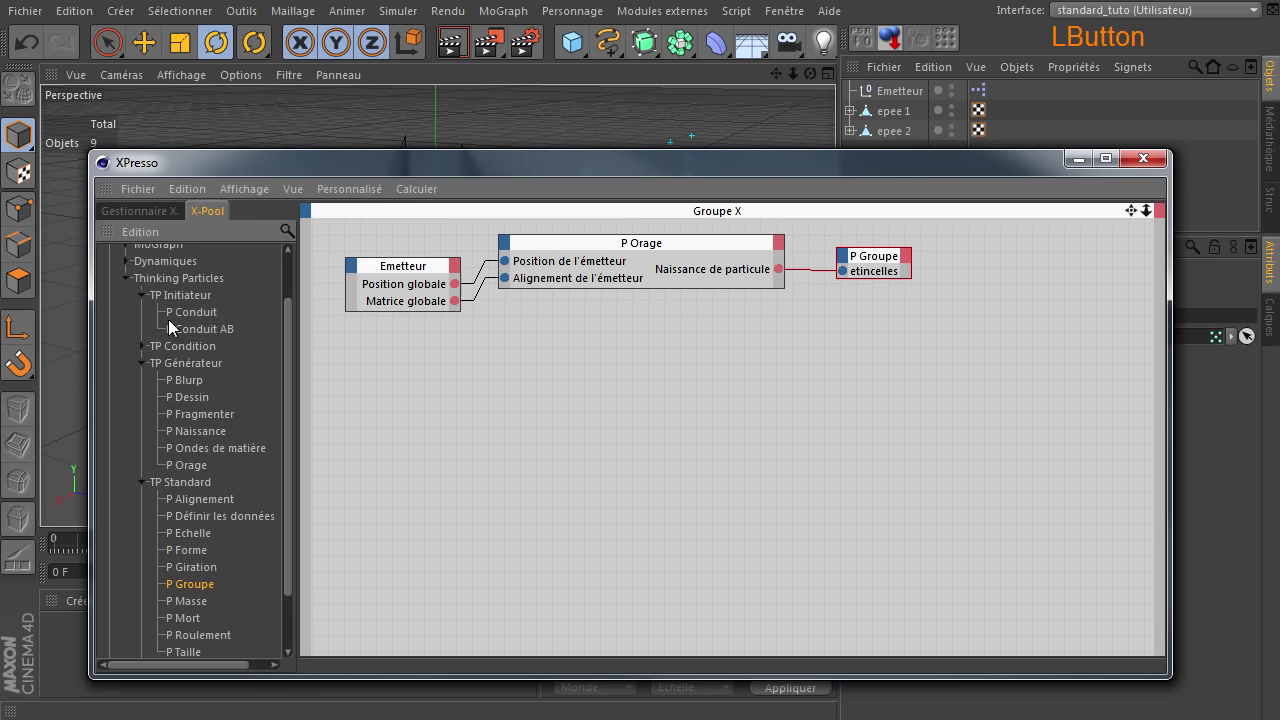
pyautogui.click(198, 321)
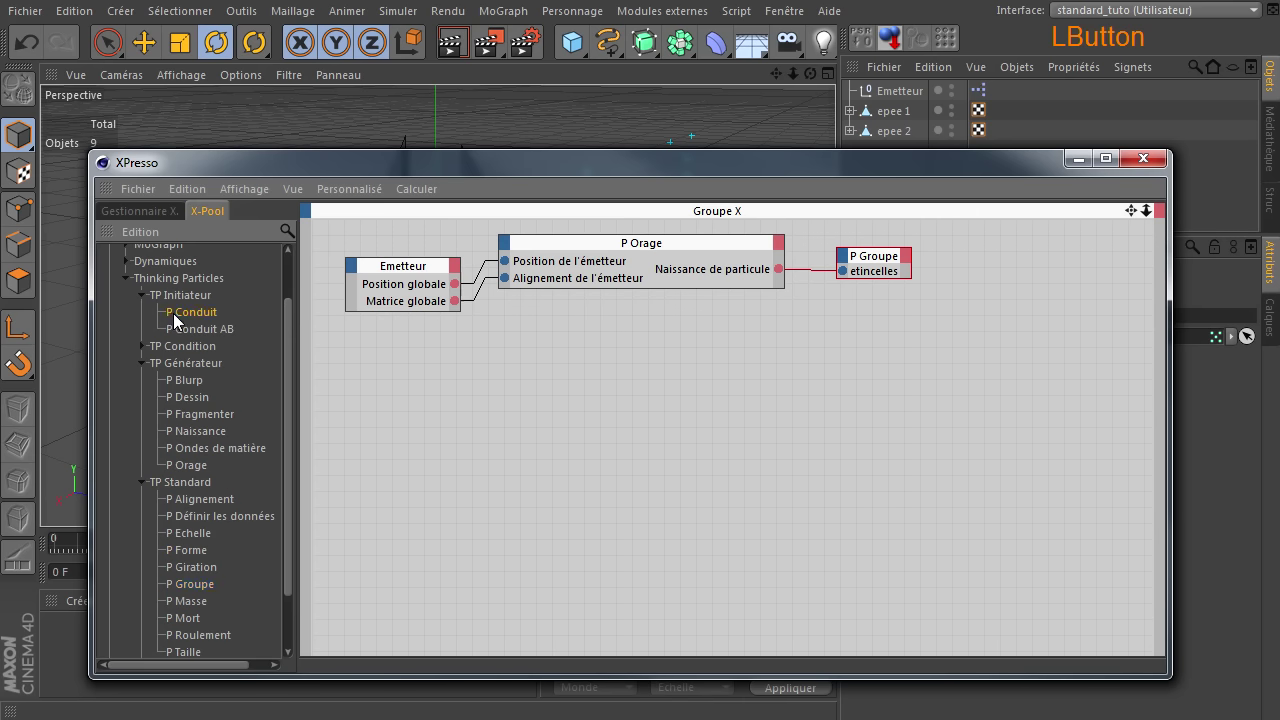
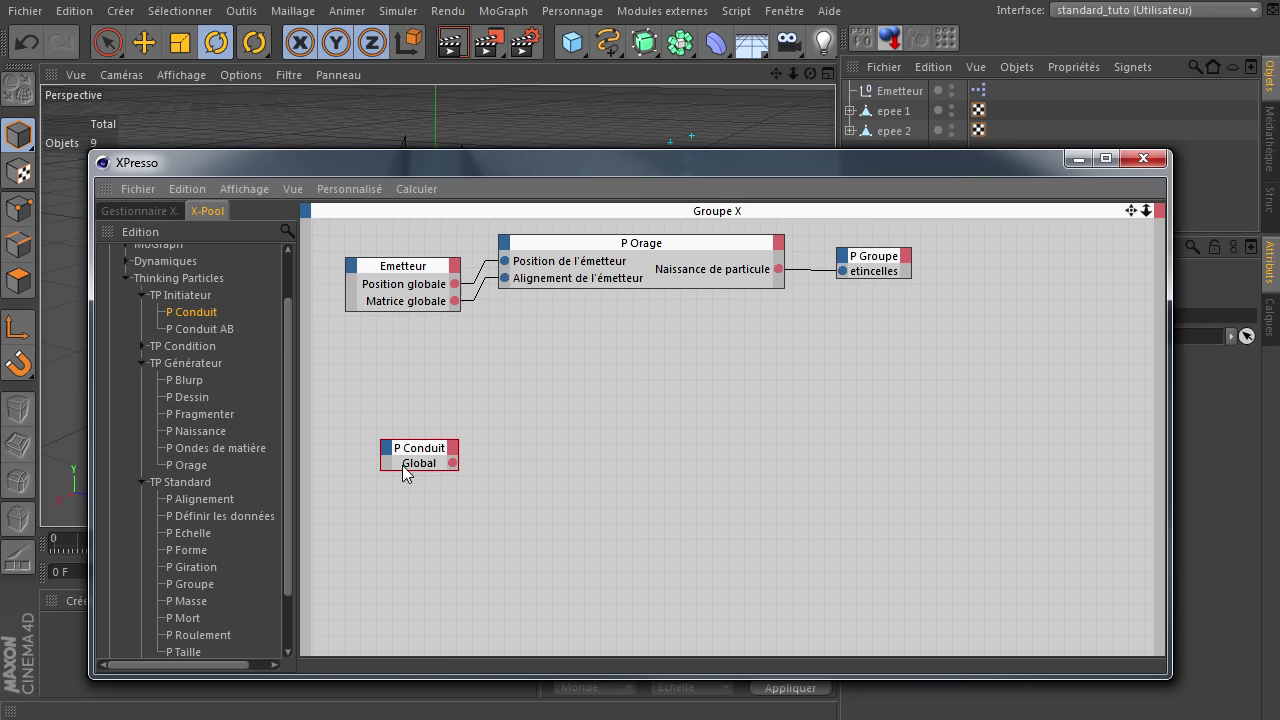
# Assign the etincelles group to the P Conduit node via the Thinking Particles settings
pyautogui.click(404, 20)
pyautogui.click(588, 142)
pyautogui.click(809, 598)
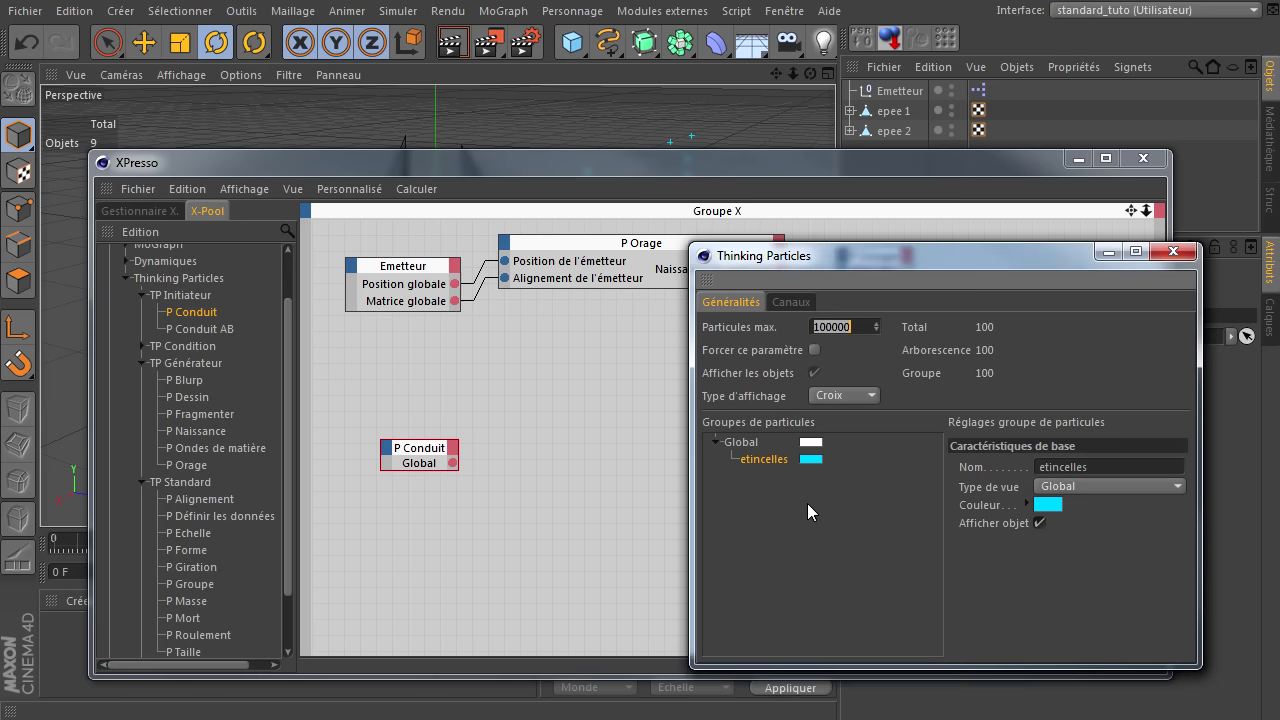
pyautogui.click(777, 469)
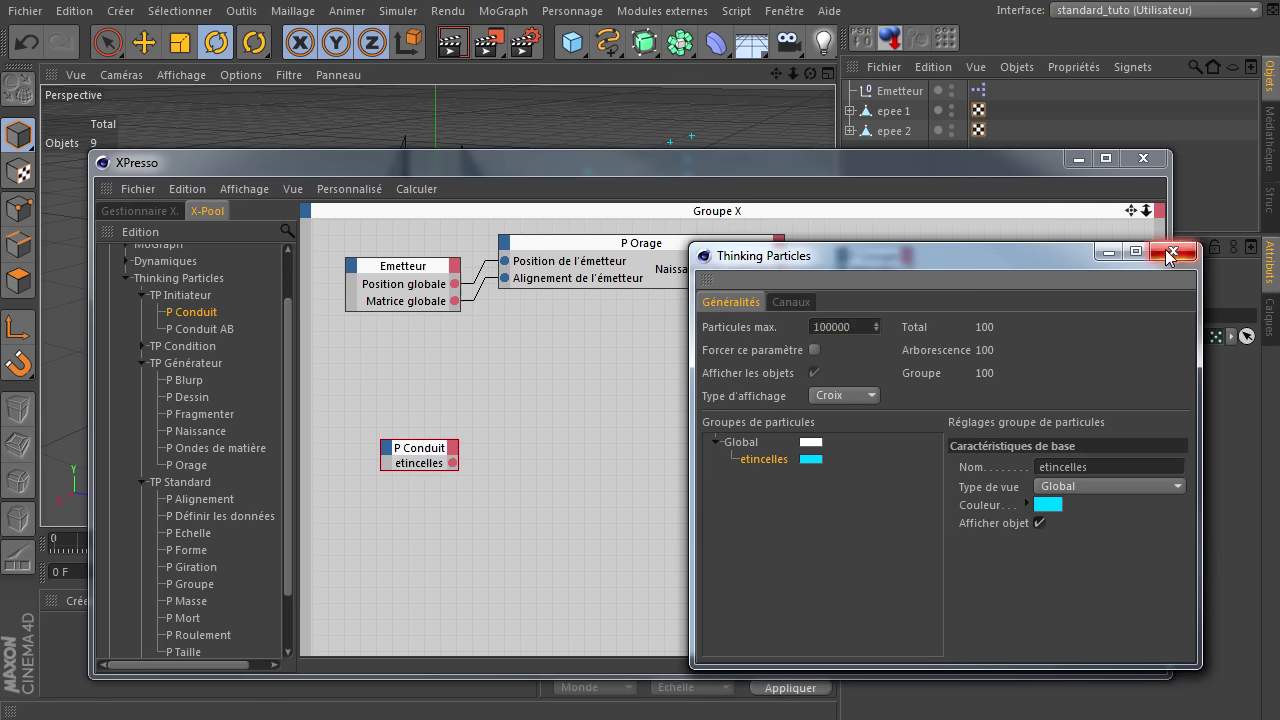
pyautogui.click(1176, 259)
# Rearrange the nodes toward the graph centre, bringing P Groupe closer to P Orage
pyautogui.click(430, 462)
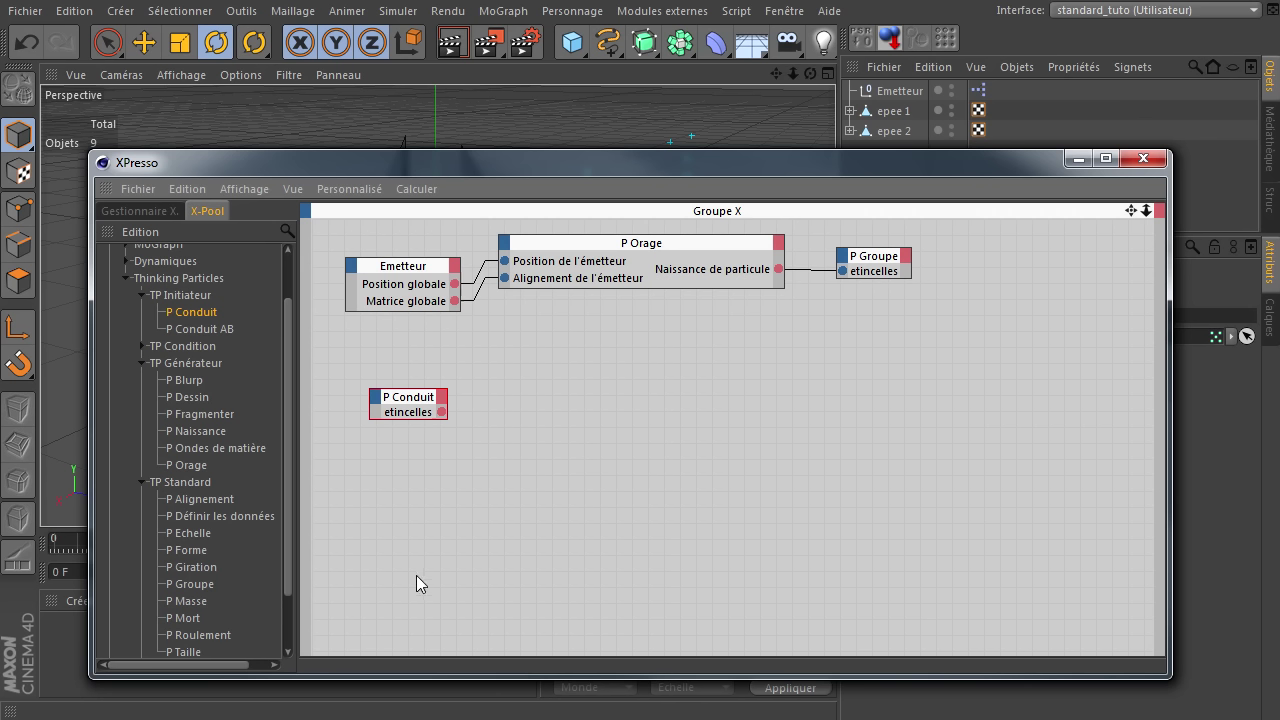
pyautogui.click(404, 577)
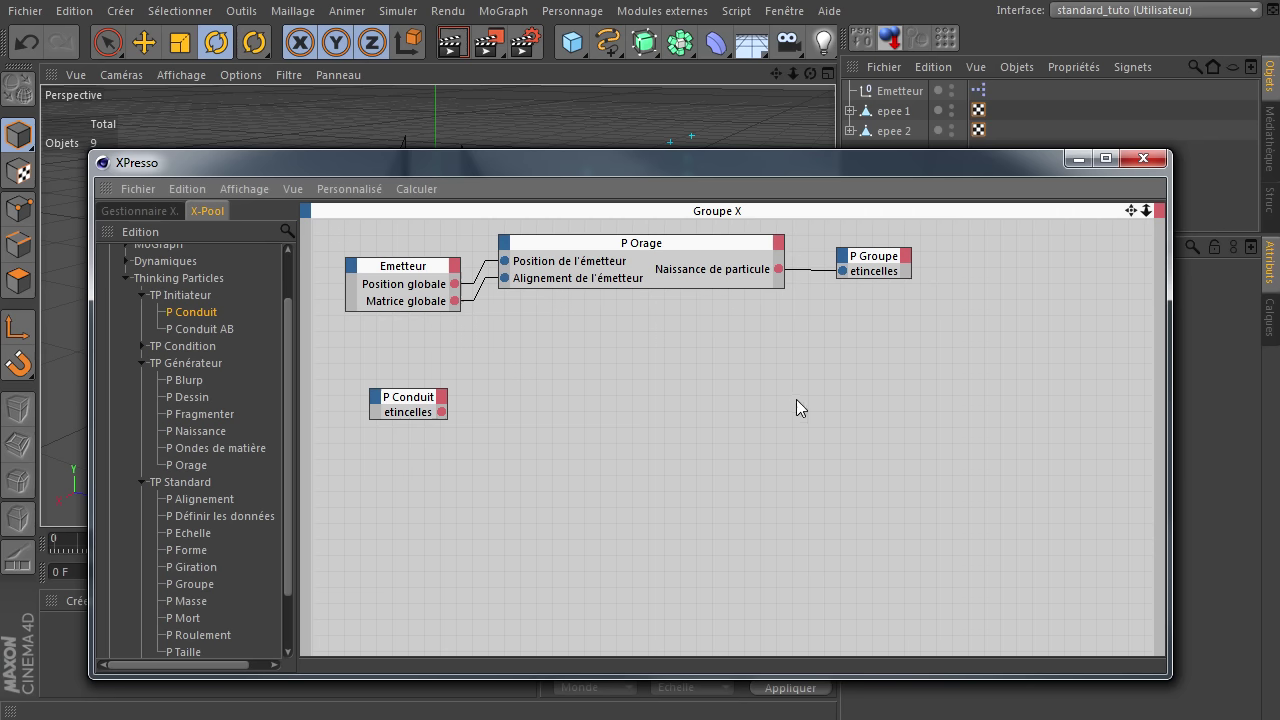
pyautogui.click(363, 463)
pyautogui.click(739, 255)
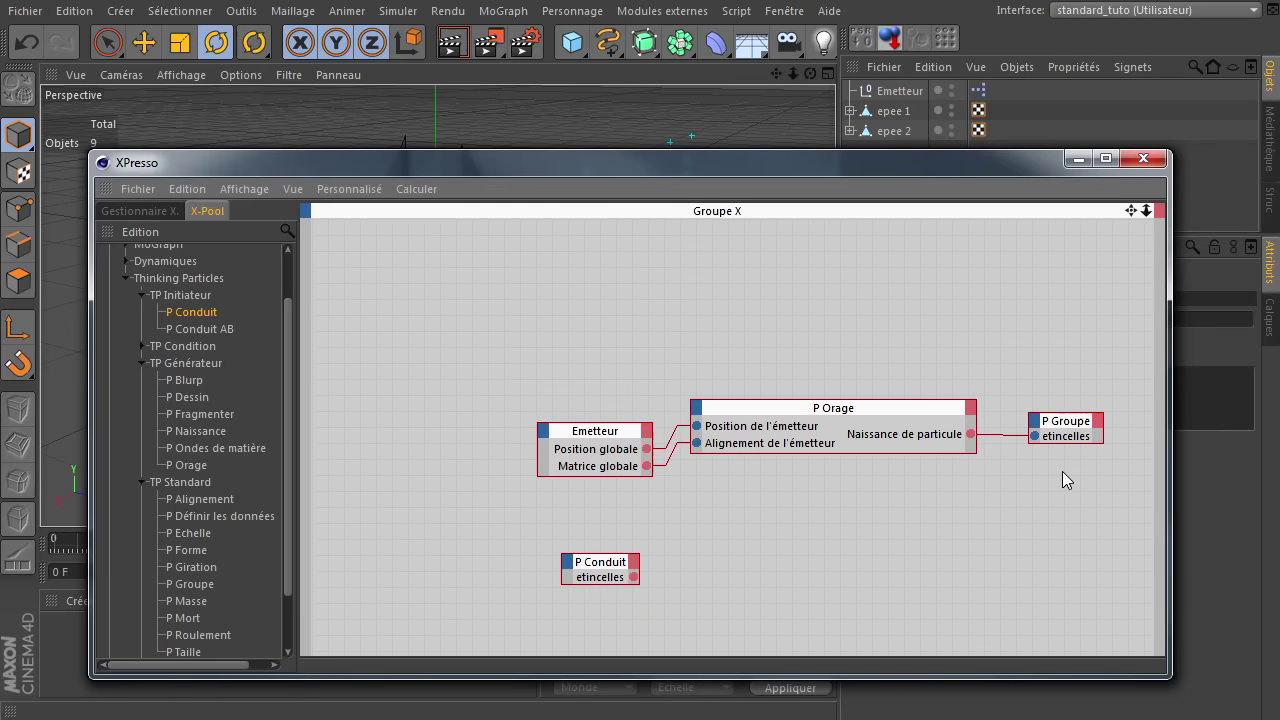
pyautogui.click(1066, 374)
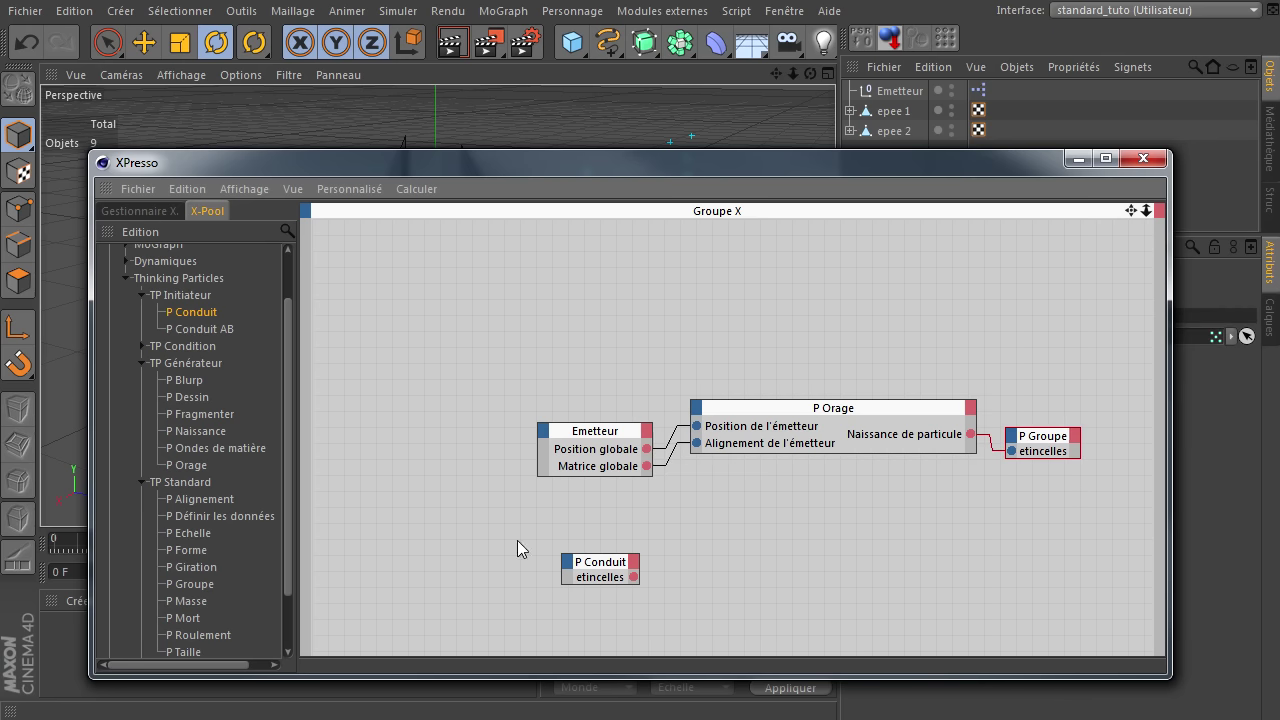
# Move the XPresso editor aside to reveal both swords in the viewport
pyautogui.click(668, 170)
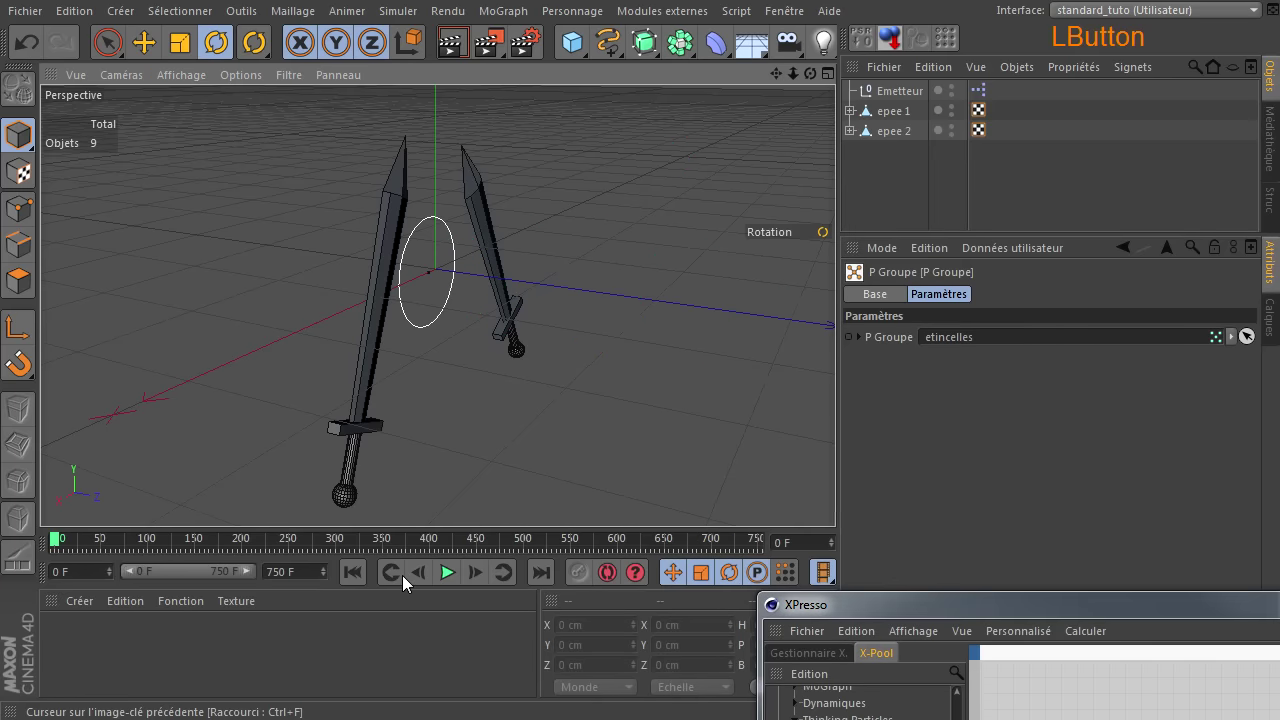
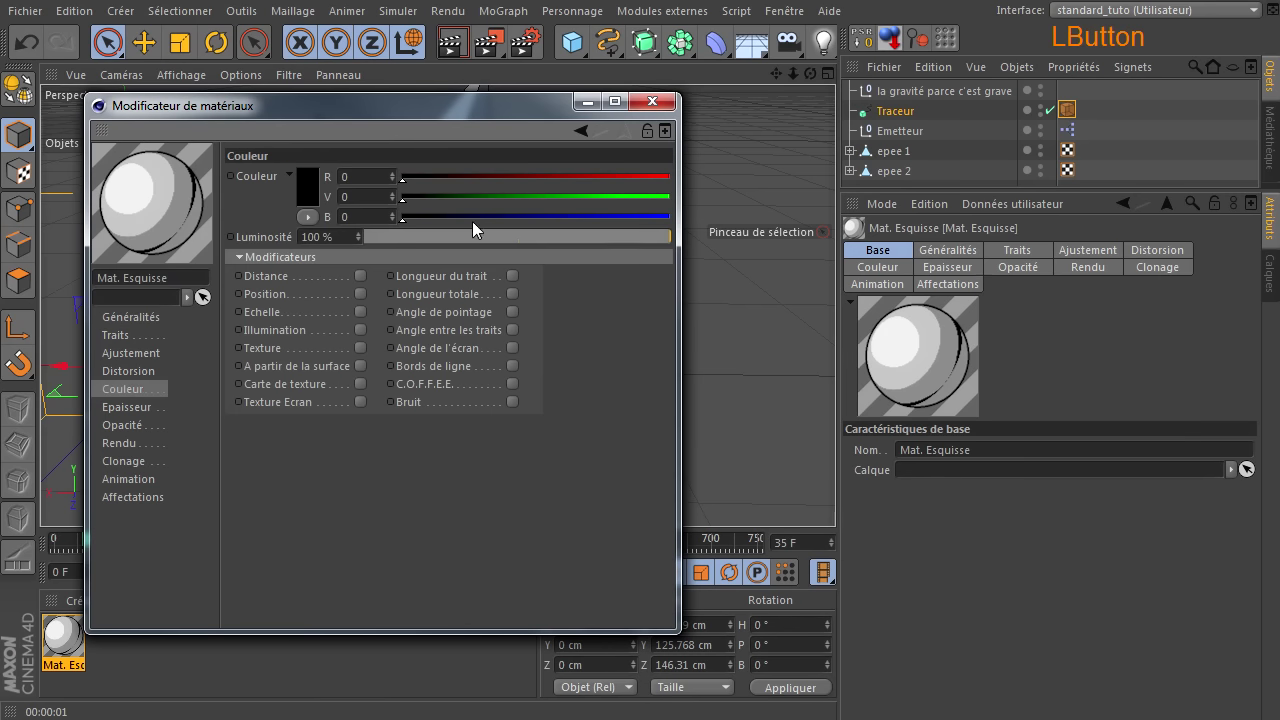
# Set the stroke base colour to white and make colour vary along stroke length (Dégradé)
pyautogui.click(306, 188)
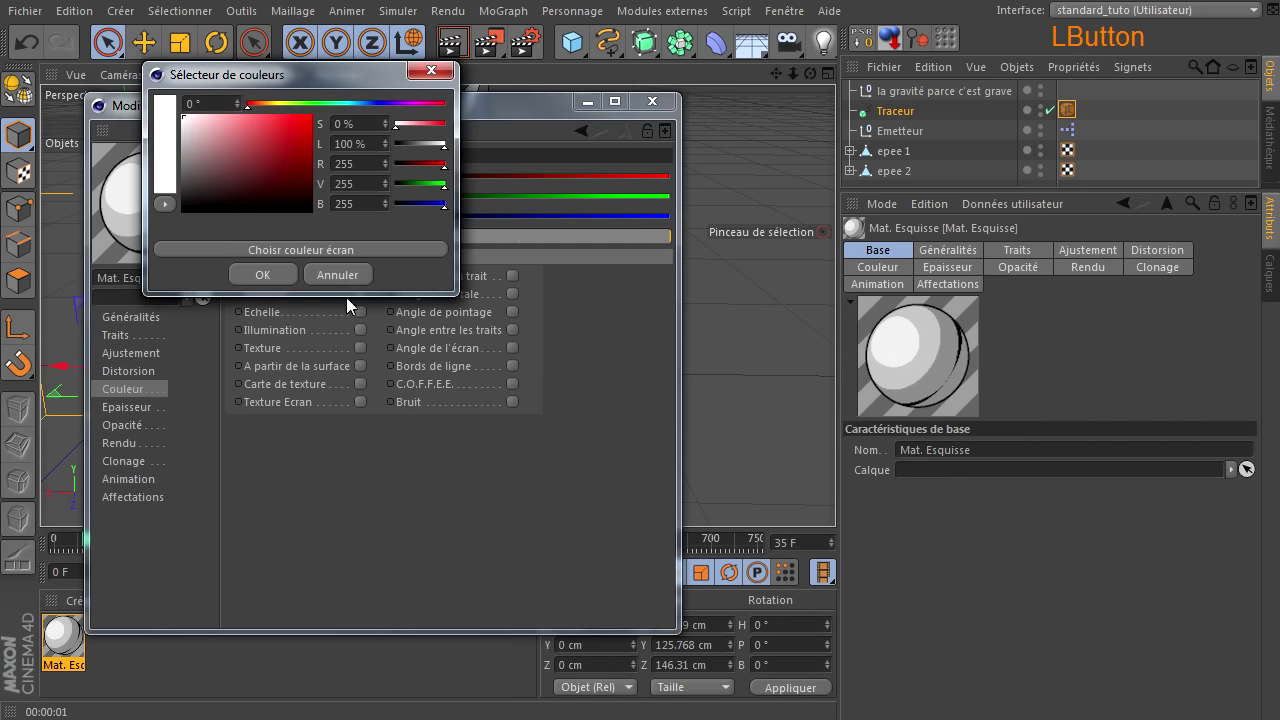
pyautogui.click(276, 278)
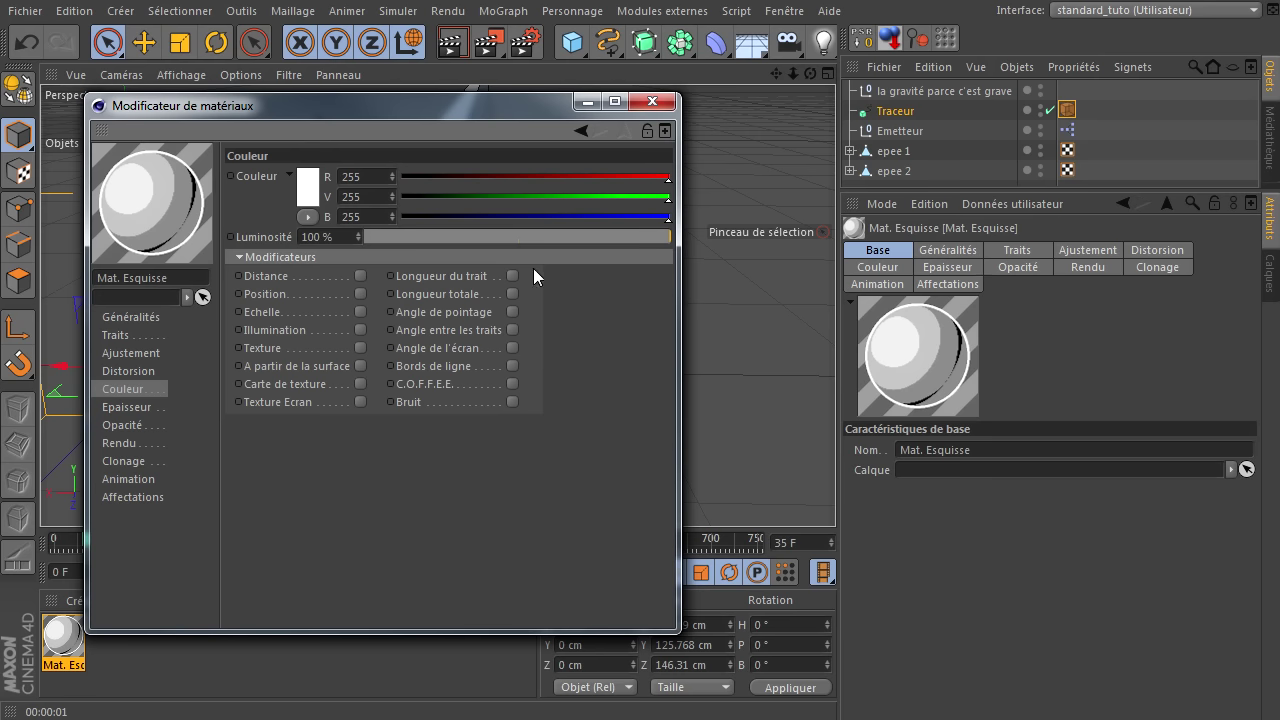
pyautogui.click(517, 285)
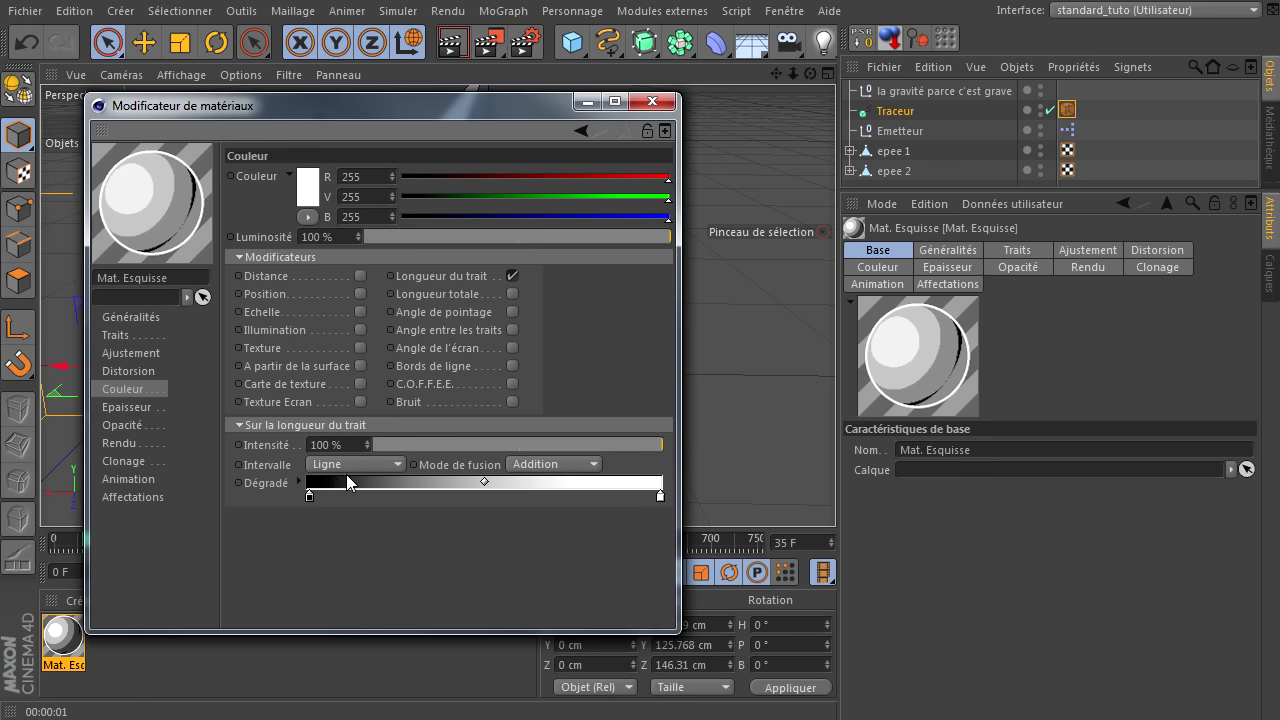
# Set the gradient knots to bright orange at the start and warm yellow at the end, with Luminosité 0%
pyautogui.click(316, 503)
pyautogui.click(291, 466)
pyautogui.click(278, 425)
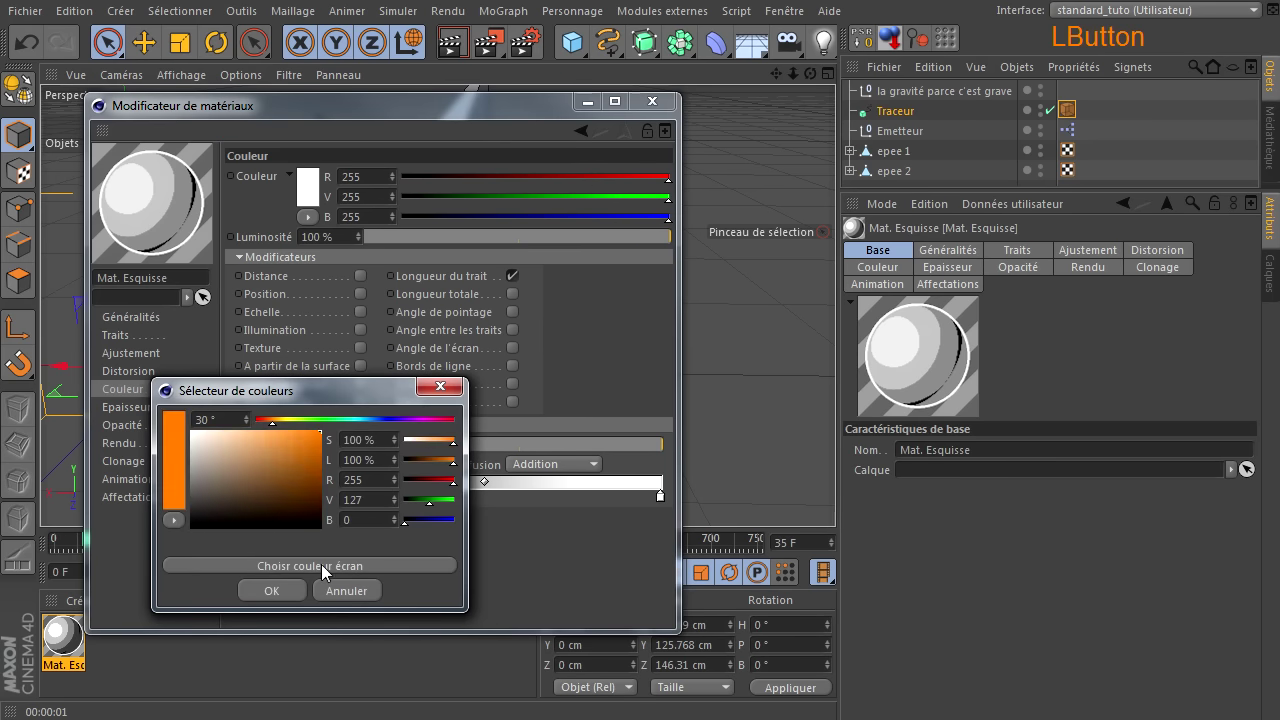
pyautogui.click(295, 594)
pyautogui.click(666, 503)
pyautogui.click(642, 424)
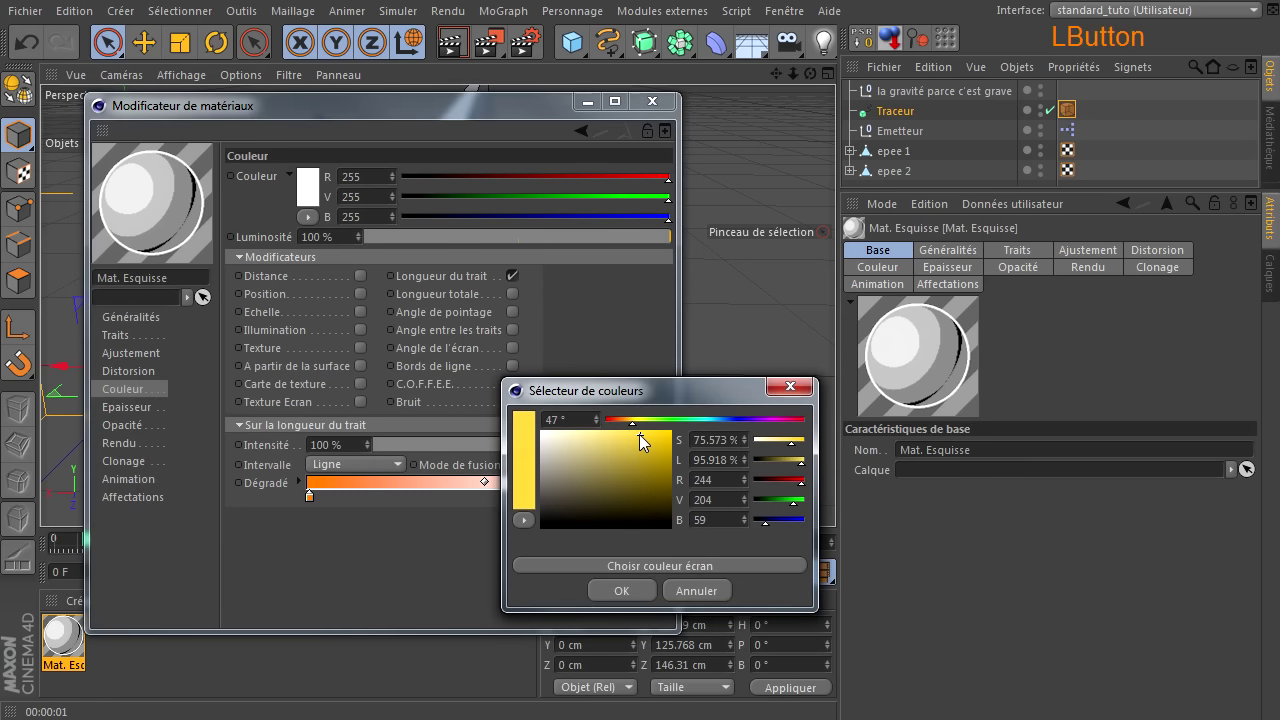
pyautogui.click(597, 601)
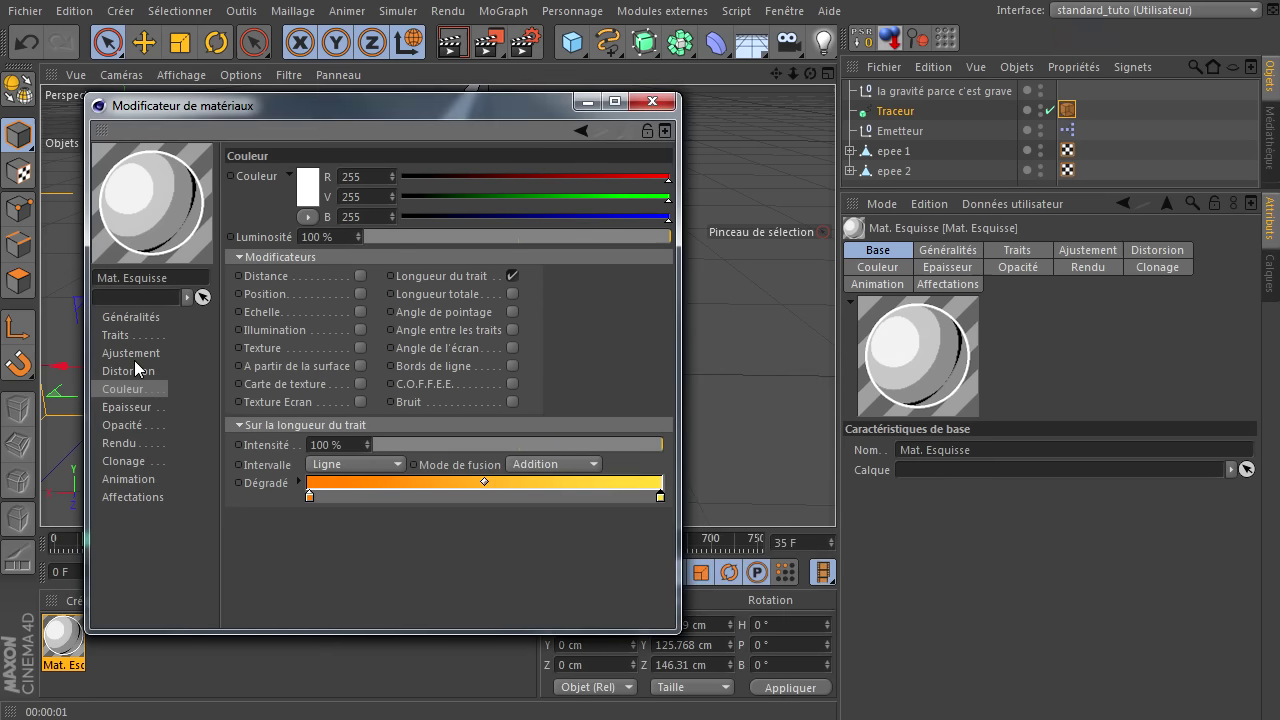
pyautogui.click(416, 240)
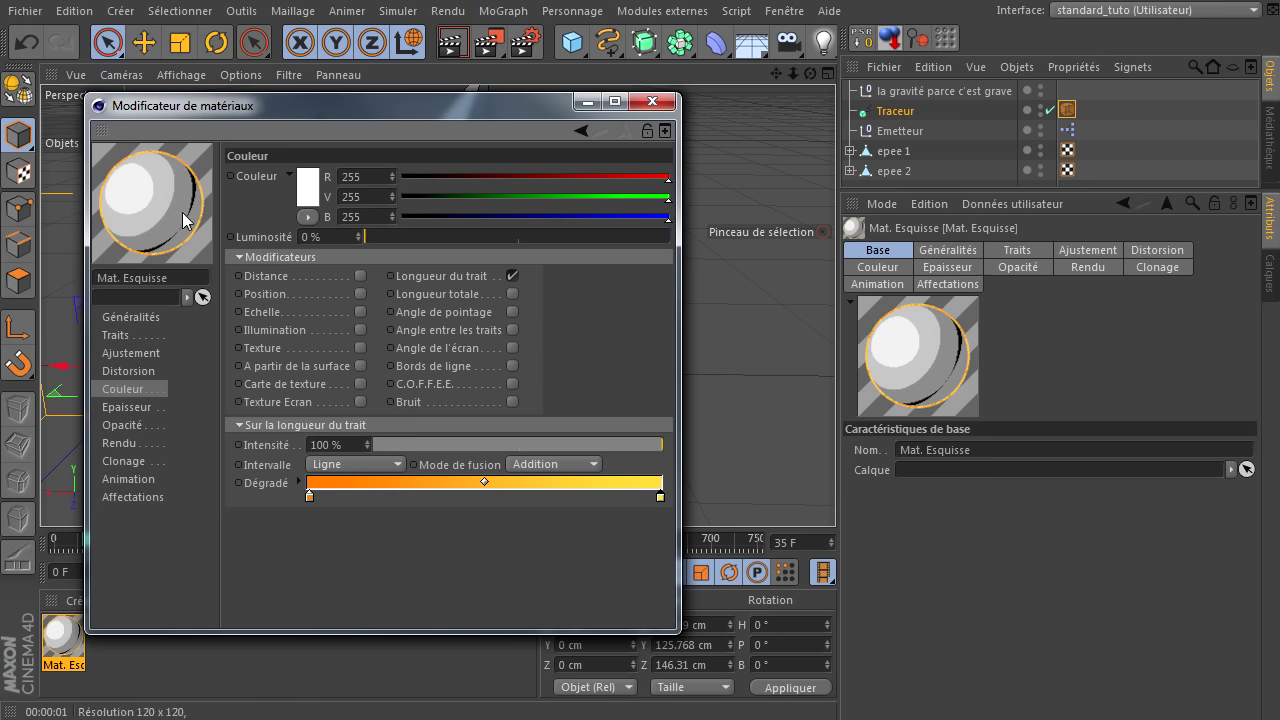
# Render the view to check the spark colours, then return to the Mat. Esquisse settings
pyautogui.click(653, 113)
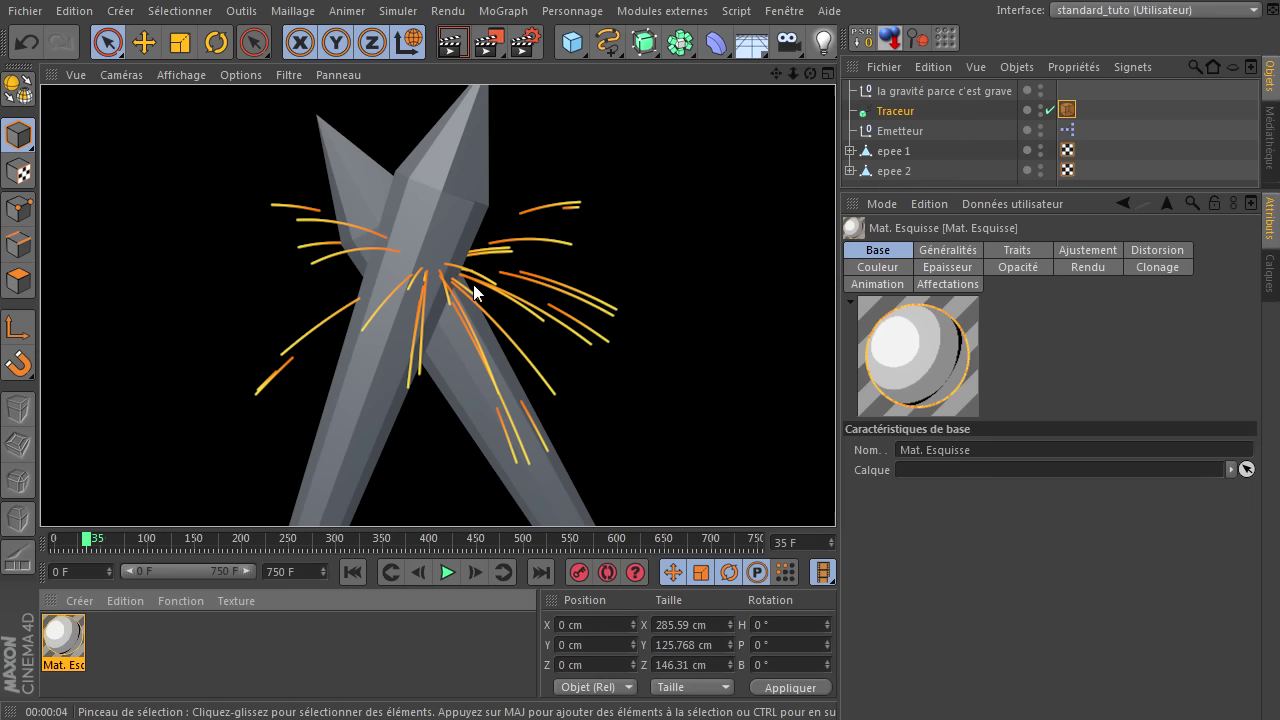
pyautogui.click(69, 640)
pyautogui.click(62, 656)
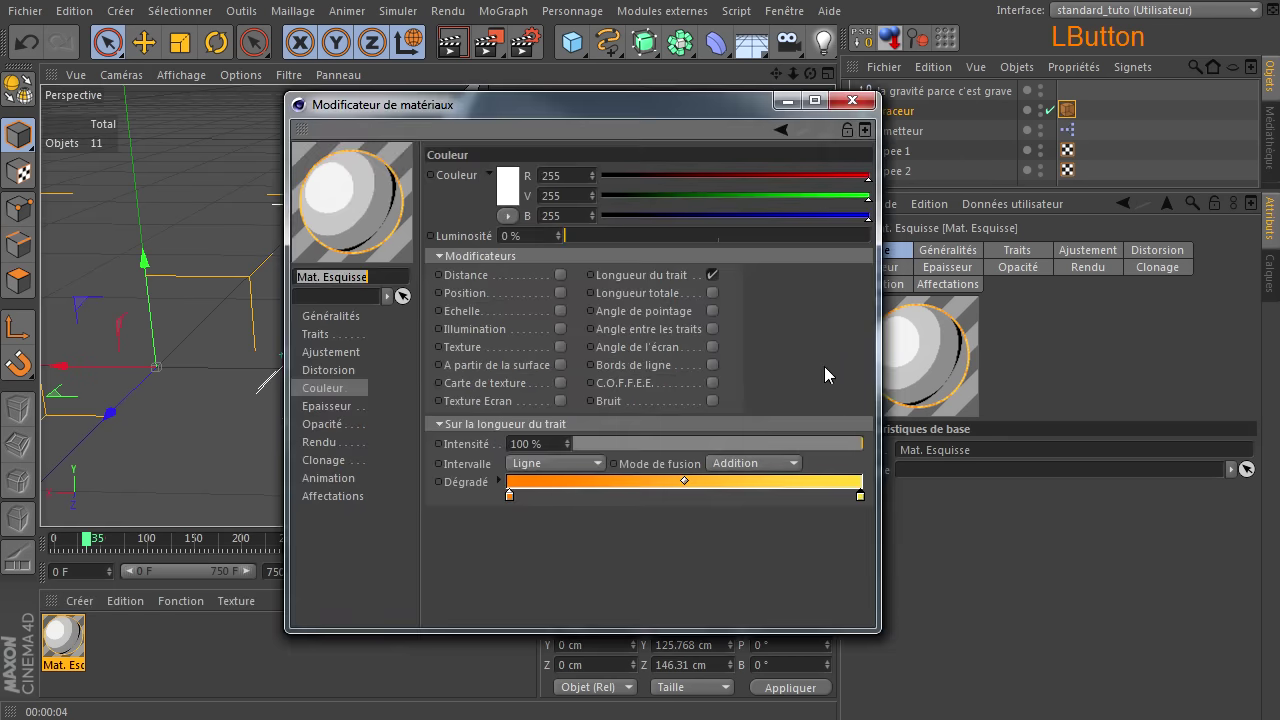
# Swap the Dégradé knots so strokes run yellow to orange, and render to compare
pyautogui.click(855, 501)
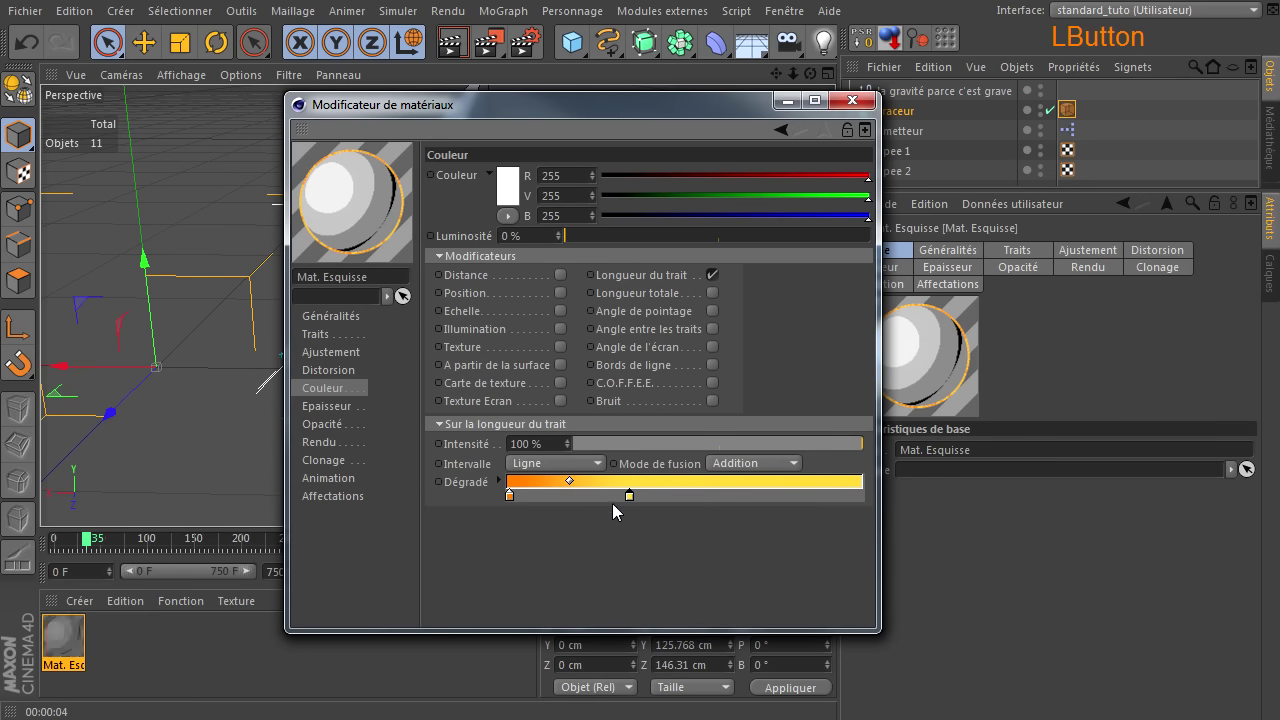
pyautogui.click(519, 504)
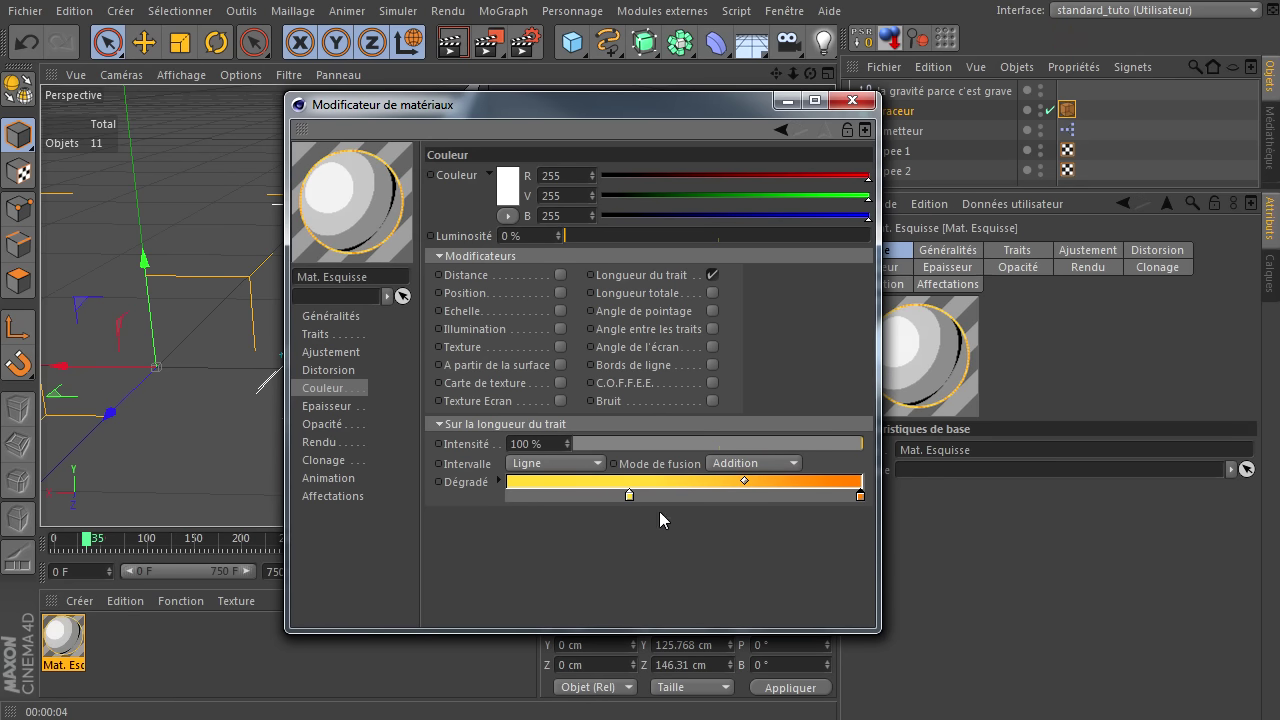
pyautogui.click(635, 506)
pyautogui.click(855, 111)
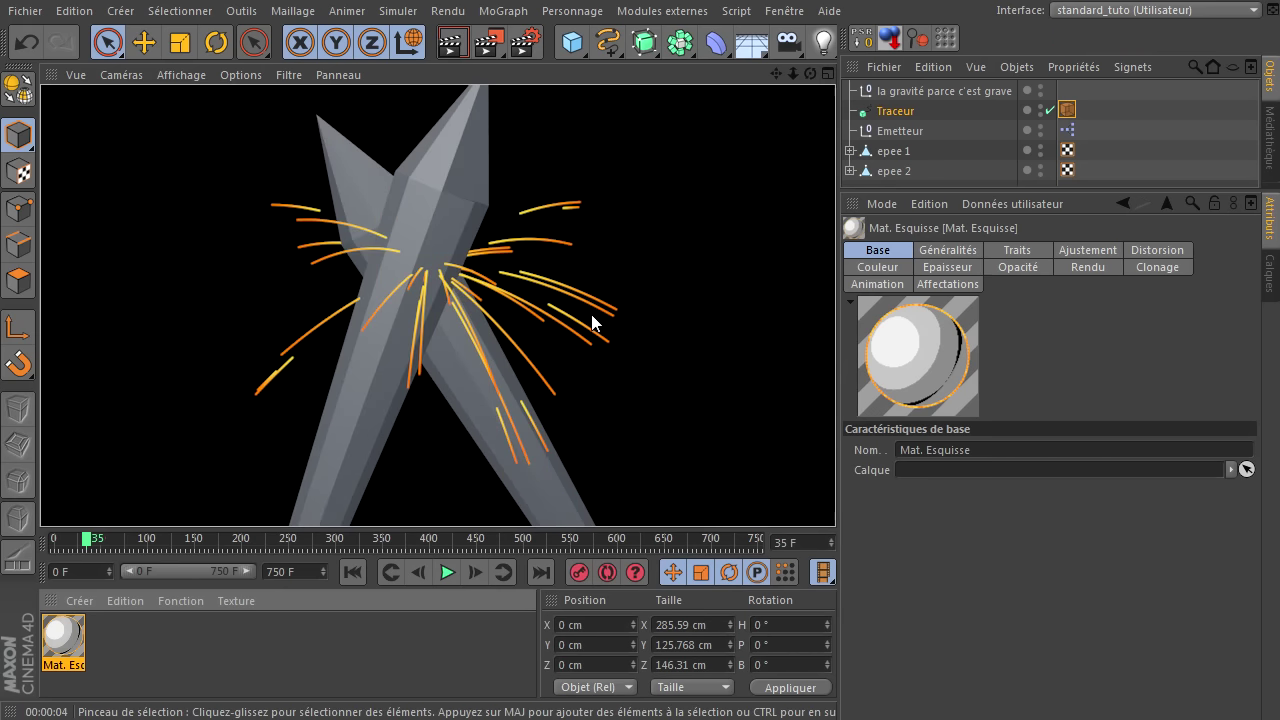
pyautogui.click(65, 634)
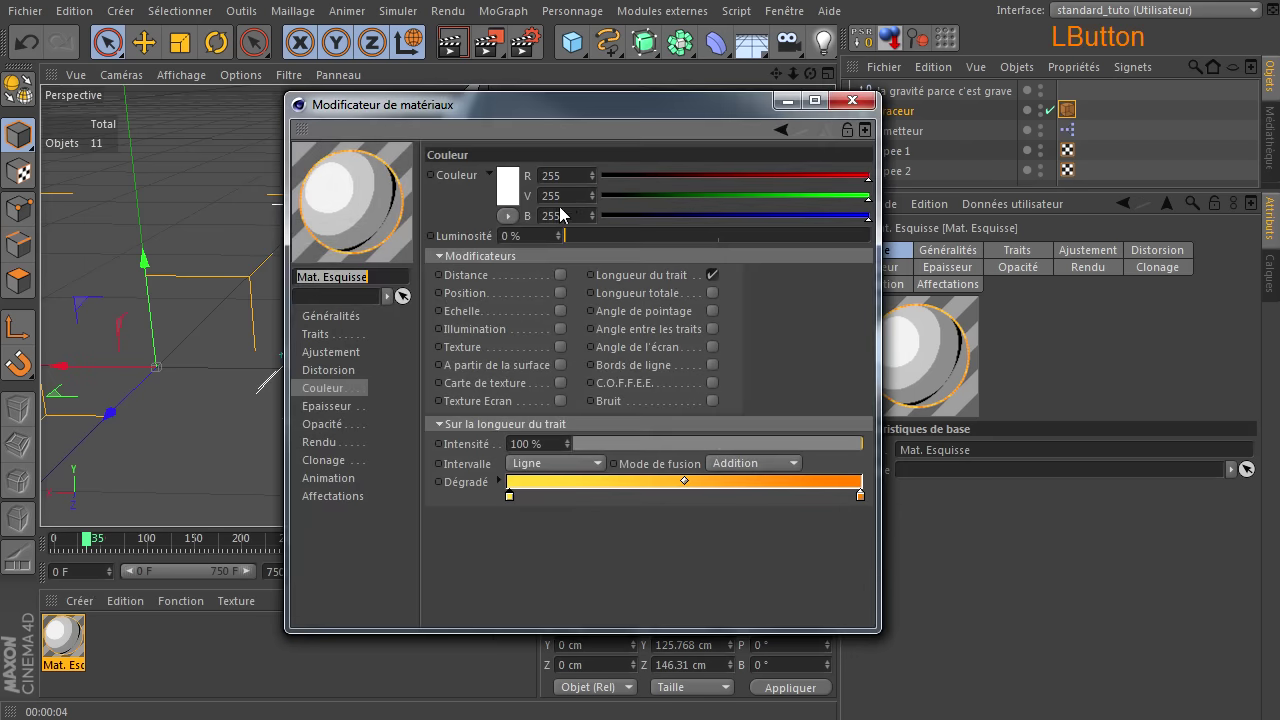
# Set Epaisseur to 0.5 with thickness varying along stroke length, inverted, and render the view
pyautogui.click(351, 412)
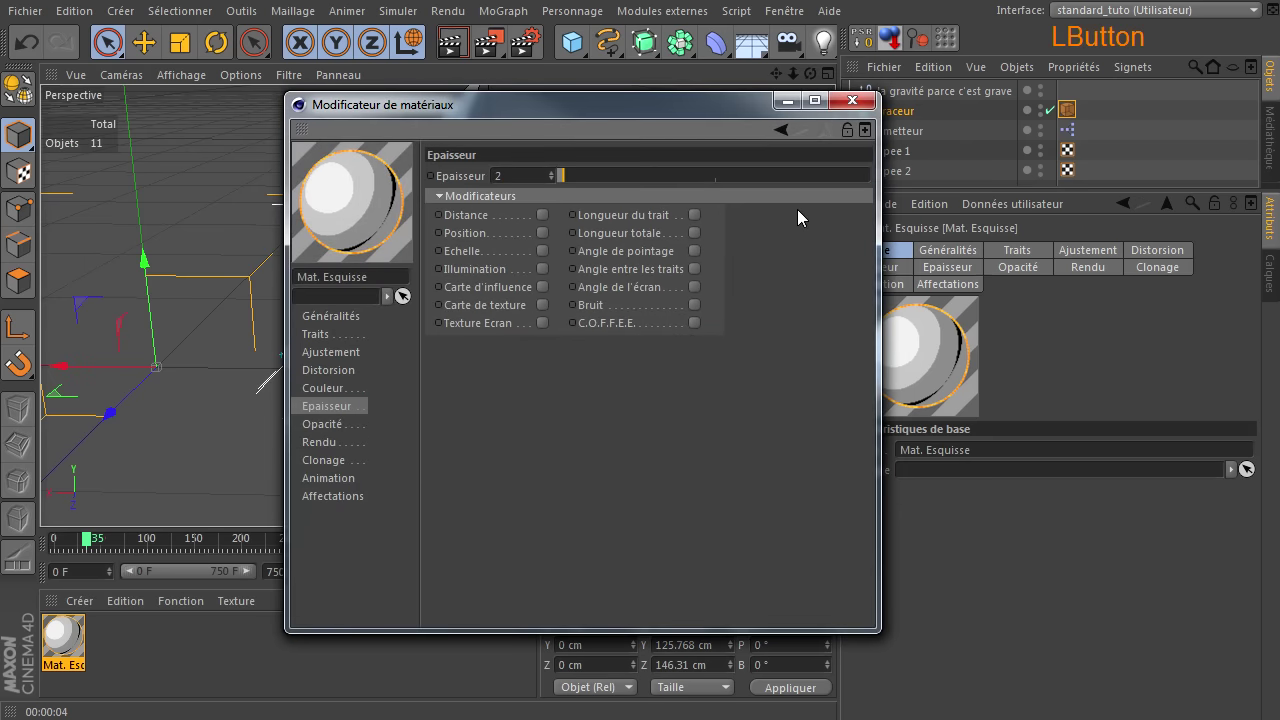
pyautogui.click(494, 196)
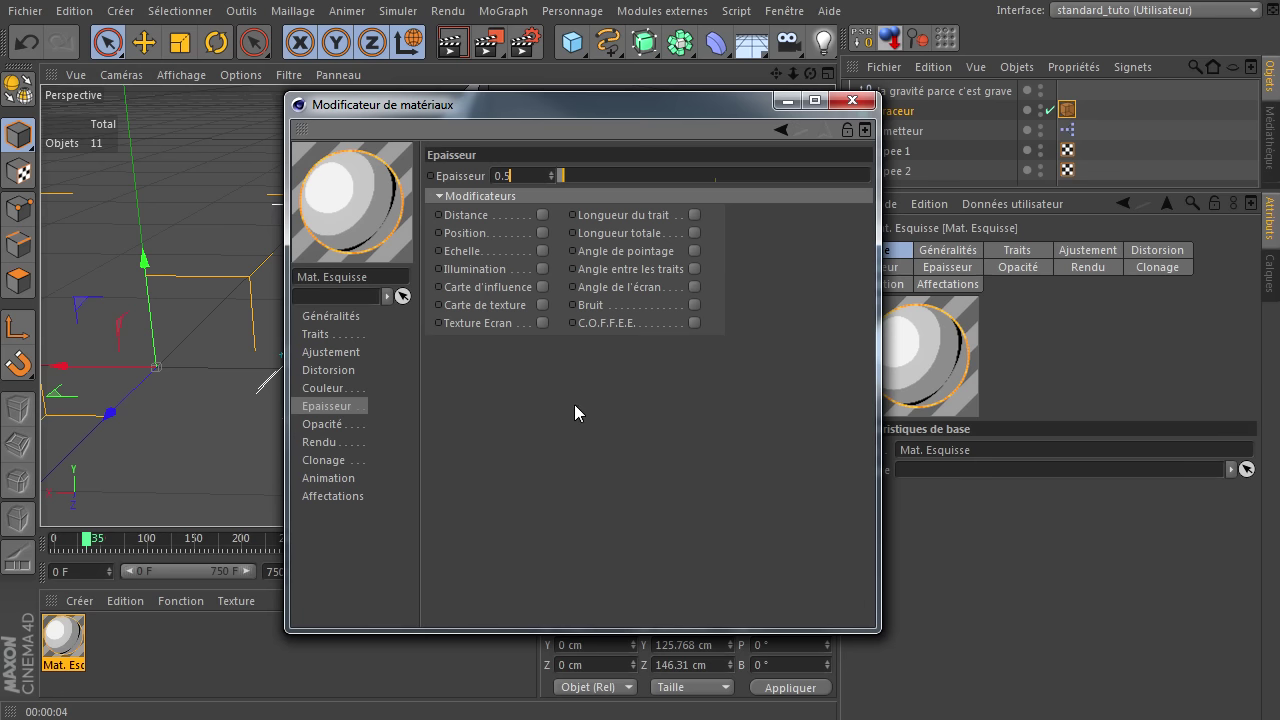
pyautogui.click(580, 412)
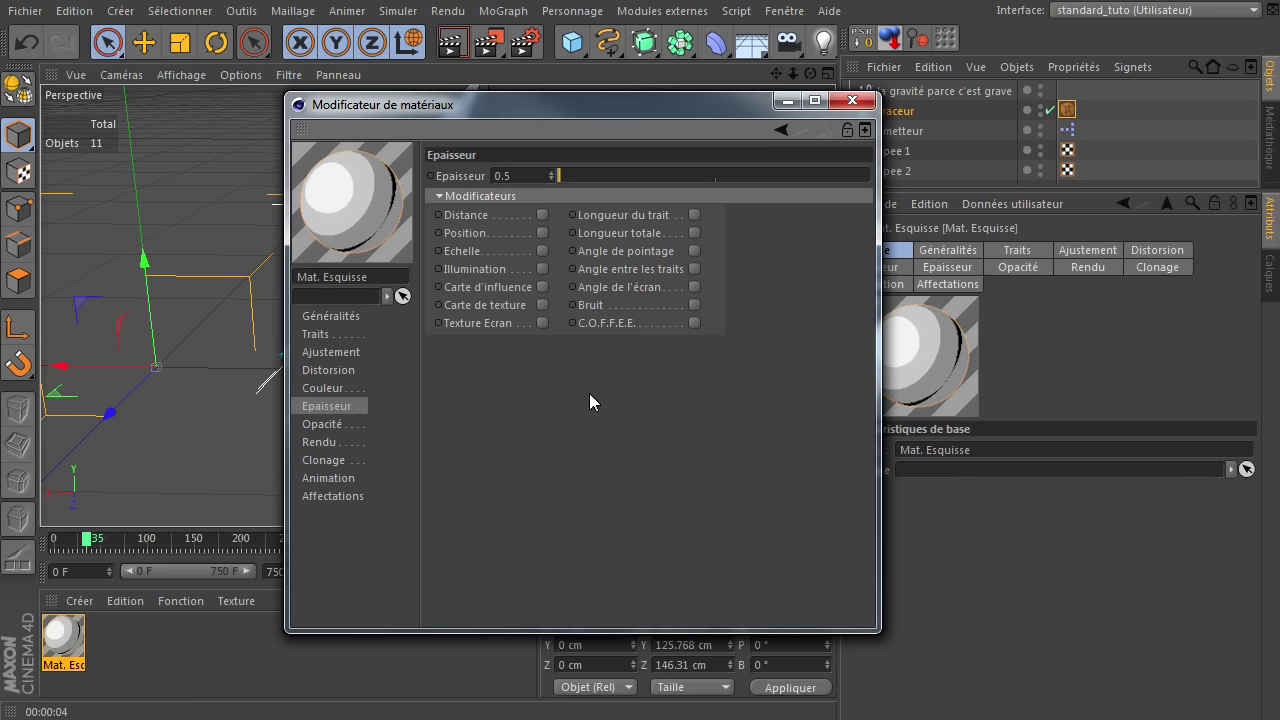
pyautogui.click(705, 222)
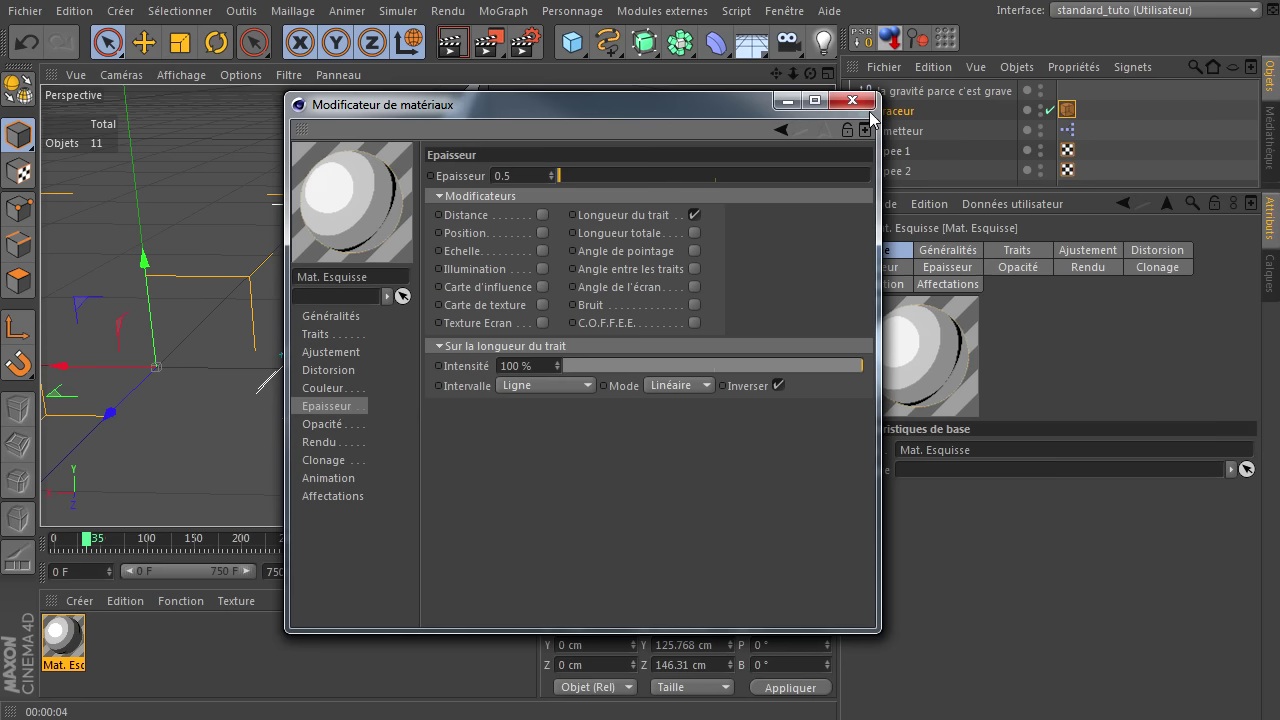
pyautogui.click(866, 104)
pyautogui.click(464, 50)
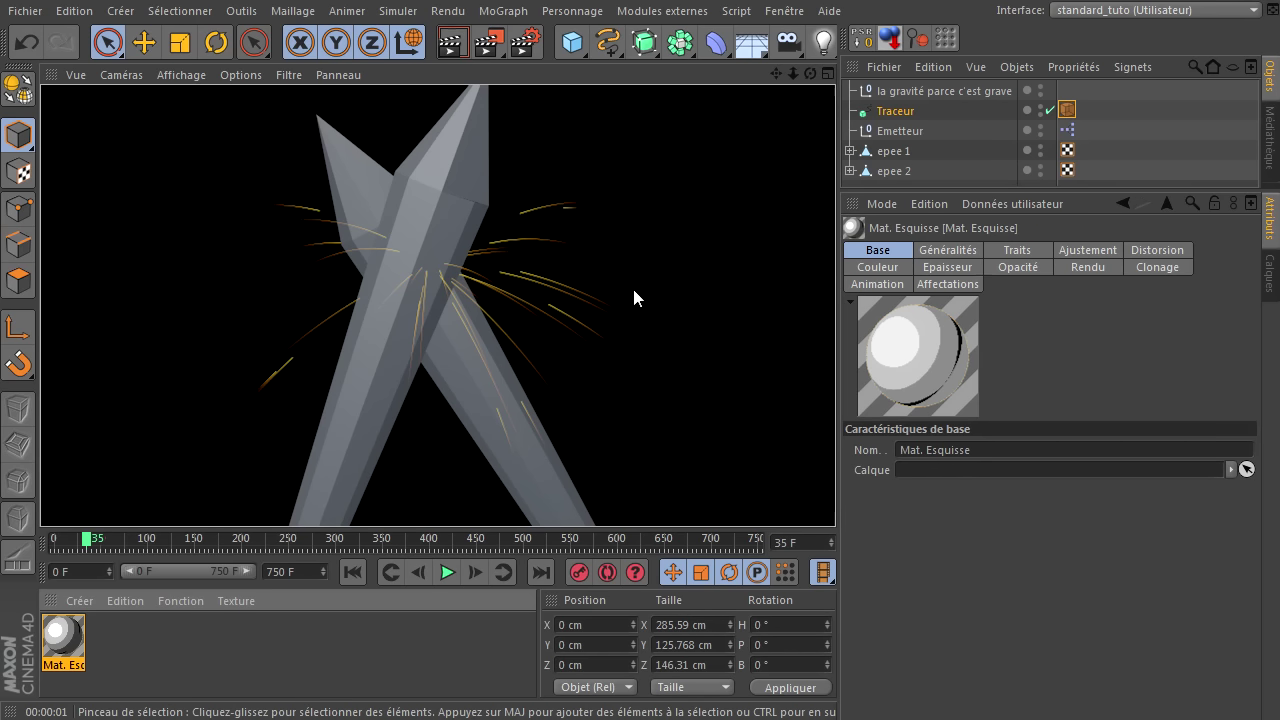
# Raise the stroke Epaisseur to 0.8 and render to check the bolder trails
pyautogui.click(63, 647)
pyautogui.click(512, 183)
pyautogui.click(519, 519)
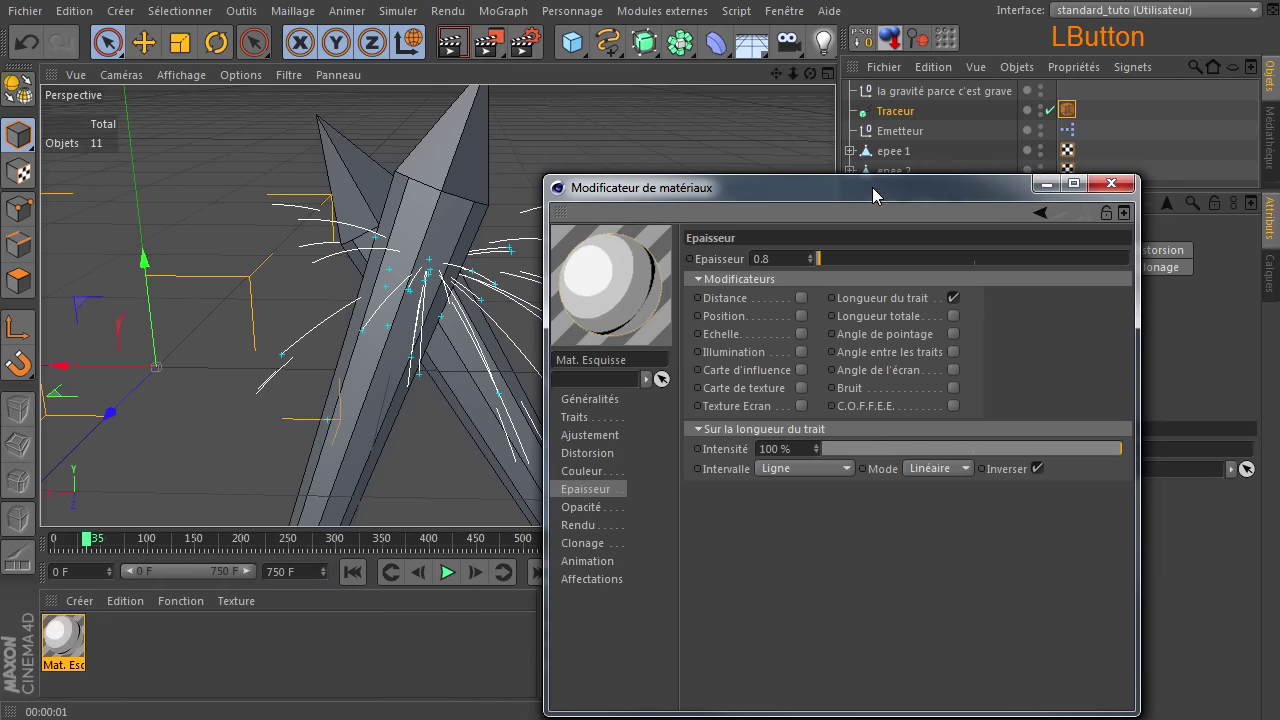
pyautogui.click(453, 48)
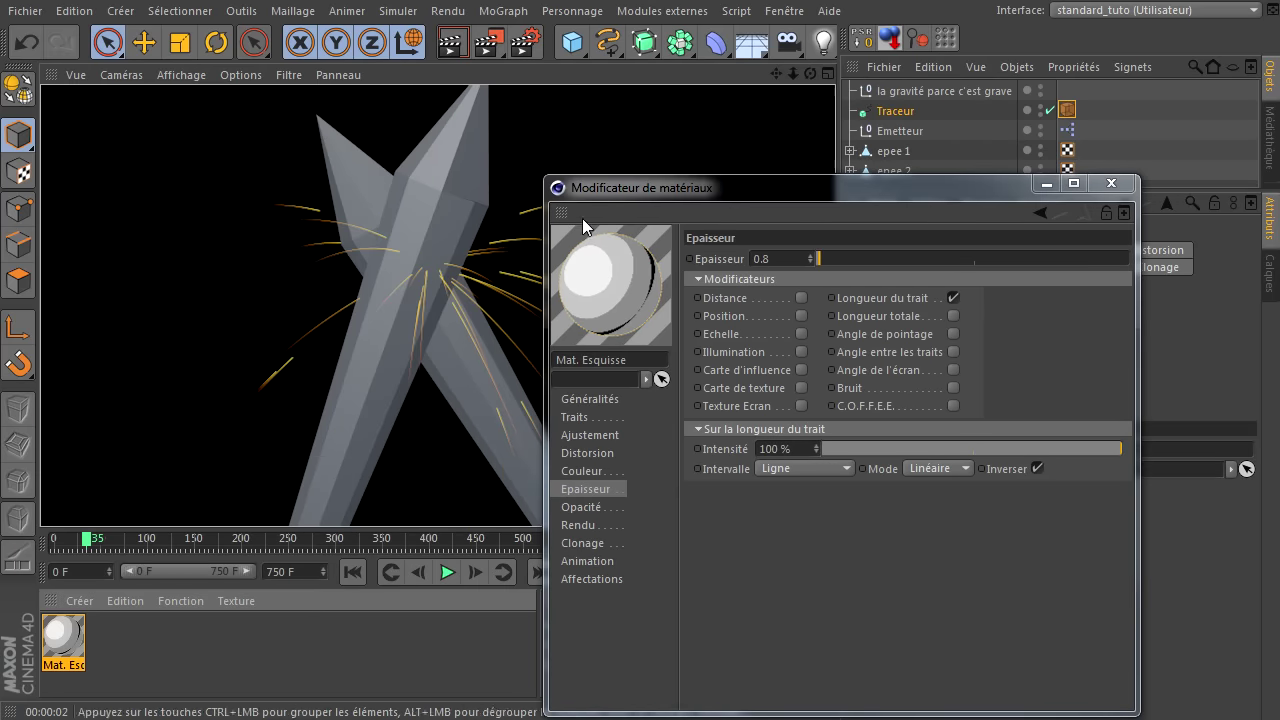
pyautogui.click(708, 194)
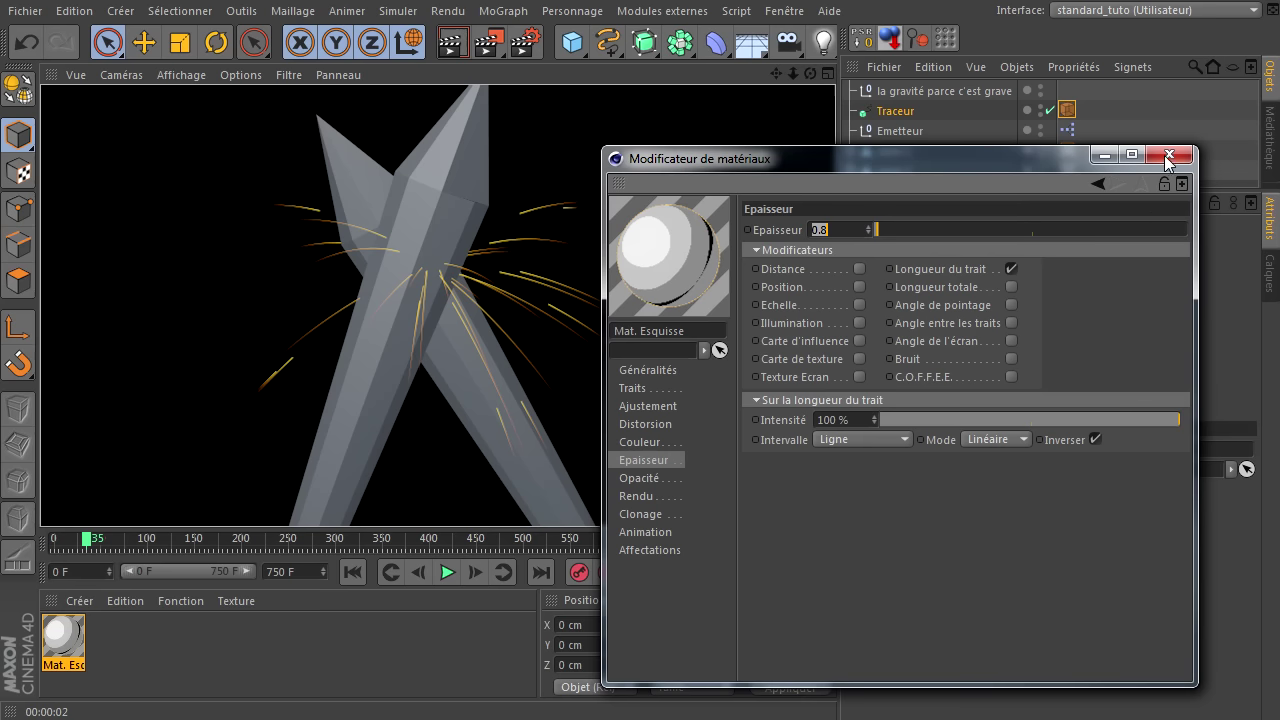
# Zoom out to both swords and expand epee 1 to confirm Emetteur is nested inside it
pyautogui.click(1174, 164)
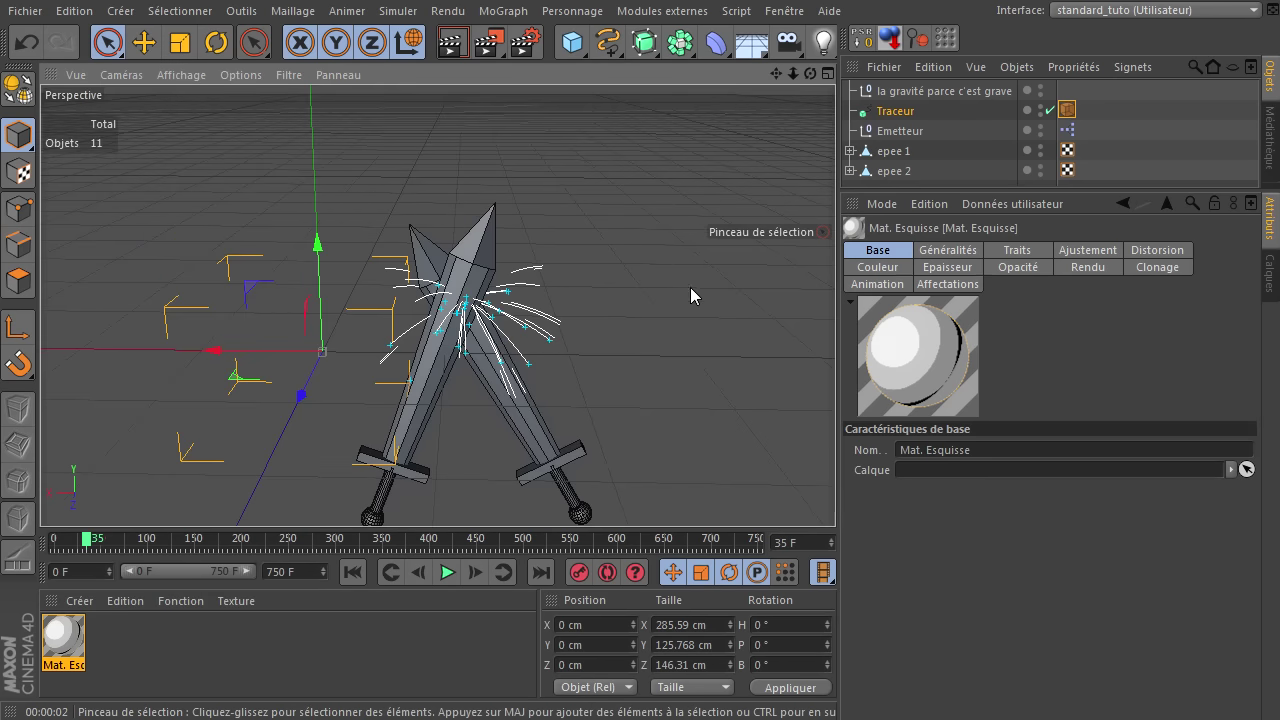
pyautogui.click(885, 141)
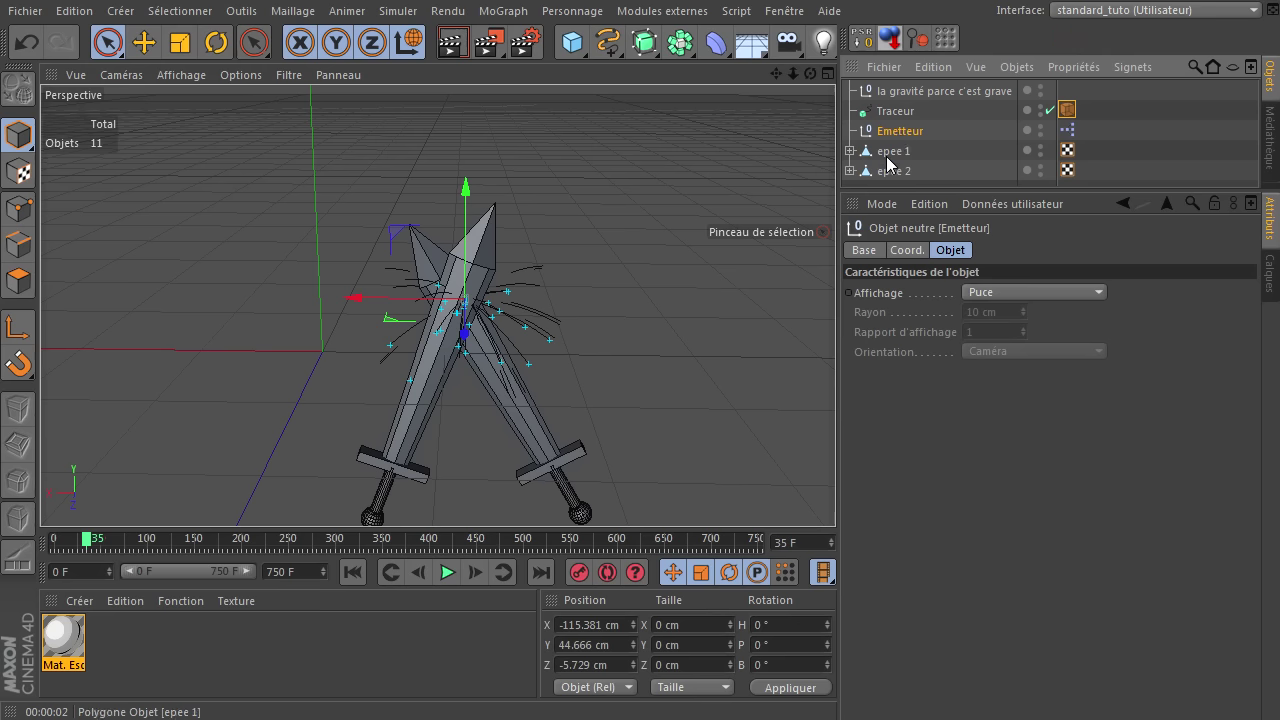
pyautogui.click(892, 164)
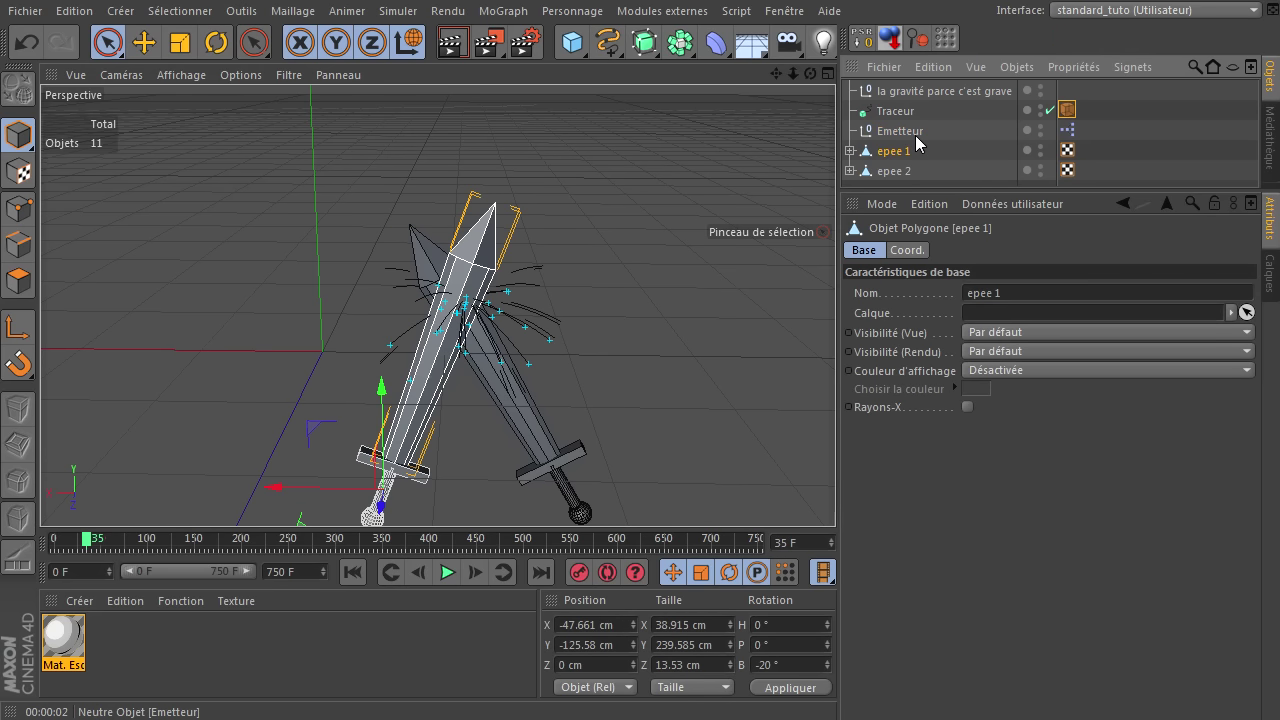
pyautogui.click(917, 140)
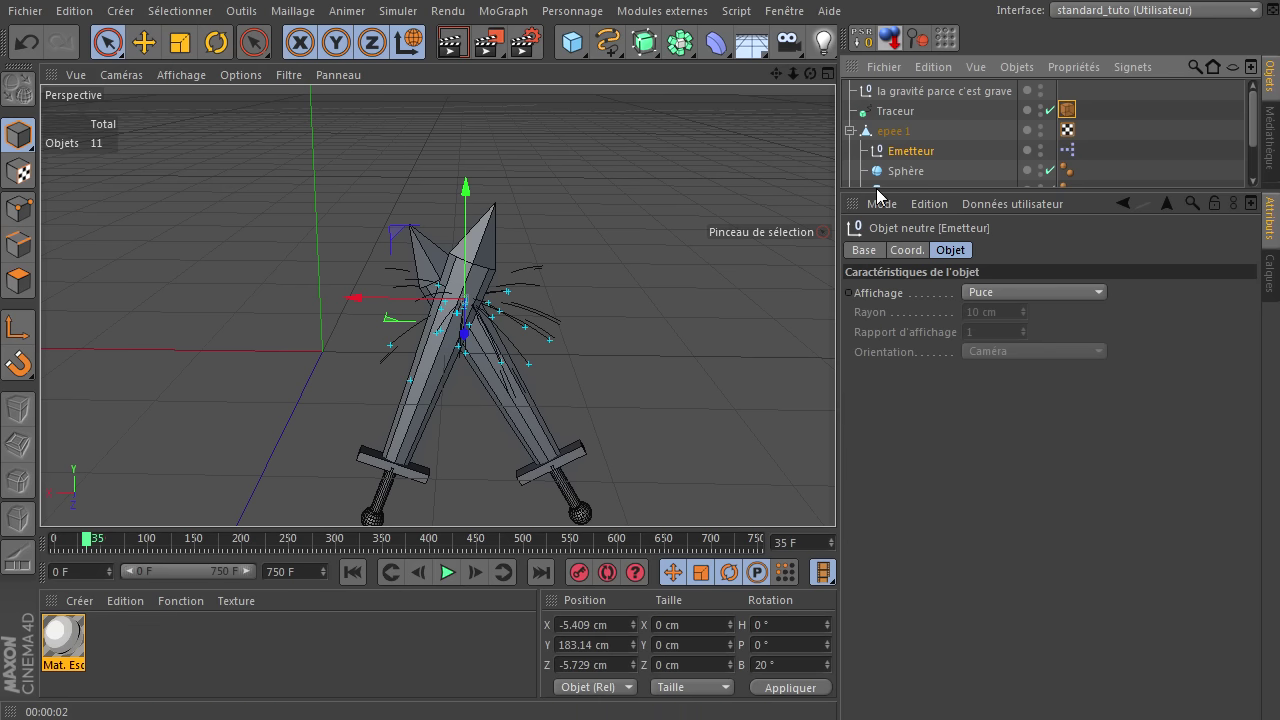
pyautogui.click(912, 145)
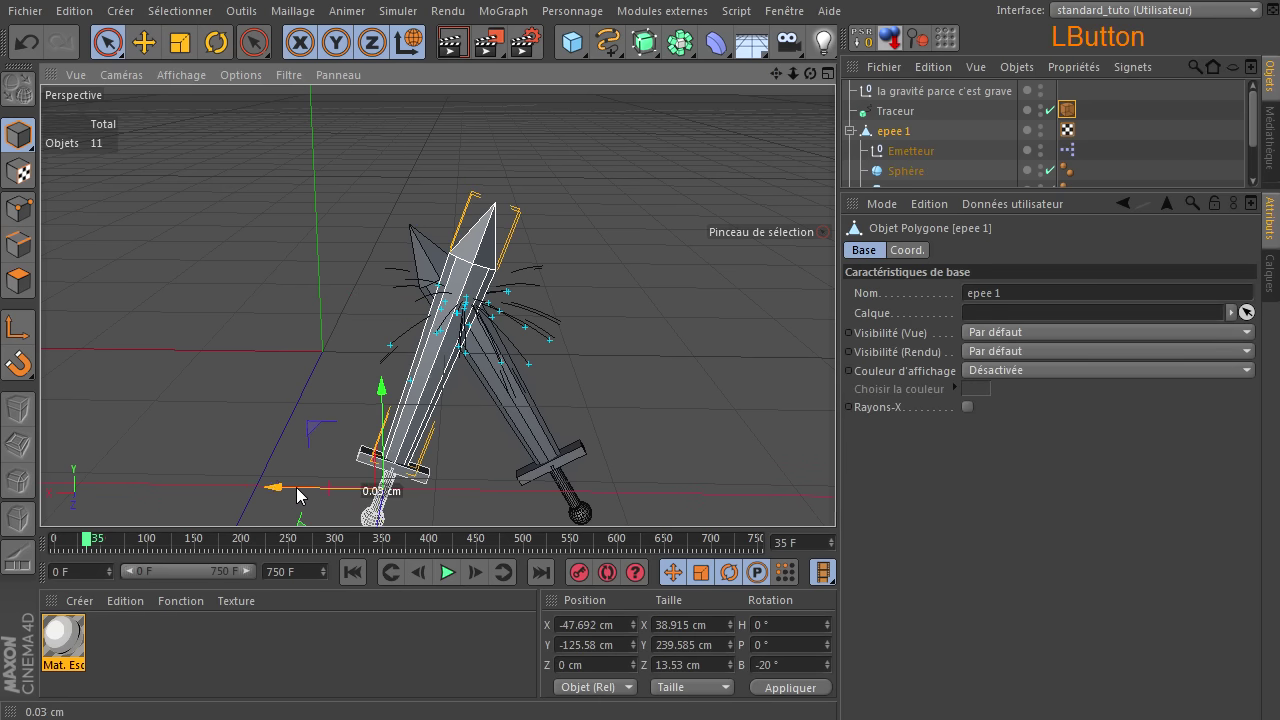